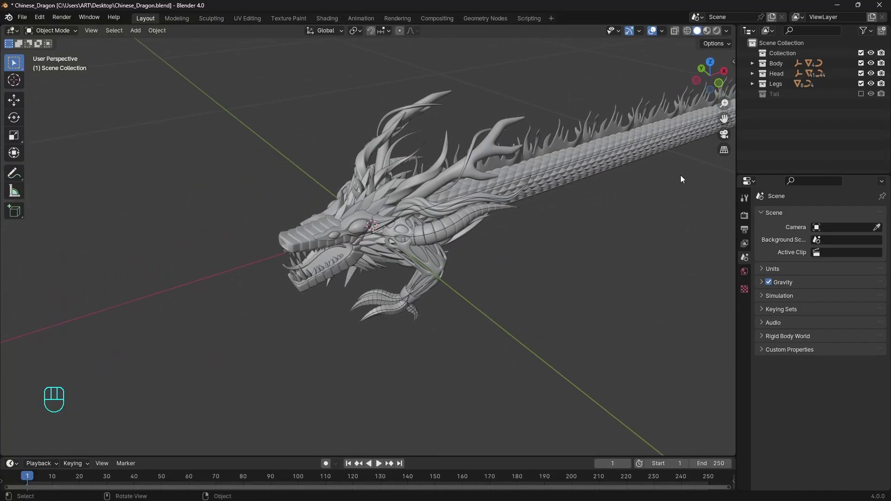
Exclude the Legs collection from the view layer, leaving the straight body and head visible.
{"action": "left_click_drag", "start_coordinate": [500, 239], "coordinate": [484, 232]}
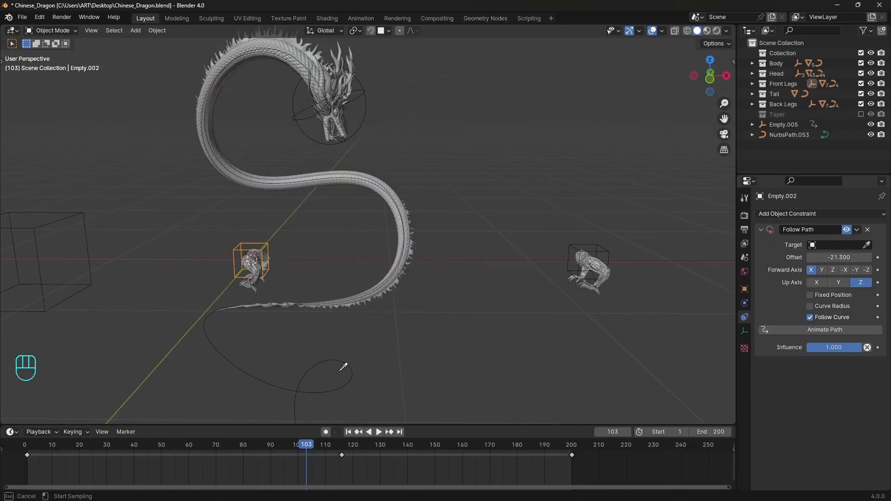
{"action": "left_click", "coordinate": [609, 255]}
{"action": "left_click", "coordinate": [871, 247]}
{"action": "key", "text": "space"}
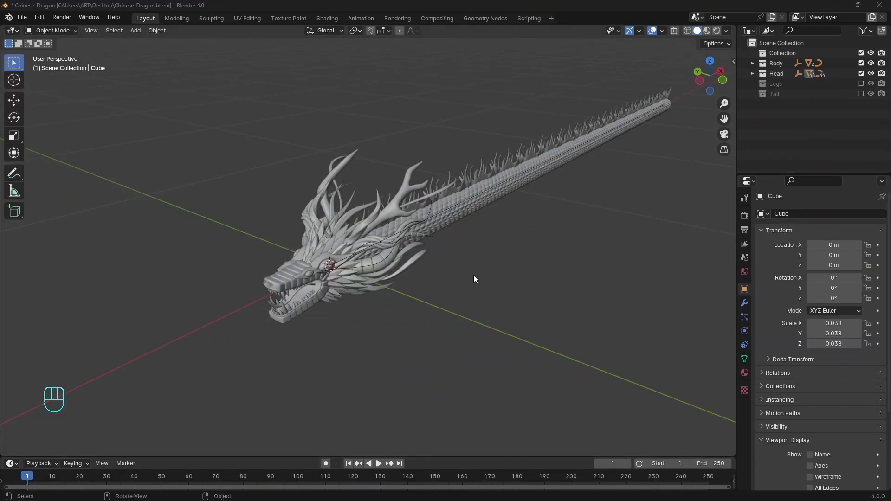
Add a new Empty object at the origin.
{"action": "key", "text": "shift+a"}
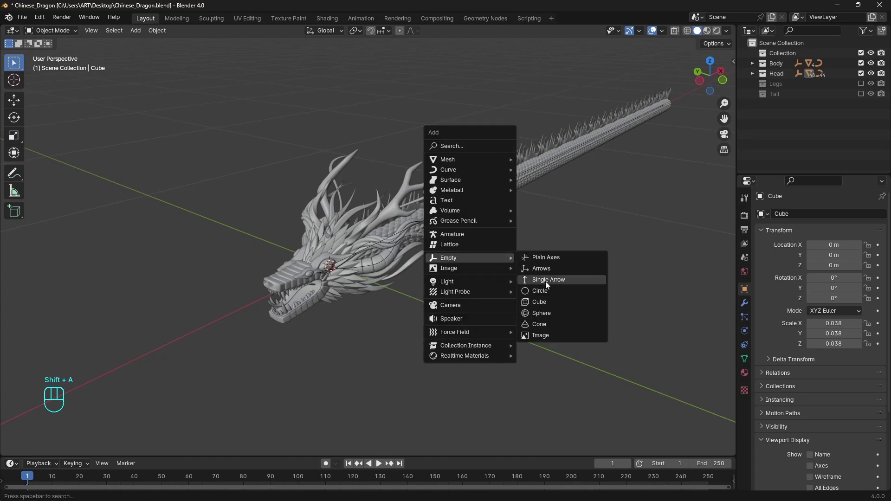
{"action": "left_click", "coordinate": [579, 235]}
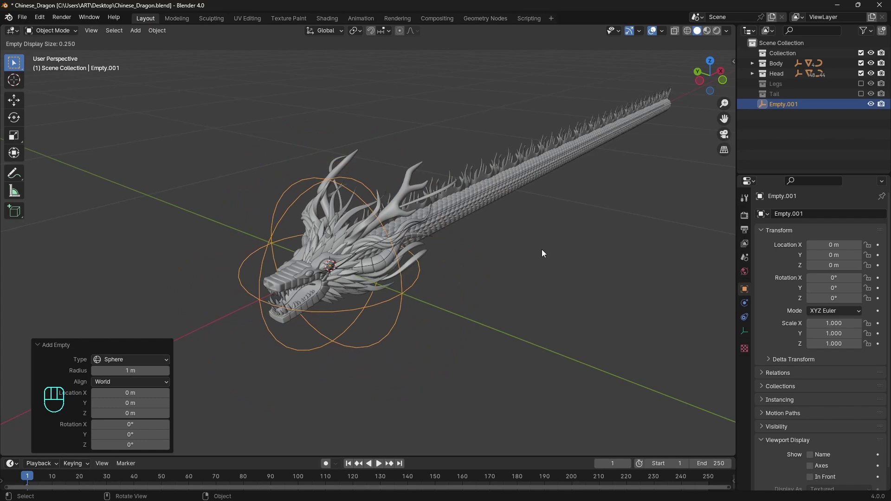
{"action": "left_click", "coordinate": [544, 252]}
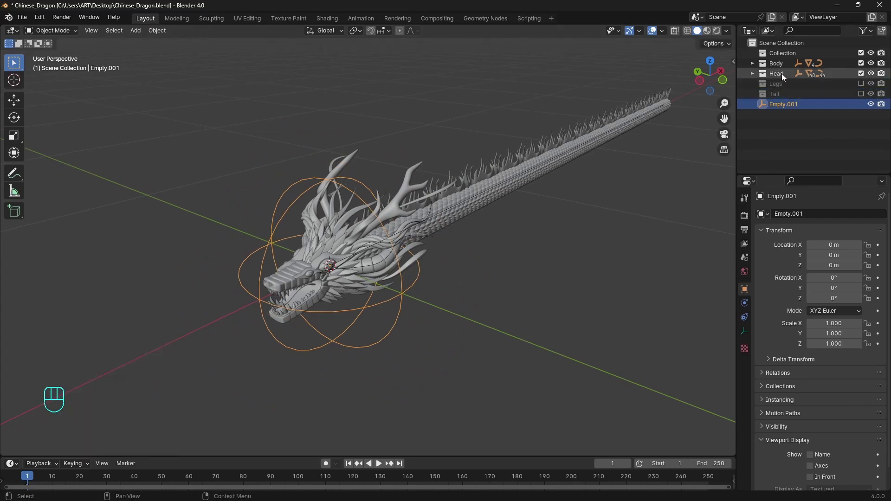
Parent all the dragon head pieces to the new empty (Ctrl+P > Object).
{"action": "left_click_drag", "start_coordinate": [785, 76], "coordinate": [734, 115]}
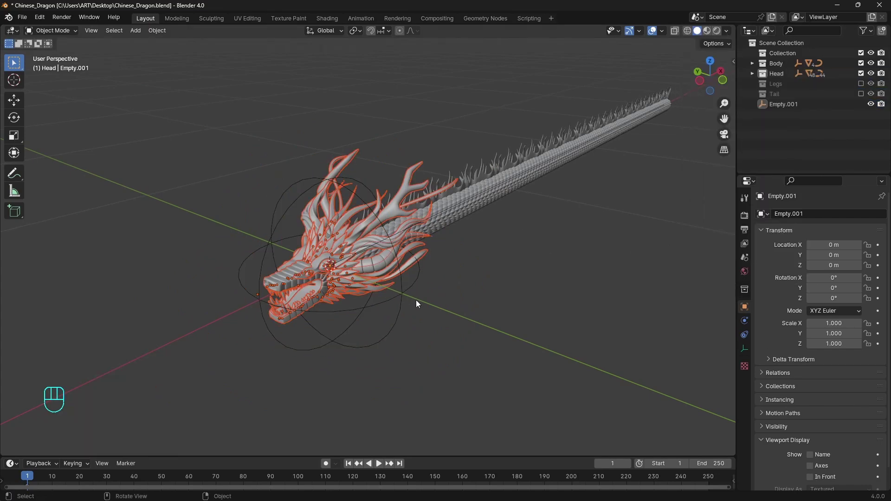
{"action": "key", "text": "alt+p"}
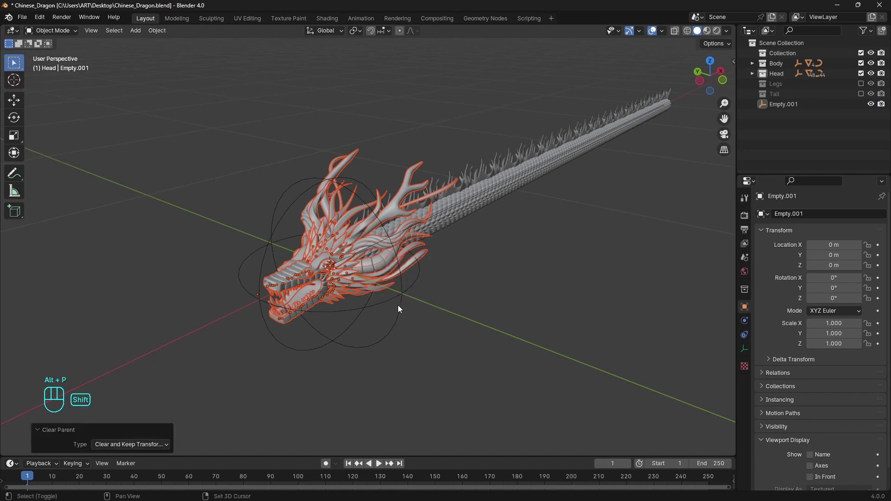
{"action": "key", "text": "ctrl+p"}
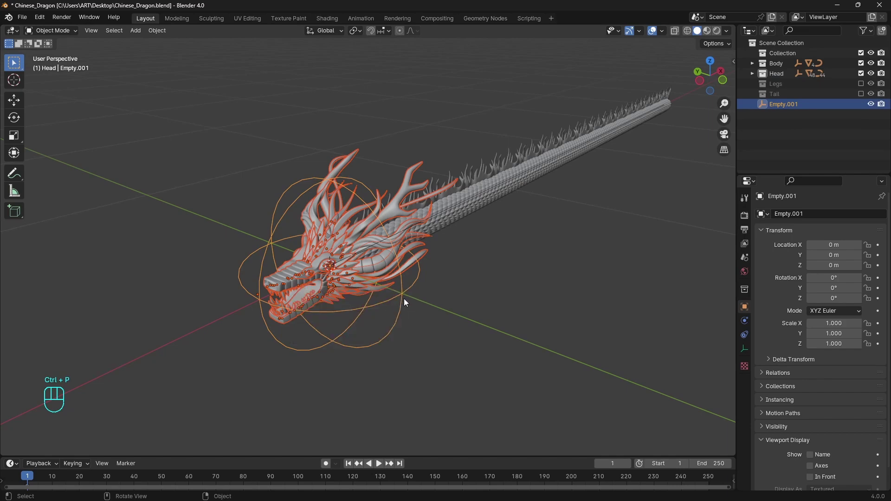
{"action": "key", "text": "ctrl+p"}
{"action": "key", "text": "g"}
{"action": "key", "text": "g"}
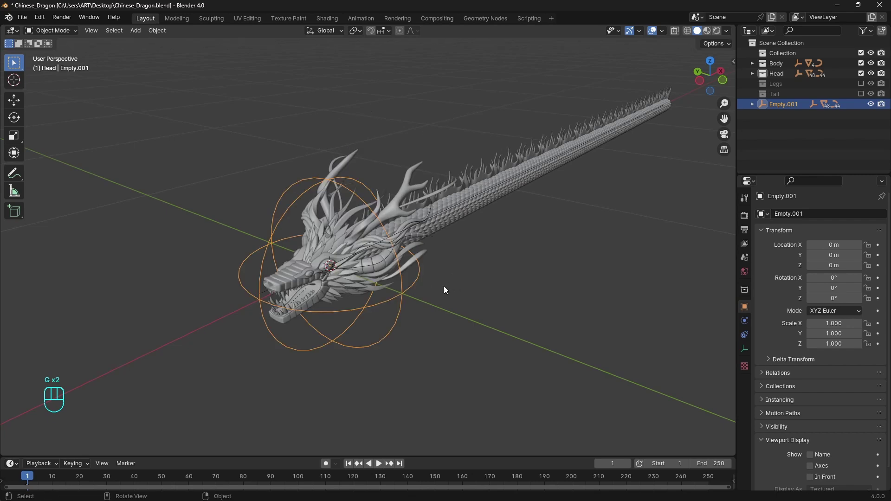
Give the head empty a Follow Path constraint on NurbsPath with Follow Curve on and Forward Axis X, then hide Head.
{"action": "left_click", "coordinate": [747, 337]}
{"action": "left_click_drag", "start_coordinate": [882, 216], "coordinate": [858, 288]}
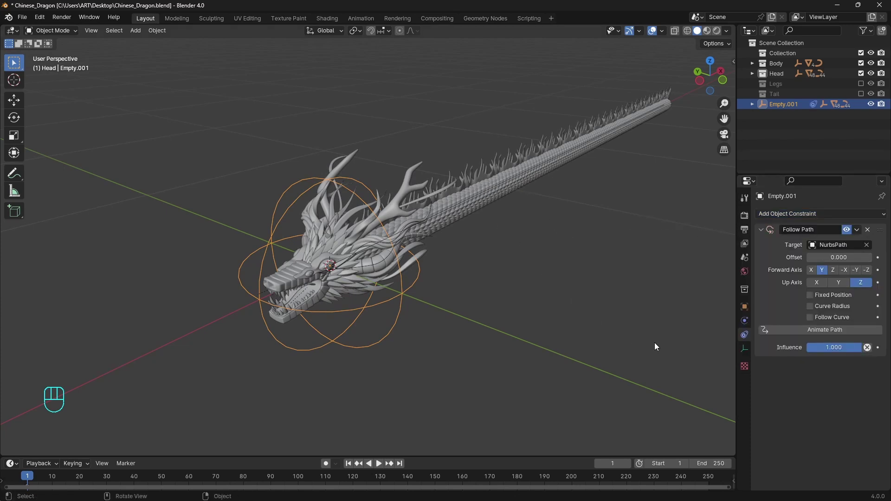
{"action": "left_click", "coordinate": [812, 321]}
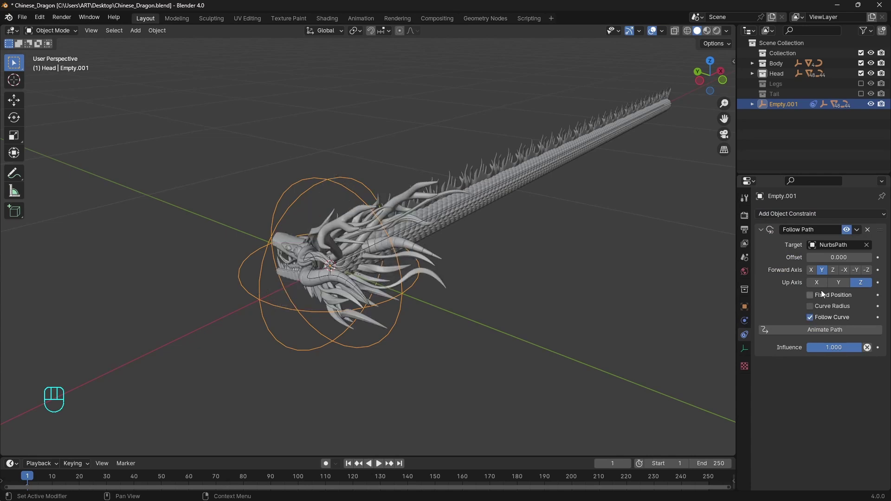
{"action": "left_click", "coordinate": [813, 274]}
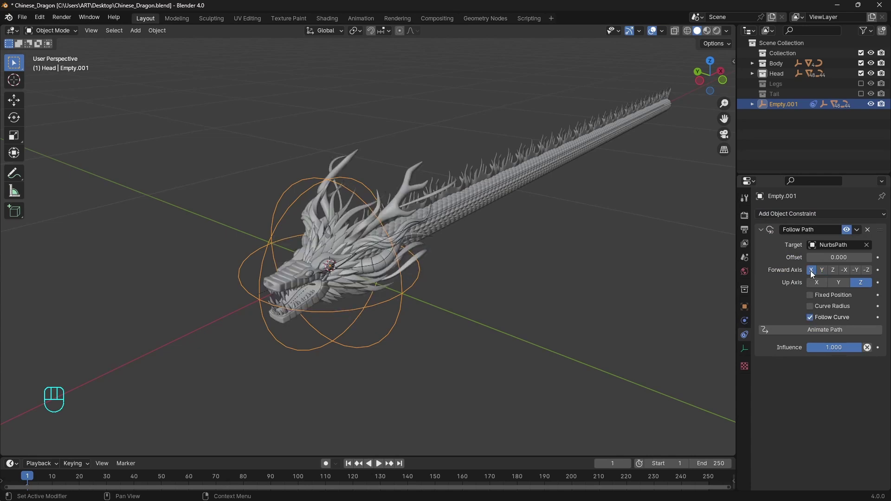
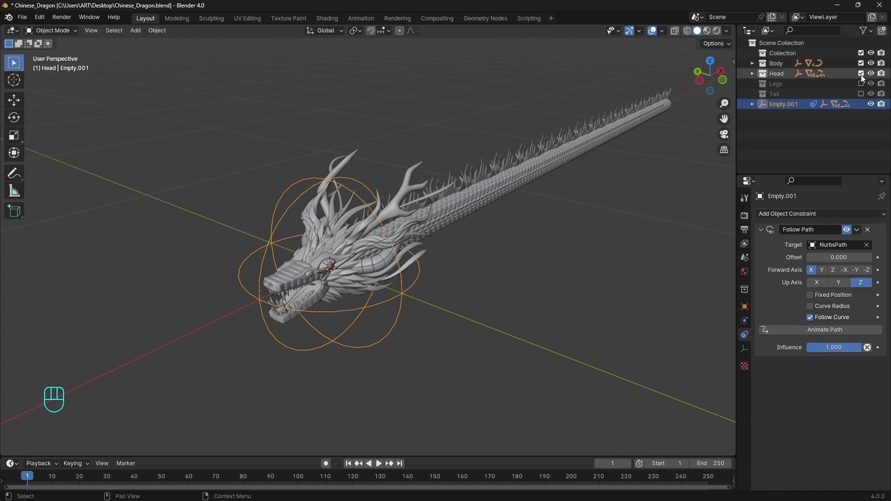
{"action": "left_click", "coordinate": [864, 77]}
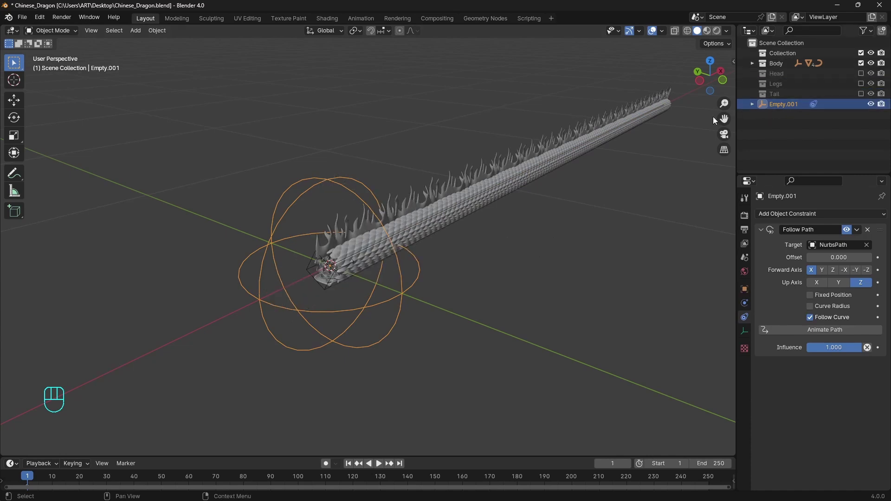
Move Empty.001 into the Head collection, show Legs again and add a new empty for the legs.
{"action": "key", "text": "m"}
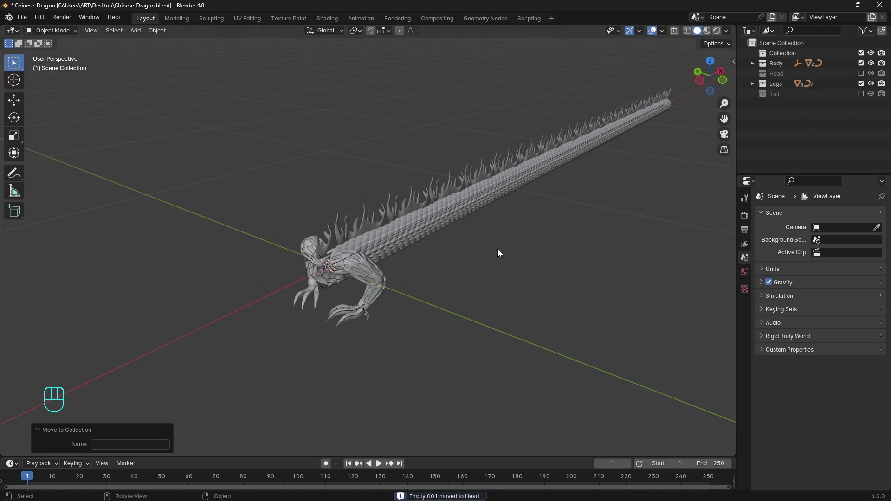
{"action": "left_click_drag", "start_coordinate": [475, 253], "coordinate": [494, 244]}
{"action": "key", "text": "shift+a"}
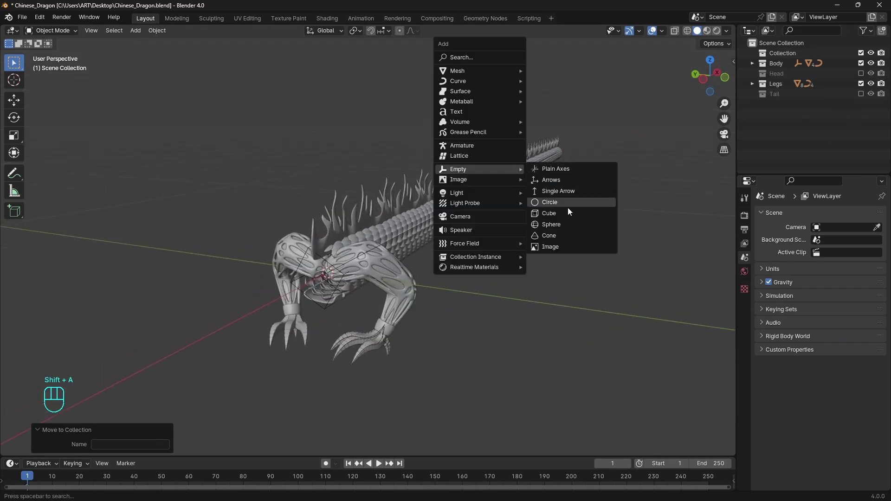
{"action": "left_click", "coordinate": [568, 215]}
{"action": "left_click", "coordinate": [525, 226]}
Clear the legs' parent keeping transform, parent them to the new empty and move it into Legs.
{"action": "left_click_drag", "start_coordinate": [779, 85], "coordinate": [715, 114]}
{"action": "key", "text": "alt+p"}
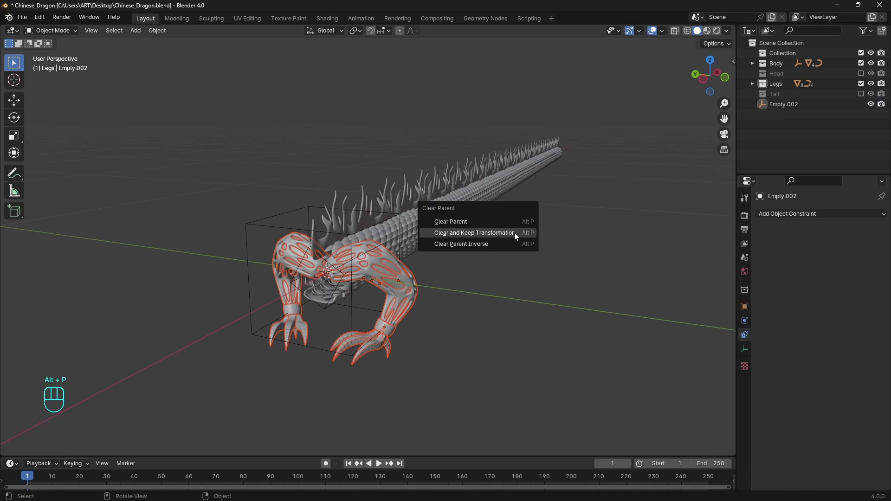
{"action": "left_click", "coordinate": [291, 215]}
{"action": "key", "text": "ctrl+p"}
{"action": "left_click", "coordinate": [295, 214]}
{"action": "key", "text": "m"}
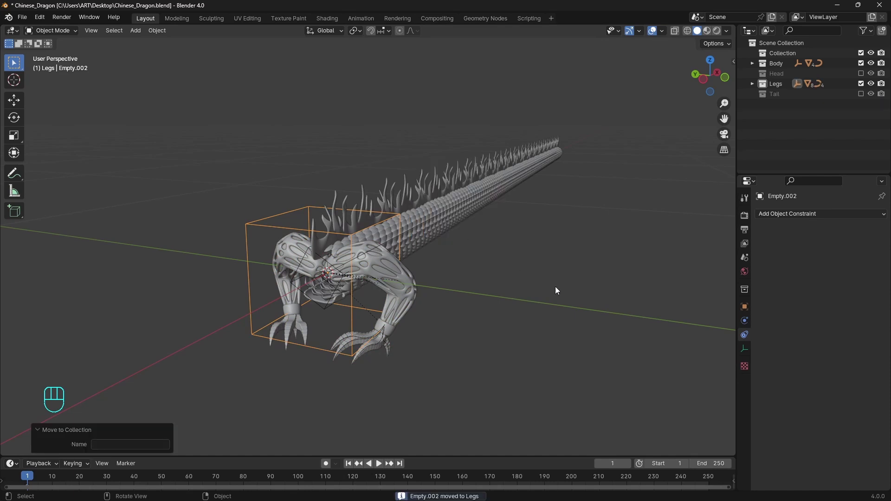
Give the legs empty a Follow Path constraint on NurbsPath with Forward Axis X and Follow Curve enabled.
{"action": "left_click_drag", "start_coordinate": [869, 218], "coordinate": [854, 288]}
{"action": "left_click", "coordinate": [870, 247]}
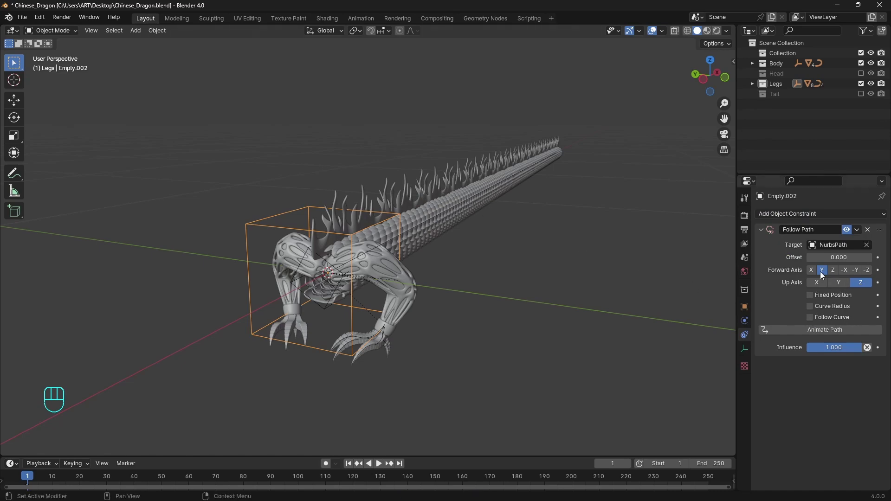
{"action": "left_click", "coordinate": [813, 274]}
{"action": "left_click", "coordinate": [813, 320]}
{"action": "left_click_drag", "start_coordinate": [617, 259], "coordinate": [603, 271]}
{"action": "middle_click", "coordinate": [557, 255]}
{"action": "middle_click", "coordinate": [575, 257]}
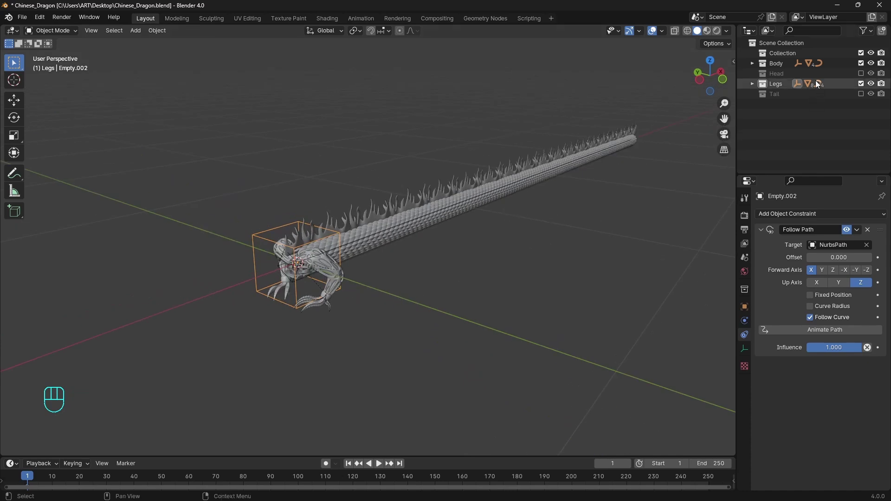
Rename Legs to Front Legs, duplicate the legs with their empty into a new Back Legs collection.
{"action": "left_click_drag", "start_coordinate": [780, 84], "coordinate": [772, 87]}
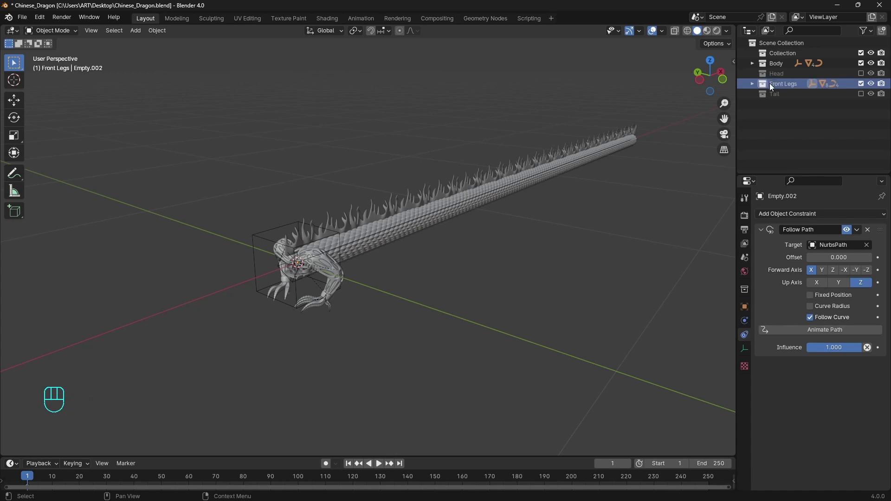
{"action": "left_click_drag", "start_coordinate": [772, 86], "coordinate": [745, 118]}
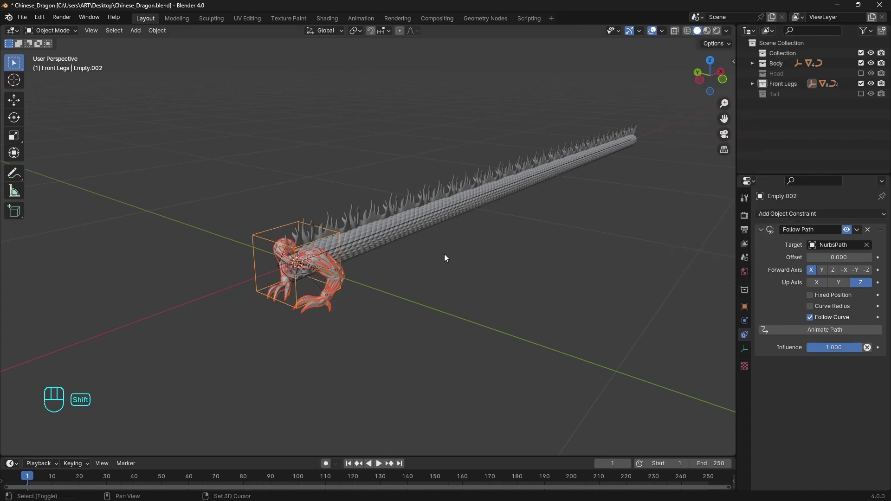
{"action": "key", "text": "shift+d"}
{"action": "left_click", "coordinate": [446, 248]}
{"action": "key", "text": "m"}
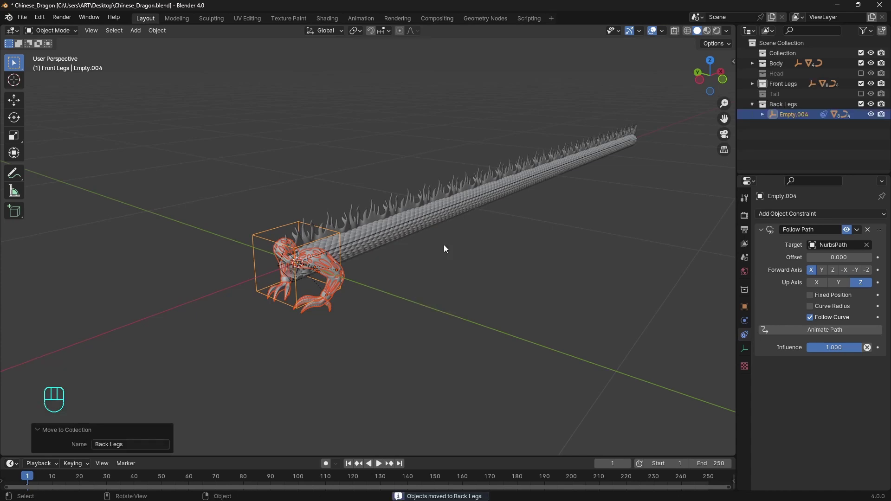
Adjust one leg set's Follow Path offset so the front and back legs sit apart along the body.
{"action": "middle_click", "coordinate": [368, 249]}
{"action": "left_click_drag", "start_coordinate": [532, 245], "coordinate": [480, 260]}
{"action": "left_click_drag", "start_coordinate": [492, 256], "coordinate": [474, 254]}
{"action": "left_click_drag", "start_coordinate": [490, 255], "coordinate": [456, 260]}
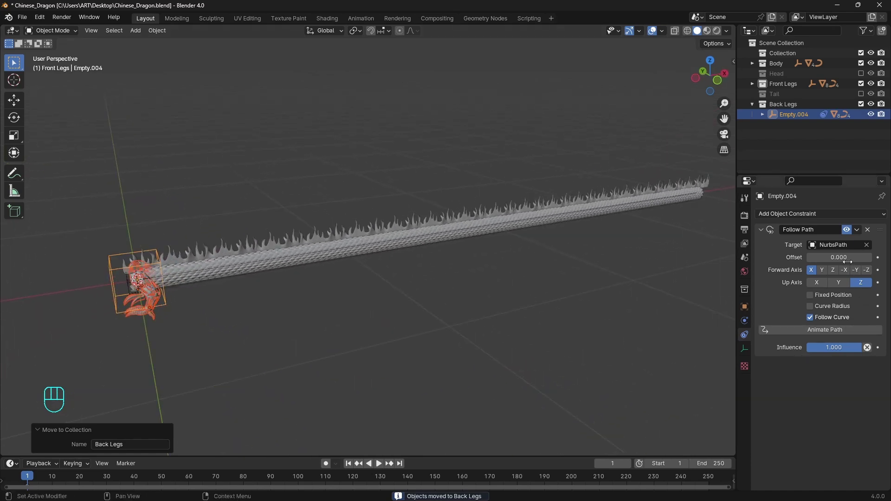
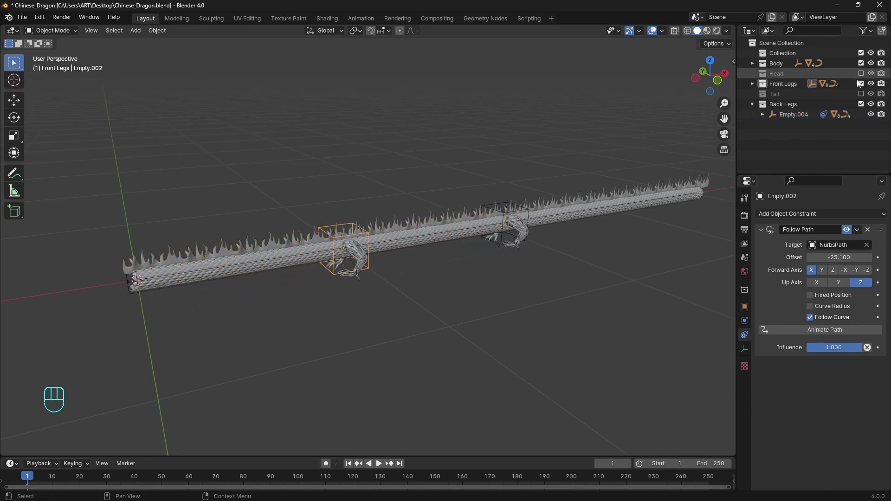
Show the Head and Tail collections again and slide the tail pieces along X toward the body's end.
{"action": "left_click_drag", "start_coordinate": [862, 76], "coordinate": [863, 96]}
{"action": "left_click", "coordinate": [863, 96]}
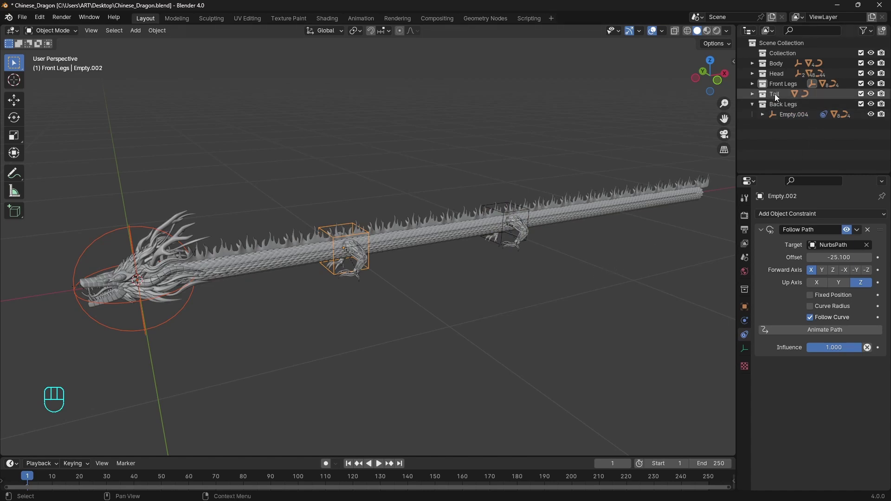
{"action": "left_click_drag", "start_coordinate": [777, 98], "coordinate": [755, 113]}
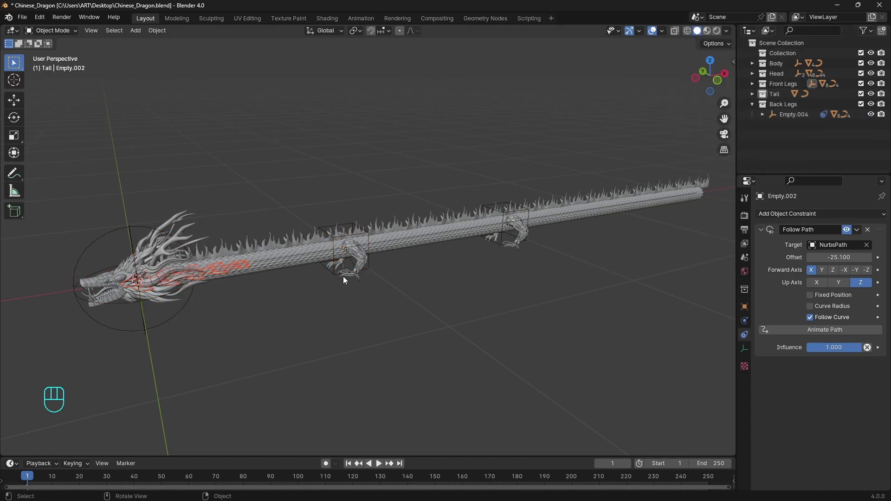
{"action": "key", "text": "g"}
{"action": "key", "text": "x"}
{"action": "left_click", "coordinate": [106, 198]}
Reframe the view on the far end of the body and select the NurbsPath curve.
{"action": "middle_click", "coordinate": [401, 232]}
{"action": "middle_click", "coordinate": [410, 246]}
{"action": "middle_click", "coordinate": [475, 260]}
{"action": "left_click", "coordinate": [321, 253]}
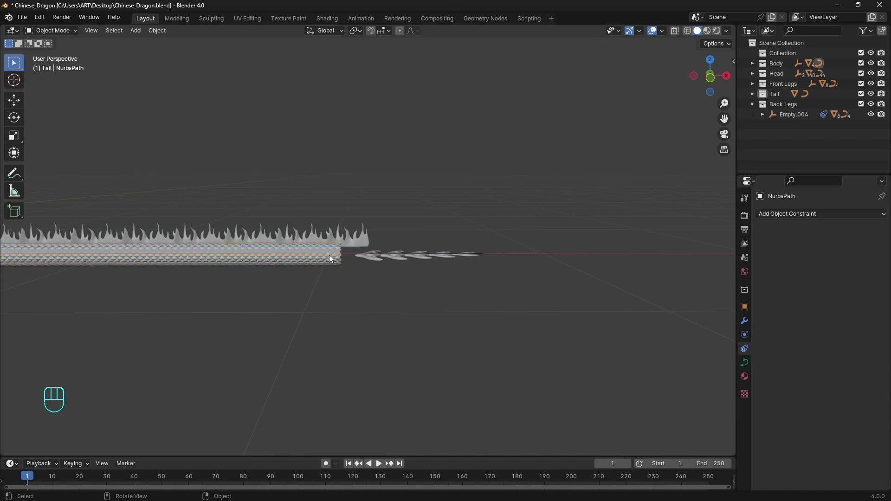
In Edit Mode extrude the NurbsPath's end points further out along X so the path reaches past the tail.
{"action": "middle_click", "coordinate": [352, 255]}
{"action": "key", "text": "e"}
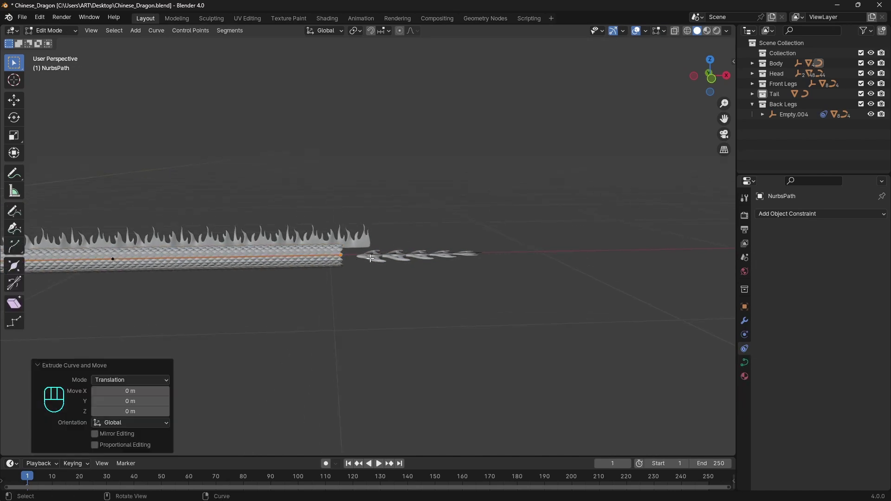
{"action": "key", "text": "e"}
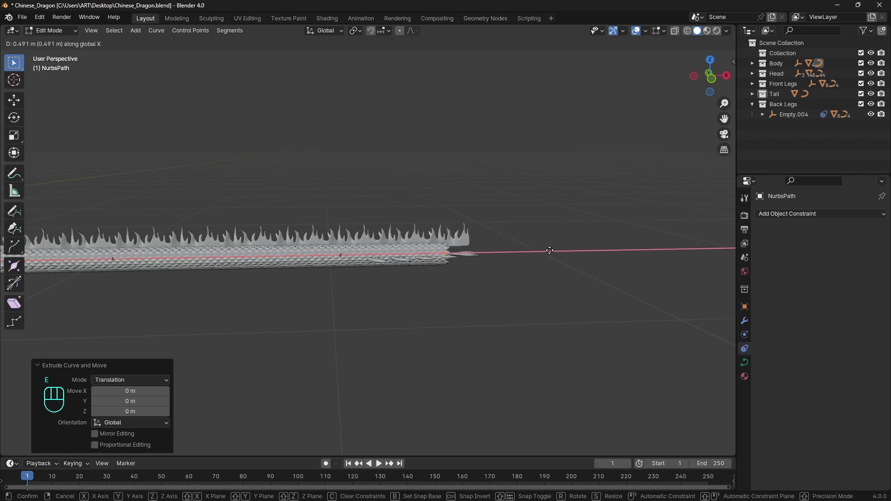
{"action": "key", "text": "Tab"}
{"action": "left_click_drag", "start_coordinate": [397, 260], "coordinate": [409, 265]}
{"action": "key", "text": "g"}
{"action": "key", "text": "x"}
{"action": "key", "text": "alt+s"}
{"action": "key", "text": "alt+s"}
{"action": "key", "text": "Tab"}
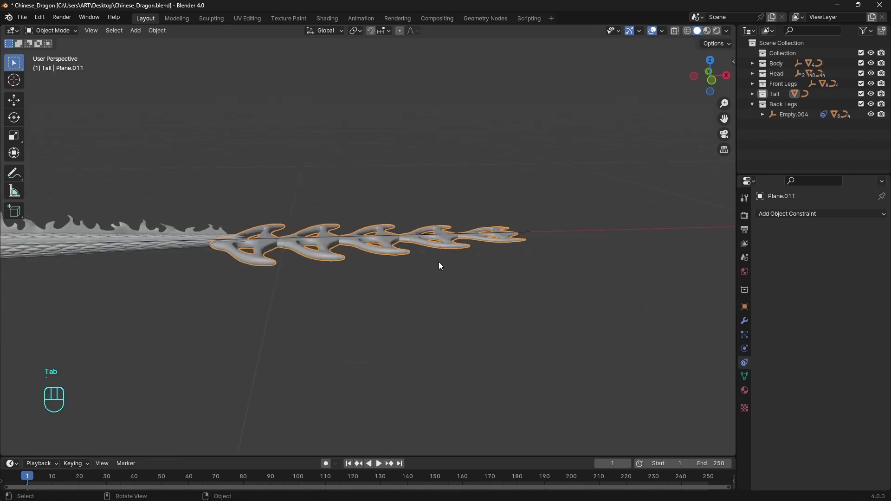
Raise the tail piece slightly along Z to meet the body, then pull back to frame the whole dragon.
{"action": "left_click_drag", "start_coordinate": [395, 248], "coordinate": [425, 233]}
{"action": "key", "text": "g"}
{"action": "key", "text": "z"}
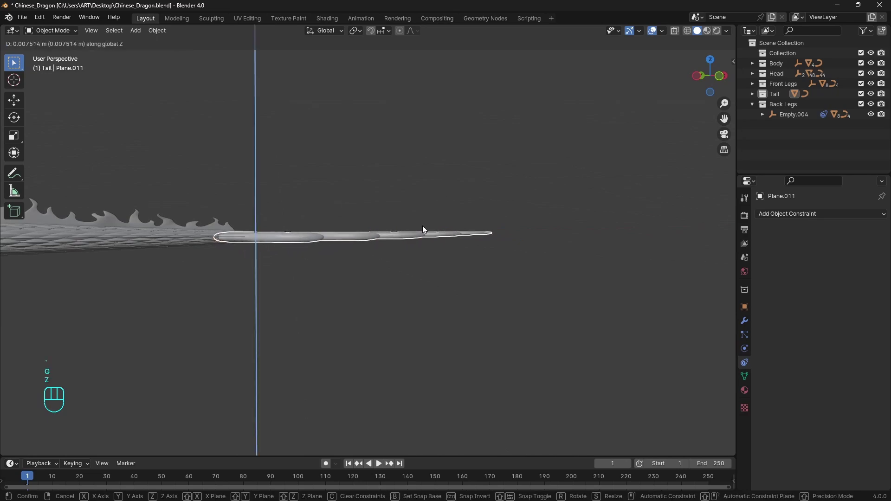
{"action": "left_click_drag", "start_coordinate": [431, 214], "coordinate": [448, 273]}
{"action": "middle_click", "coordinate": [448, 273]}
{"action": "middle_click", "coordinate": [458, 256]}
{"action": "left_click_drag", "start_coordinate": [457, 270], "coordinate": [414, 246]}
{"action": "middle_click", "coordinate": [484, 267]}
{"action": "left_click_drag", "start_coordinate": [484, 273], "coordinate": [467, 274]}
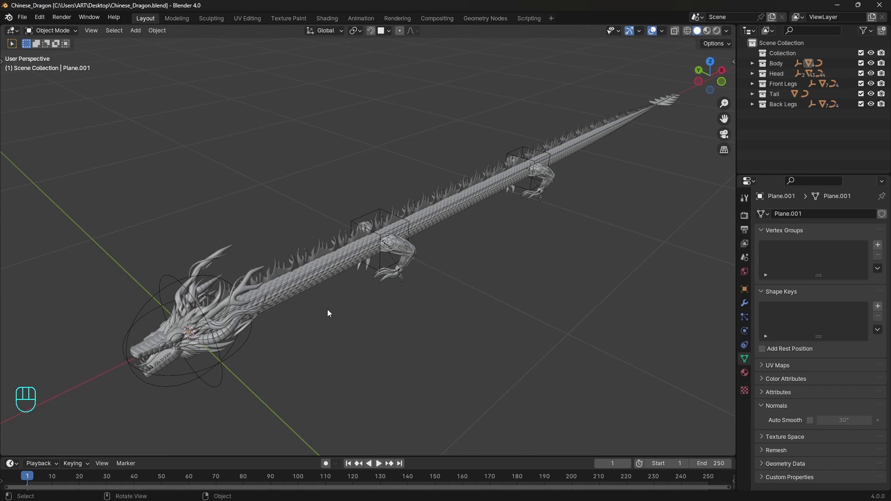
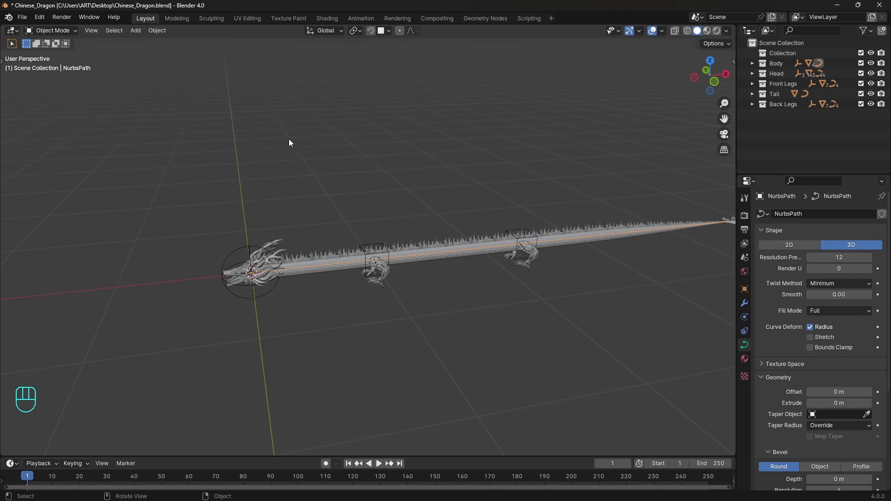
Zoom and orbit to the dragon's head and select the whisker curve NurbsPath.036 beneath the jaw.
{"action": "left_click_drag", "start_coordinate": [433, 273], "coordinate": [392, 270]}
{"action": "middle_click", "coordinate": [389, 278]}
{"action": "left_click_drag", "start_coordinate": [411, 273], "coordinate": [416, 302]}
{"action": "left_click_drag", "start_coordinate": [455, 286], "coordinate": [417, 267]}
{"action": "left_click_drag", "start_coordinate": [283, 321], "coordinate": [329, 277]}
{"action": "left_click_drag", "start_coordinate": [506, 388], "coordinate": [487, 390]}
{"action": "left_click_drag", "start_coordinate": [511, 355], "coordinate": [453, 347]}
{"action": "left_click_drag", "start_coordinate": [438, 342], "coordinate": [401, 340]}
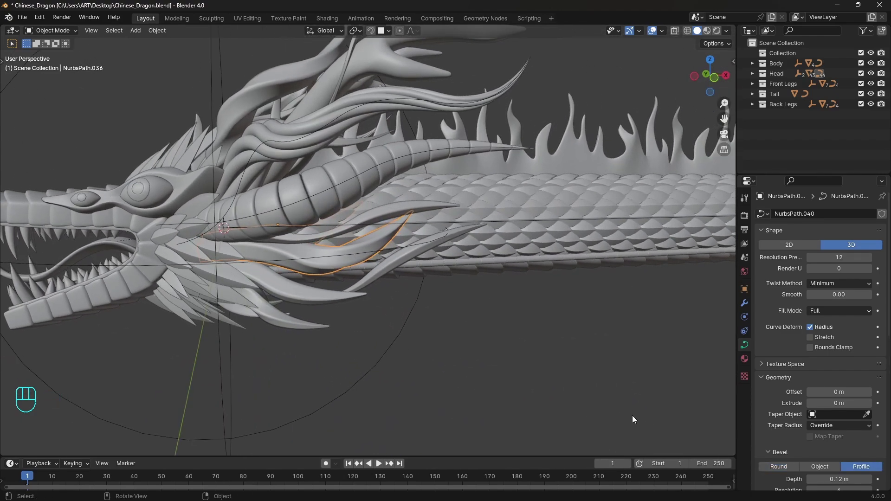
Enlarge the timeline, set the end frame to 200 and keyframe the whisker's bevel End factor at 1.000.
{"action": "left_click_drag", "start_coordinate": [547, 452], "coordinate": [569, 397]}
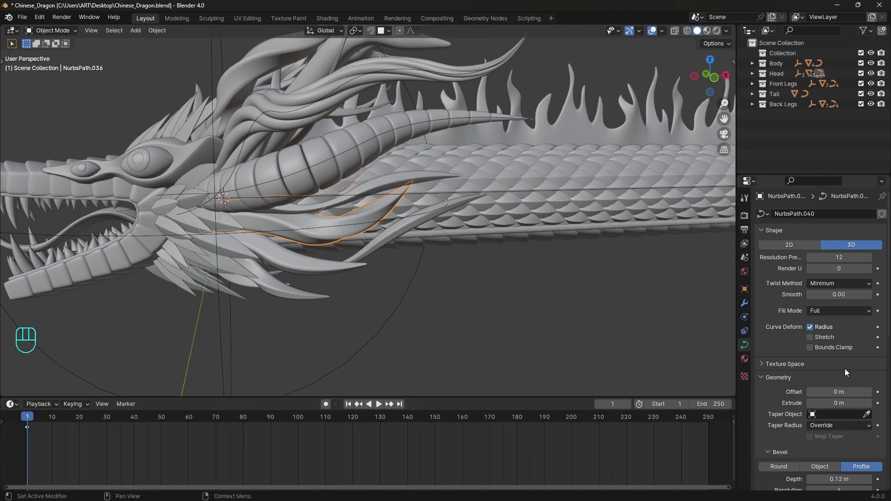
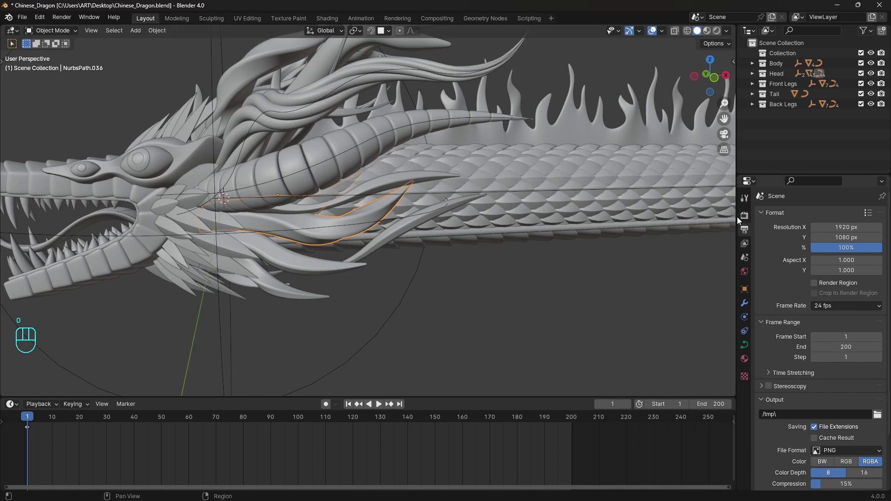
{"action": "left_click", "coordinate": [748, 347]}
{"action": "middle_click", "coordinate": [604, 312]}
{"action": "middle_click", "coordinate": [619, 312]}
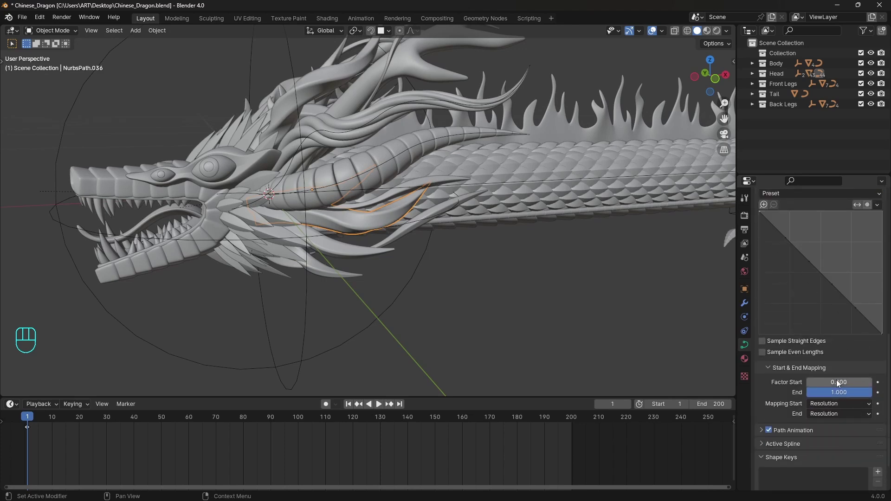
{"action": "scroll", "scroll_direction": "up", "scroll_amount": 3}
{"action": "middle_click", "coordinate": [486, 264]}
{"action": "middle_click", "coordinate": [479, 270]}
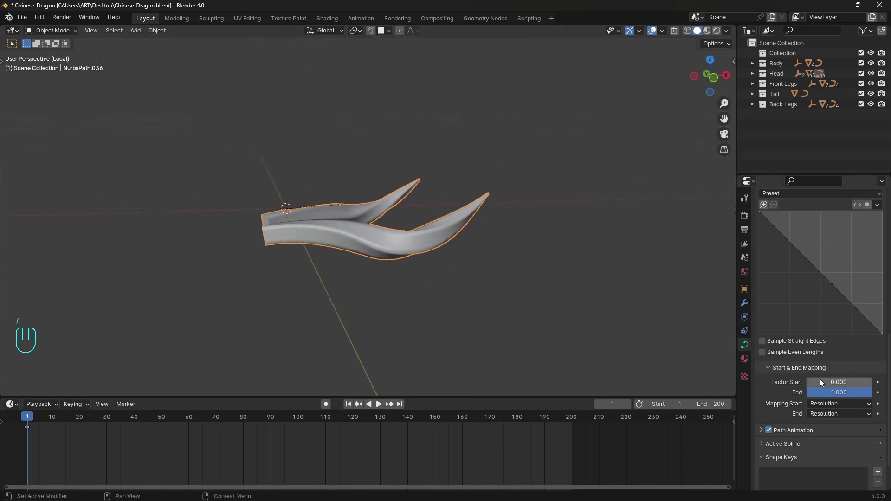
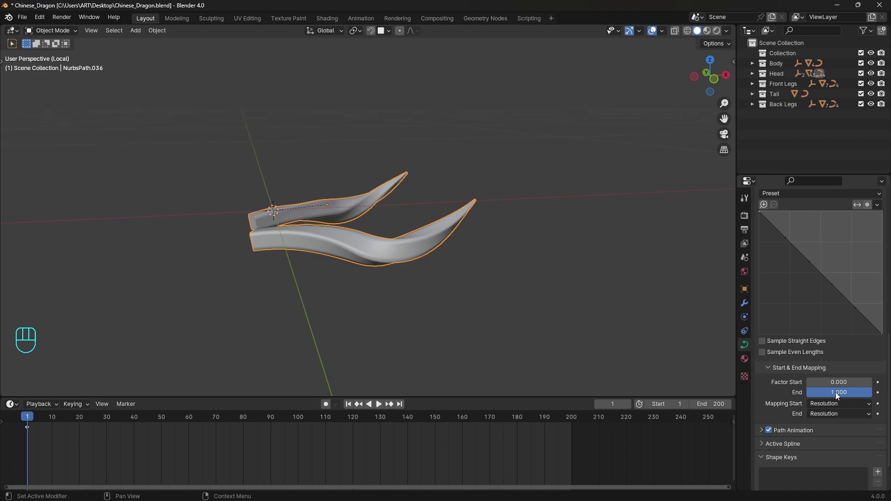
{"action": "key", "text": "i"}
At frame 50 keyframe the End factor at 0.406, then shift the keyframes later in the timeline.
{"action": "left_click_drag", "start_coordinate": [144, 420], "coordinate": [163, 417]}
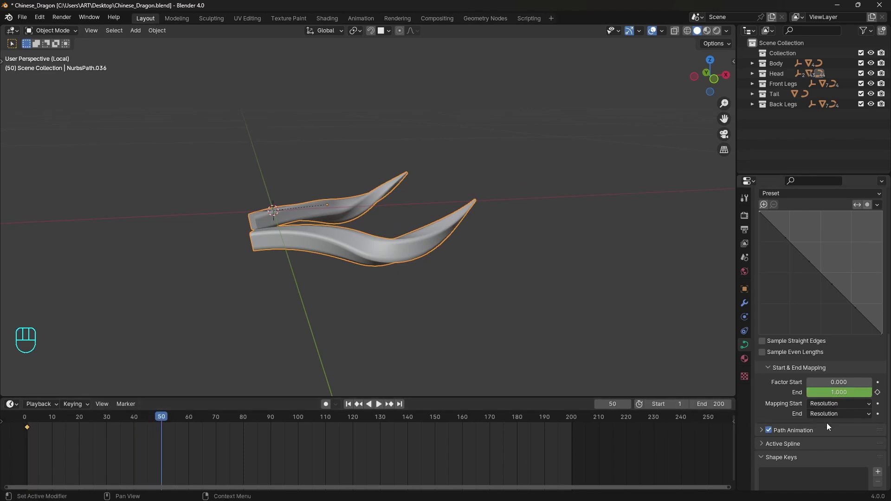
{"action": "left_click_drag", "start_coordinate": [856, 398], "coordinate": [836, 395]}
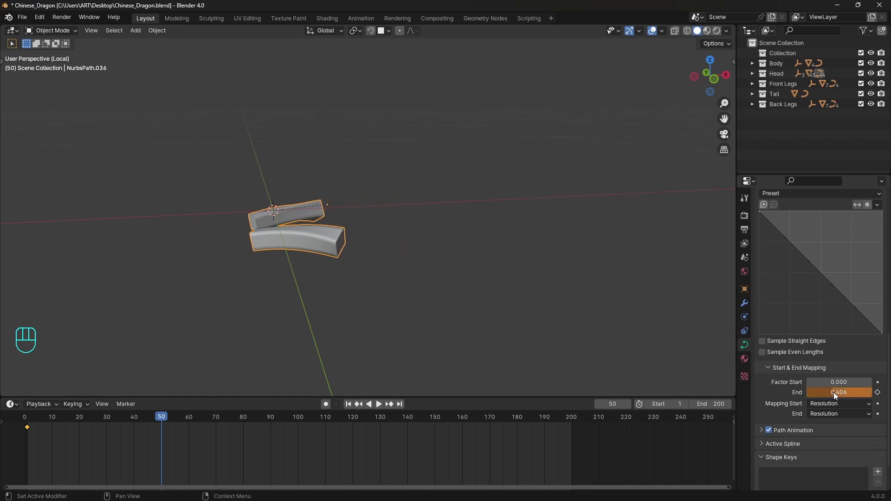
{"action": "key", "text": "i"}
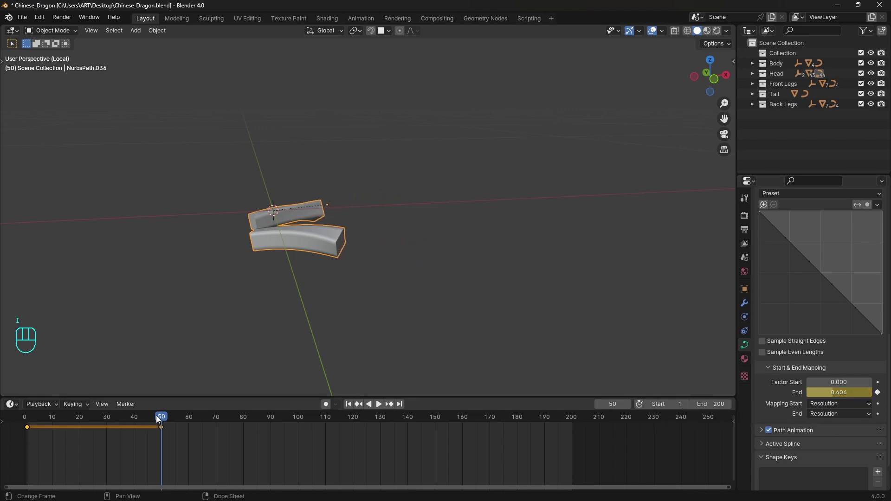
{"action": "left_click", "coordinate": [110, 447]}
{"action": "key", "text": "shift+d"}
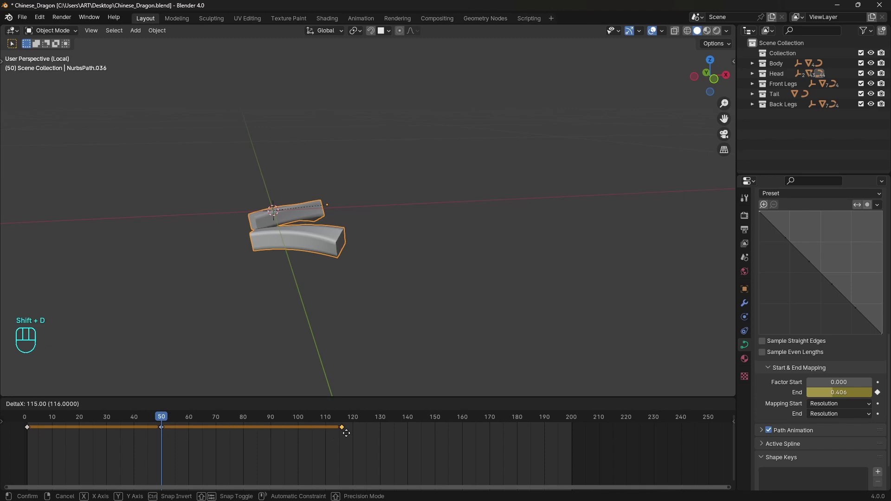
{"action": "left_click_drag", "start_coordinate": [221, 471], "coordinate": [138, 419]}
{"action": "key", "text": "shift+d"}
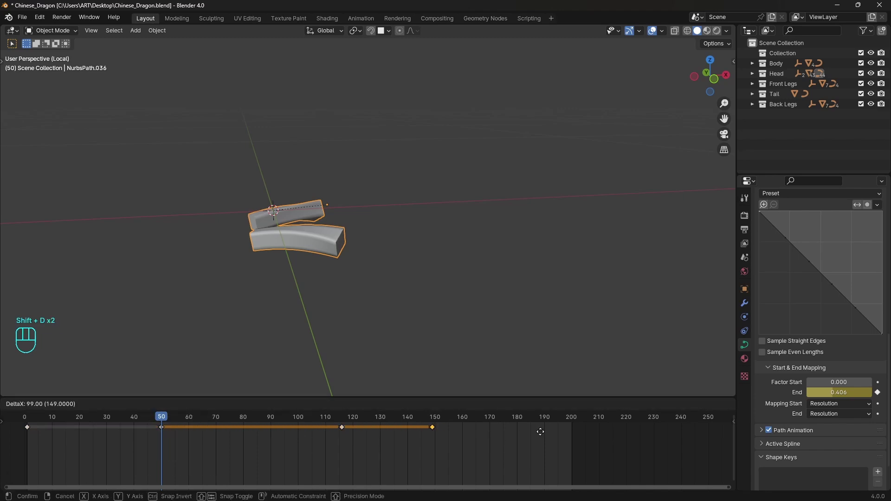
{"action": "left_click", "coordinate": [343, 427]}
{"action": "key", "text": "shift+d"}
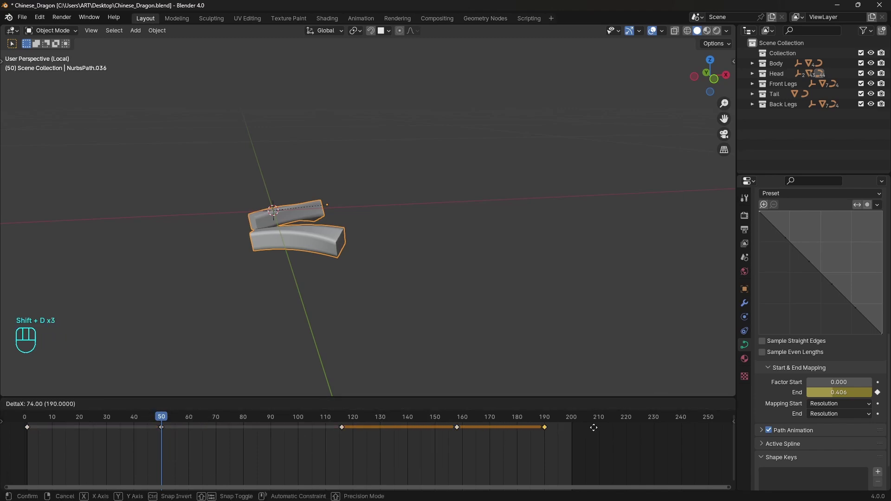
Play the animation around the head to check the whisker growing outward along the path.
{"action": "key", "text": "space"}
{"action": "middle_click", "coordinate": [524, 327]}
{"action": "middle_click", "coordinate": [521, 301]}
{"action": "middle_click", "coordinate": [517, 309]}
{"action": "middle_click", "coordinate": [515, 305]}
{"action": "middle_click", "coordinate": [526, 310]}
{"action": "middle_click", "coordinate": [524, 311]}
{"action": "key", "text": "space"}
{"action": "middle_click", "coordinate": [445, 293]}
{"action": "left_click_drag", "start_coordinate": [476, 418], "coordinate": [483, 409]}
{"action": "key", "text": "shift+a"}
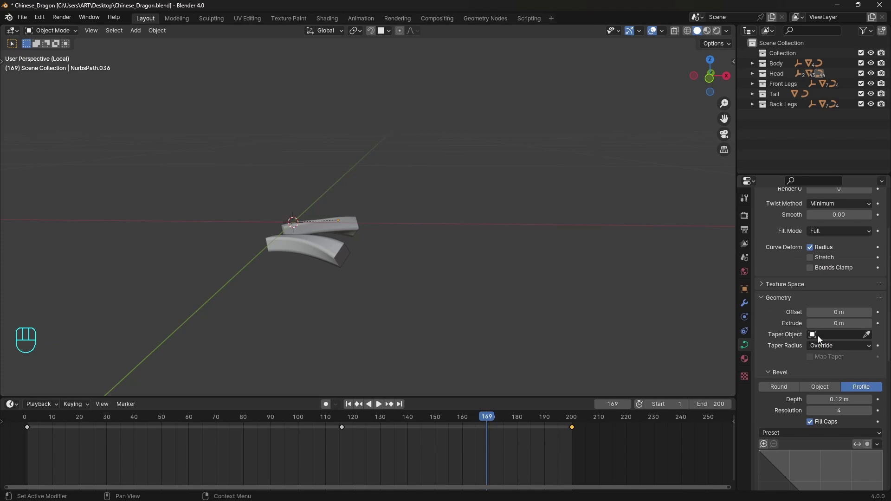
Add a Bezier curve and set it as the whisker's Taper Object with Map Taper enabled.
{"action": "key", "text": "shift+a"}
{"action": "key", "text": "s"}
{"action": "left_click", "coordinate": [388, 230]}
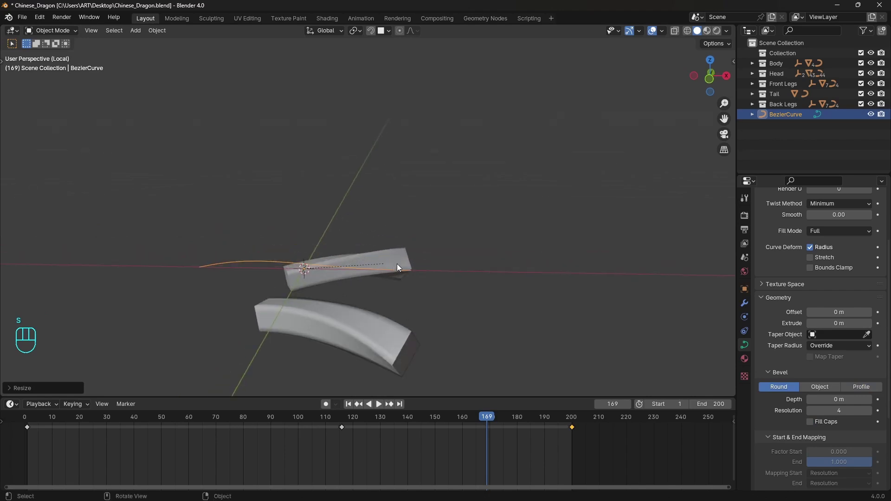
{"action": "left_click", "coordinate": [400, 255]}
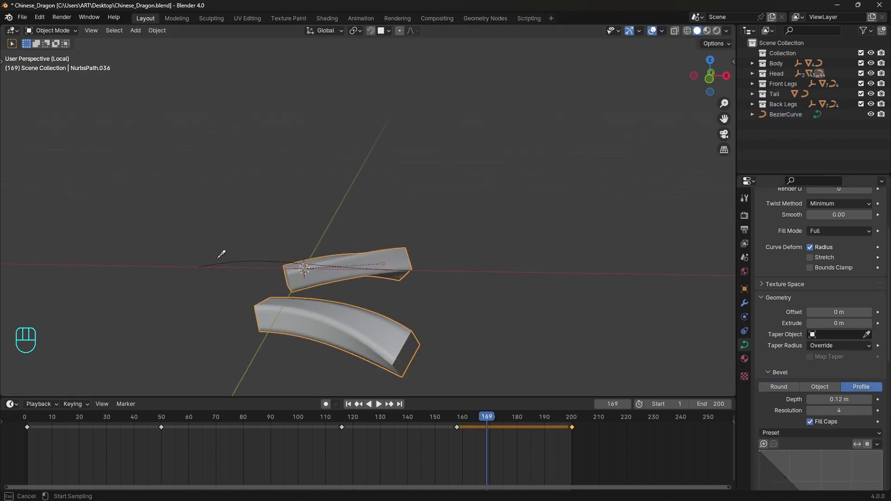
{"action": "left_click", "coordinate": [814, 362]}
Scrub and play the animation to check the whisker now tapers as it grows.
{"action": "middle_click", "coordinate": [383, 286]}
{"action": "left_click_drag", "start_coordinate": [485, 424], "coordinate": [559, 434]}
{"action": "key", "text": "space"}
{"action": "middle_click", "coordinate": [482, 308]}
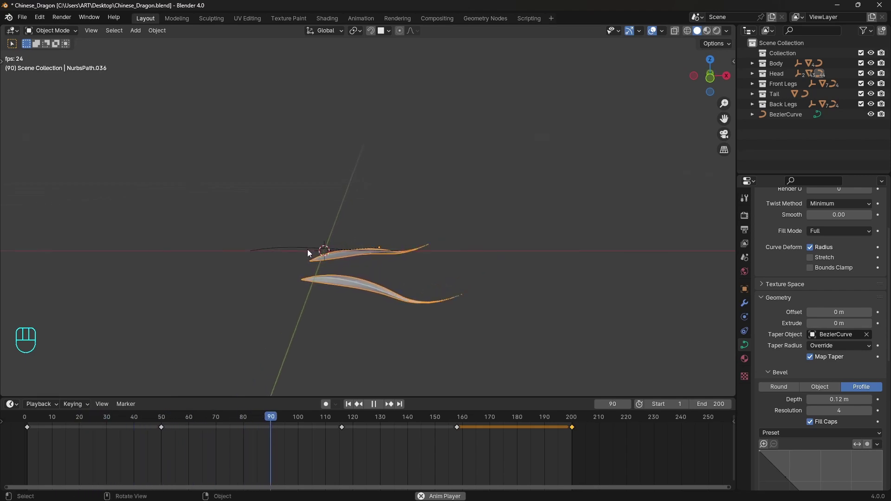
{"action": "key", "text": "space"}
Rotate the BezierCurve 90° about X so it stands upright, then replay and view the taper from the front.
{"action": "key", "text": "r"}
{"action": "key", "text": "x"}
{"action": "key", "text": "9"}
{"action": "key", "text": "0"}
{"action": "key", "text": "Return"}
{"action": "middle_click", "coordinate": [343, 252]}
{"action": "key", "text": "space"}
{"action": "key", "text": "space"}
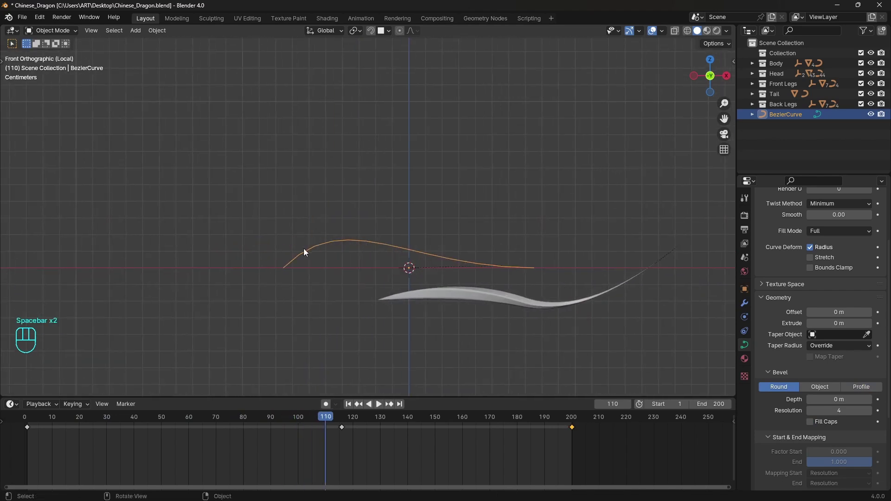
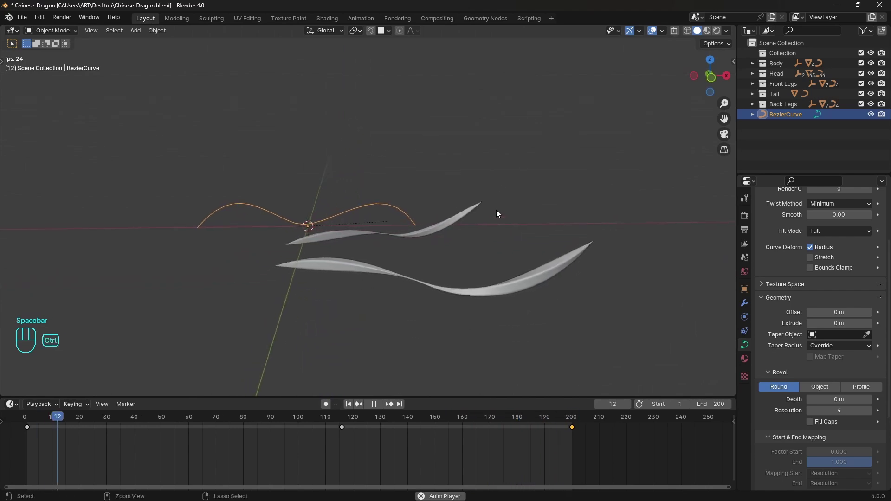
Undo the last few edits and return to editing the taper curve's control points.
{"action": "key", "text": "space"}
{"action": "key", "text": "ctrl+z"}
{"action": "key", "text": "ctrl+z"}
{"action": "key", "text": "ctrl+z"}
{"action": "key", "text": "ctrl+z"}
{"action": "key", "text": "ctrl+z"}
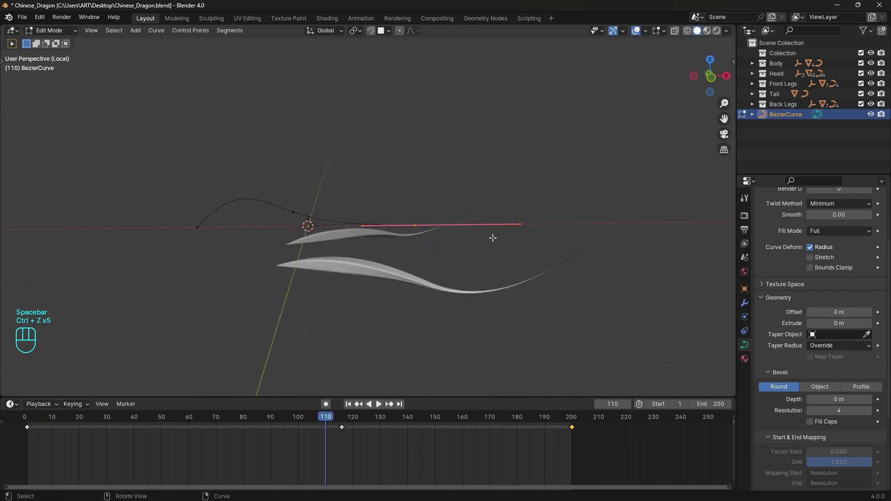
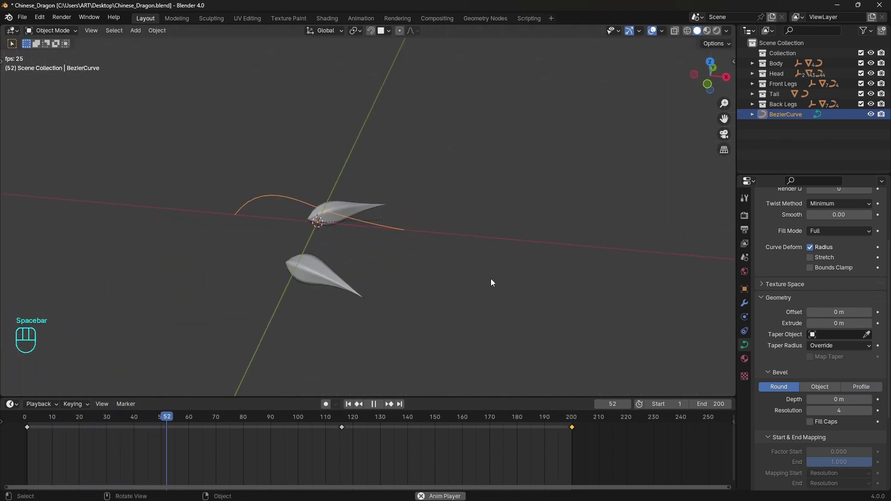
Move the taper into its own collection and drag its control points into a hump profile.
{"action": "middle_click", "coordinate": [485, 288]}
{"action": "key", "text": "space"}
{"action": "key", "text": "m"}
{"action": "key", "text": "Return"}
{"action": "left_click", "coordinate": [865, 119]}
{"action": "left_click_drag", "start_coordinate": [446, 263], "coordinate": [394, 235]}
{"action": "left_click_drag", "start_coordinate": [377, 222], "coordinate": [475, 239]}
Refine the hump so the whisker swells then narrows to a point, then hide the Taper curve.
{"action": "key", "text": "/"}
{"action": "middle_click", "coordinate": [352, 247]}
{"action": "left_click_drag", "start_coordinate": [423, 242], "coordinate": [477, 243]}
{"action": "left_click_drag", "start_coordinate": [474, 241], "coordinate": [432, 241]}
{"action": "left_click", "coordinate": [399, 222]}
{"action": "left_click_drag", "start_coordinate": [229, 425], "coordinate": [29, 431]}
{"action": "key", "text": "Left"}
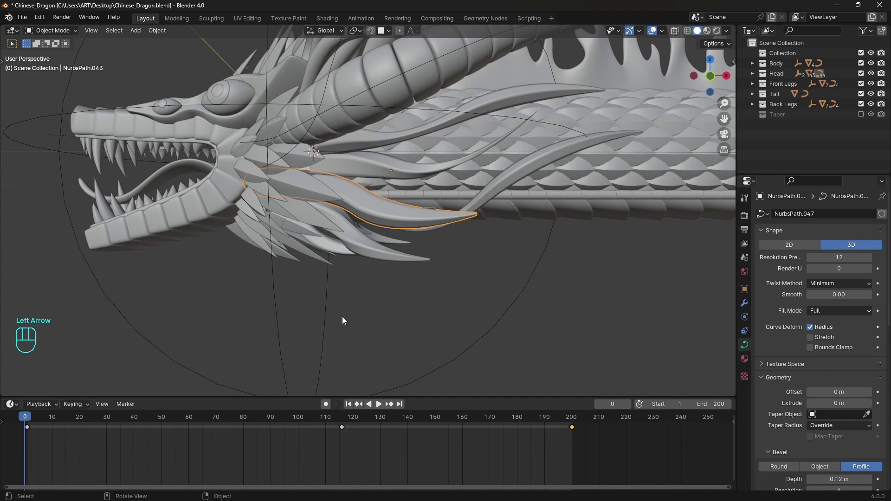
Cut NurbsPath.043's bevel End factor to 0.573 and keyframe it at frame 1.
{"action": "key", "text": "Right"}
{"action": "key", "text": "alt+Tab"}
{"action": "key", "text": "alt+s"}
{"action": "key", "text": "Tab"}
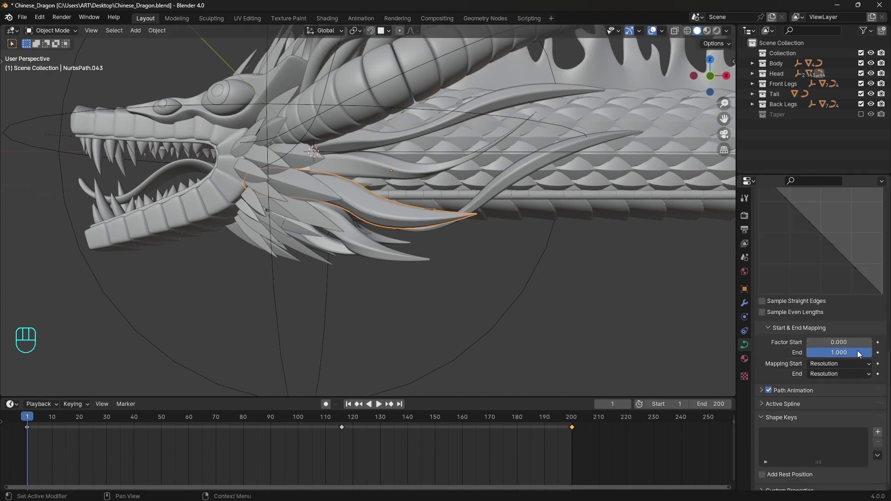
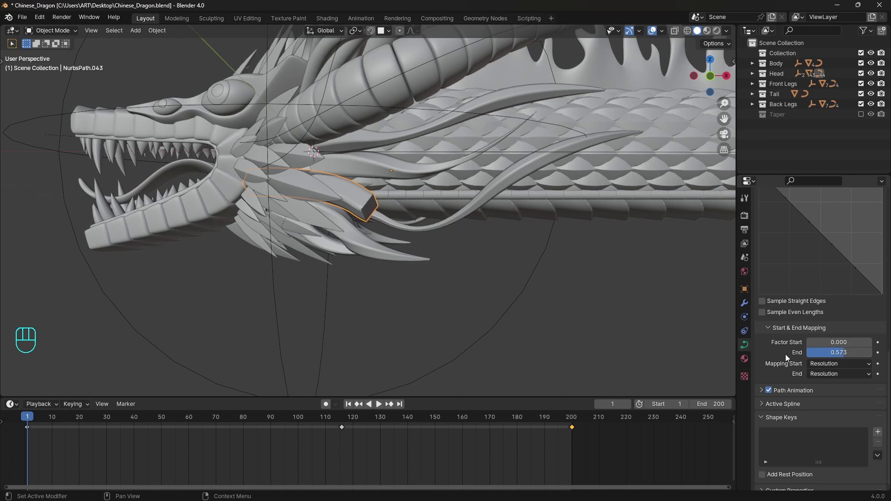
{"action": "key", "text": "i"}
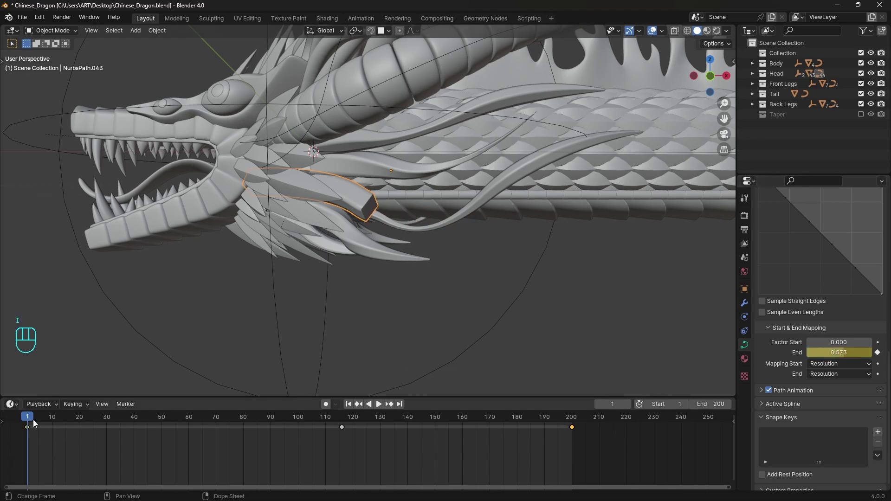
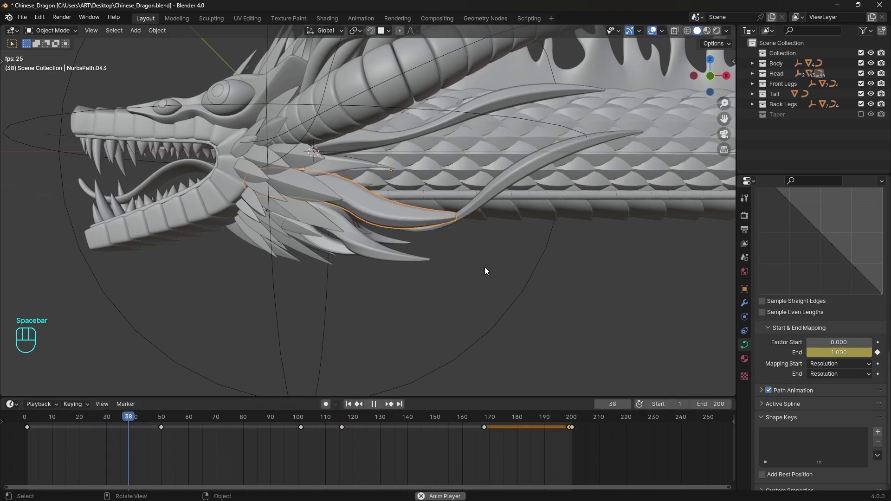
Assign the Taper curve as Taper Object with Map Taper on the remaining whiskers and play back.
{"action": "key", "text": "space"}
{"action": "left_click", "coordinate": [477, 272]}
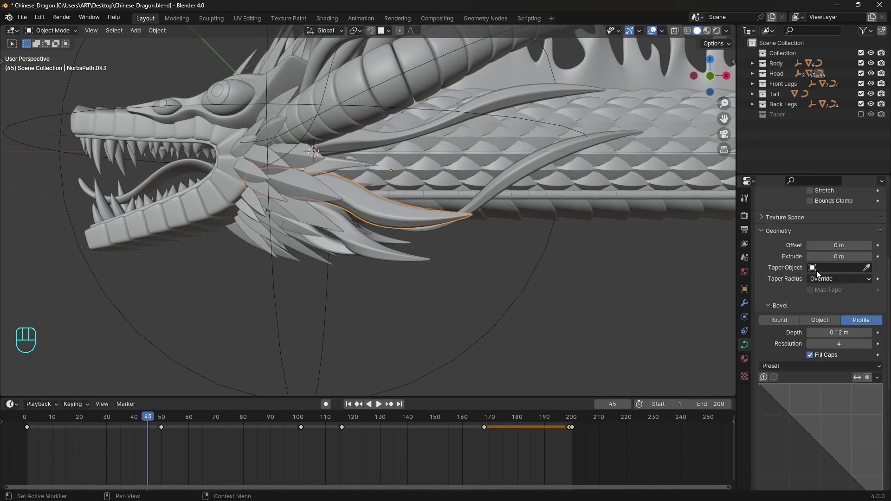
{"action": "left_click_drag", "start_coordinate": [818, 272], "coordinate": [806, 284]}
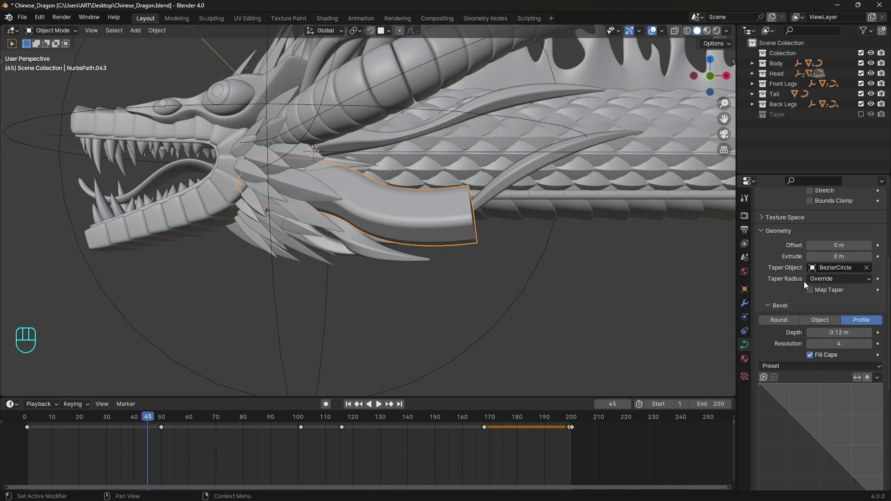
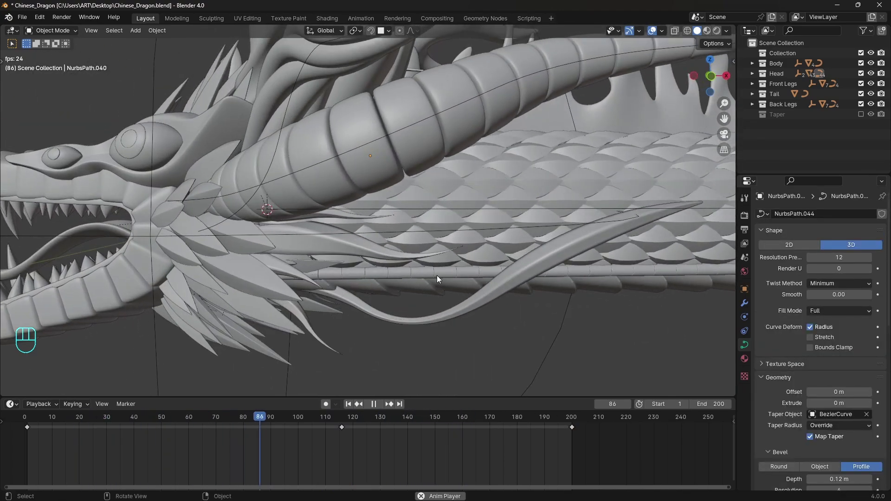
{"action": "key", "text": "space"}
Orbit to the dragon's back and select the spines piece to show its modifiers.
{"action": "left_click_drag", "start_coordinate": [564, 249], "coordinate": [459, 293]}
{"action": "middle_click", "coordinate": [466, 246]}
{"action": "left_click_drag", "start_coordinate": [458, 257], "coordinate": [796, 218]}
{"action": "left_click_drag", "start_coordinate": [797, 217], "coordinate": [875, 242]}
{"action": "left_click", "coordinate": [865, 267]}
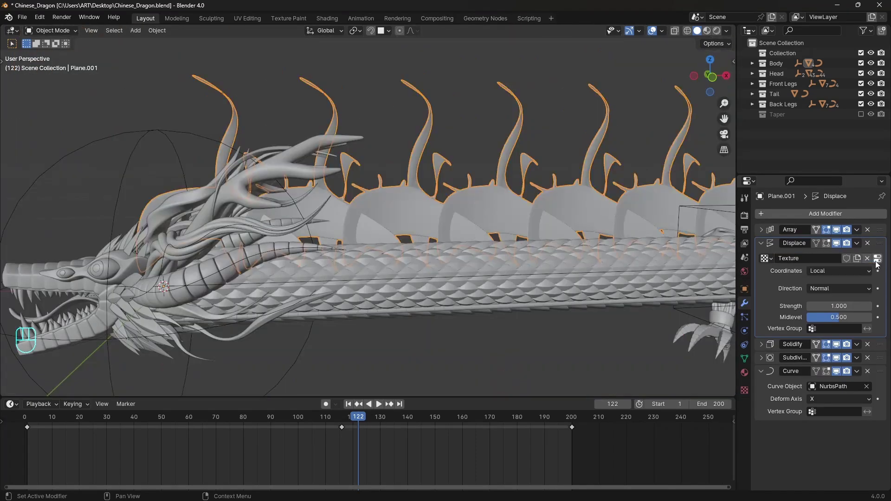
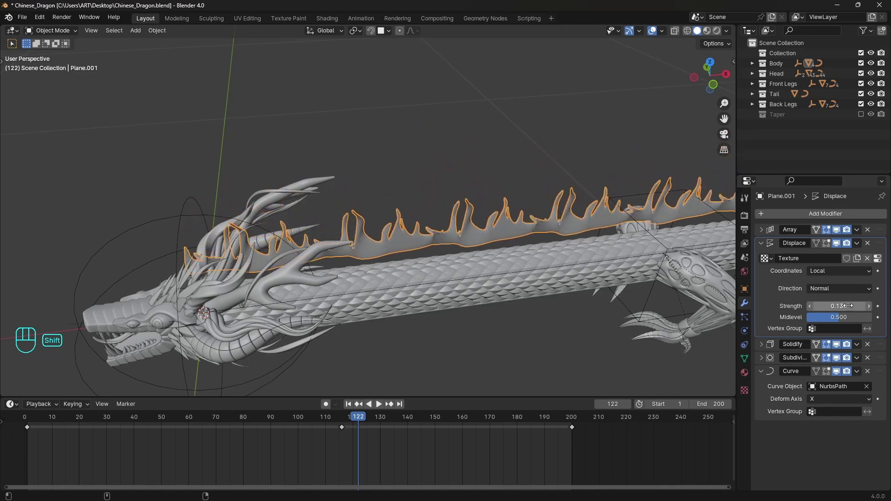
Lower the crest's Displace strength to 0.030 with the Wood texture.
{"action": "left_click_drag", "start_coordinate": [878, 260], "coordinate": [825, 379]}
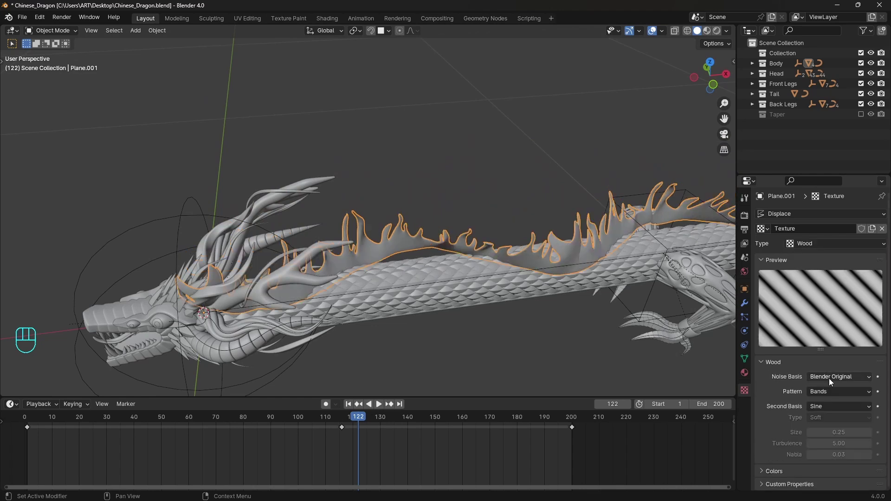
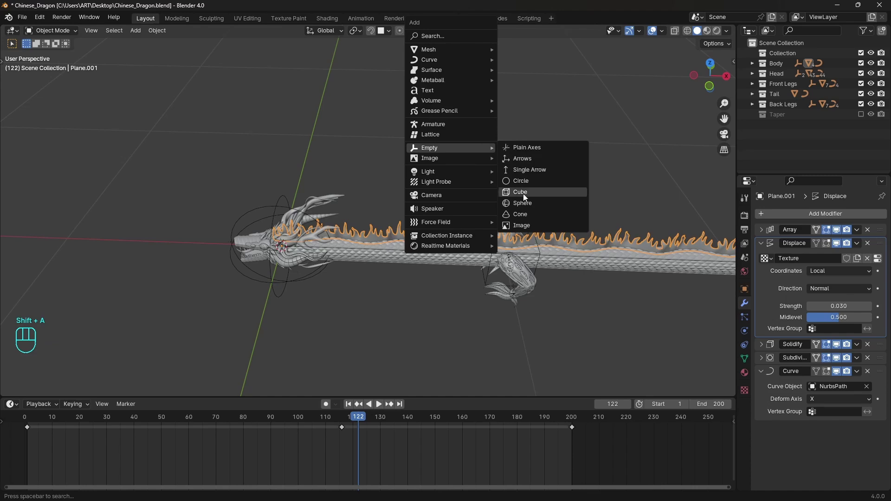
Add a cube empty and set the crest's Displace coordinates to Object using Empty.005.
{"action": "left_click", "coordinate": [541, 134]}
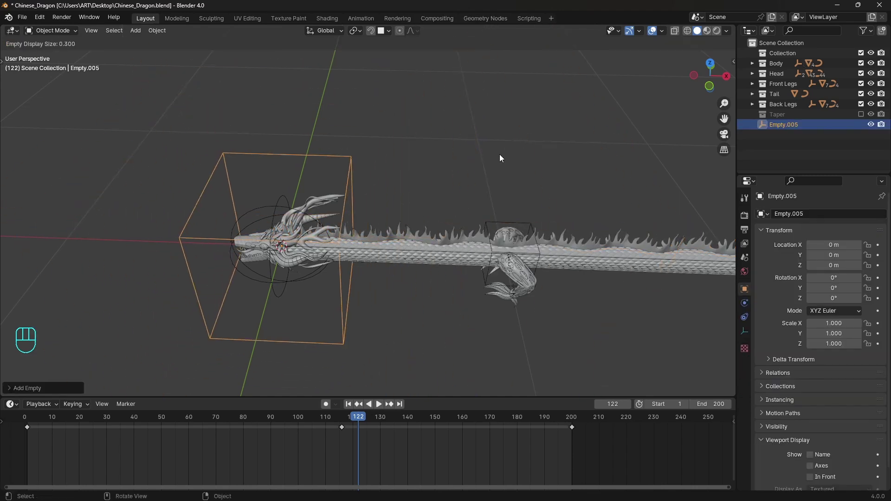
{"action": "left_click", "coordinate": [559, 234]}
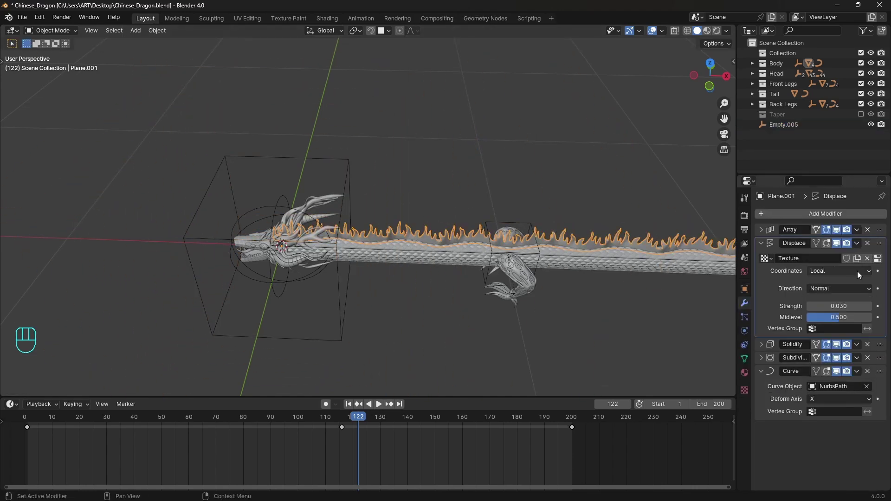
{"action": "left_click_drag", "start_coordinate": [866, 274], "coordinate": [833, 305]}
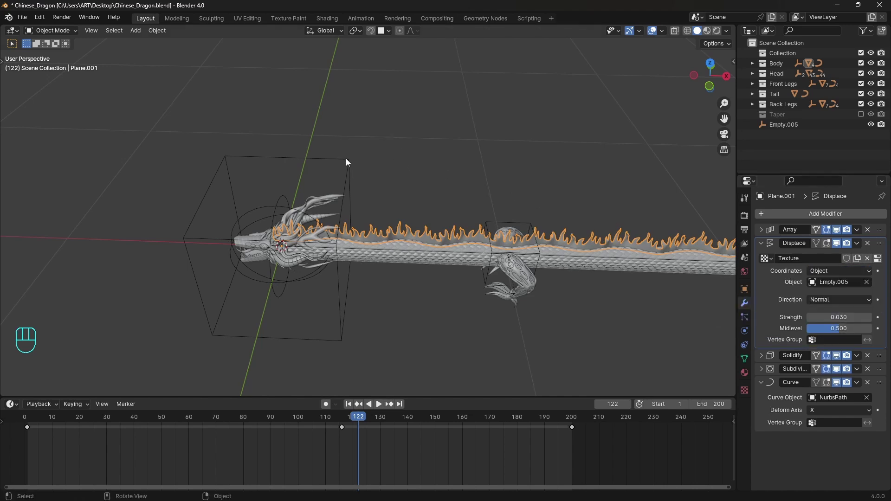
Keyframe the empty's location at frame 200, then slide it to -3.42 m on X and key the start.
{"action": "key", "text": "g"}
{"action": "key", "text": "x"}
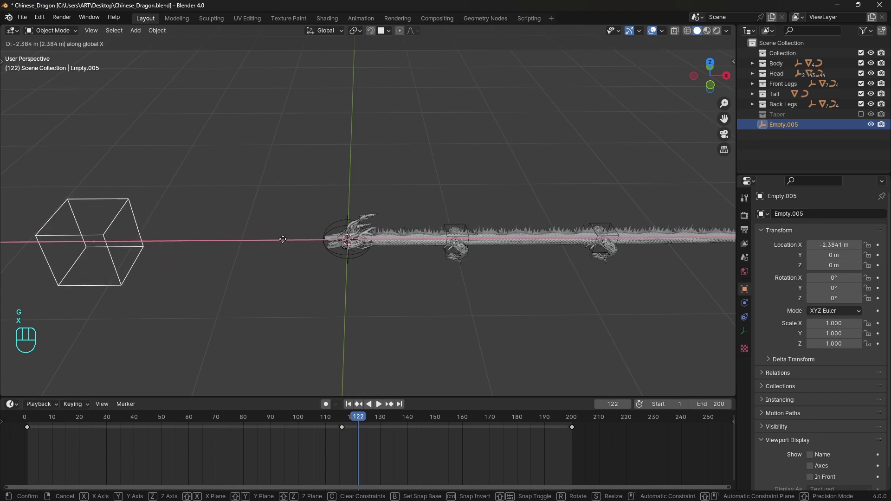
{"action": "key", "text": "shift+Right"}
{"action": "key", "text": "i"}
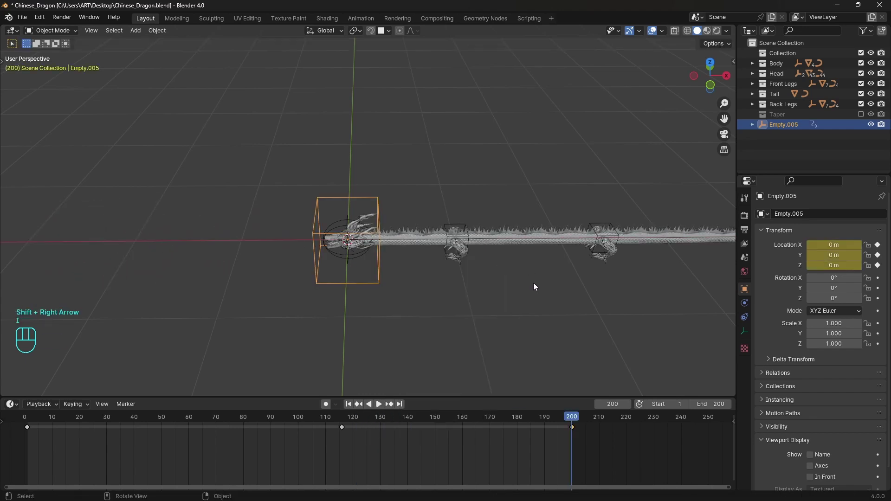
{"action": "key", "text": "shift+Left"}
{"action": "key", "text": "g"}
{"action": "key", "text": "x"}
{"action": "key", "text": "i"}
Play the animation and orbit to watch the flames ripple along the crest.
{"action": "key", "text": "space"}
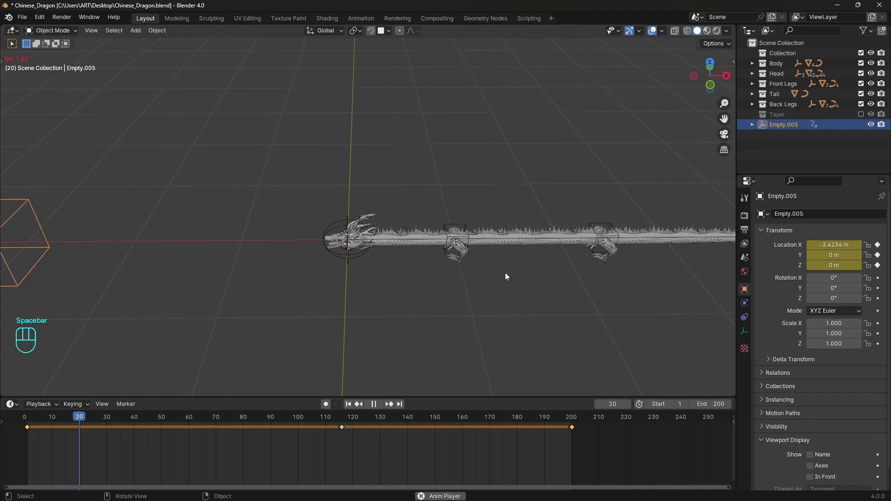
{"action": "middle_click", "coordinate": [505, 275]}
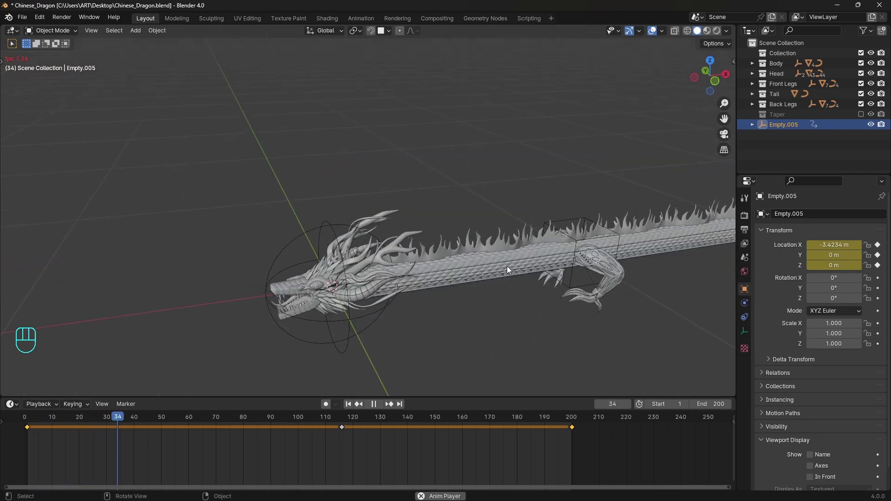
{"action": "left_click_drag", "start_coordinate": [470, 287], "coordinate": [449, 285]}
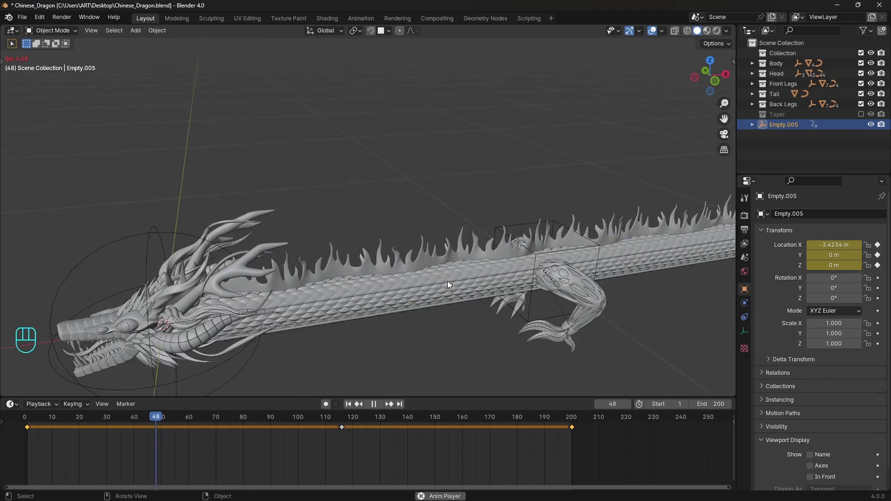
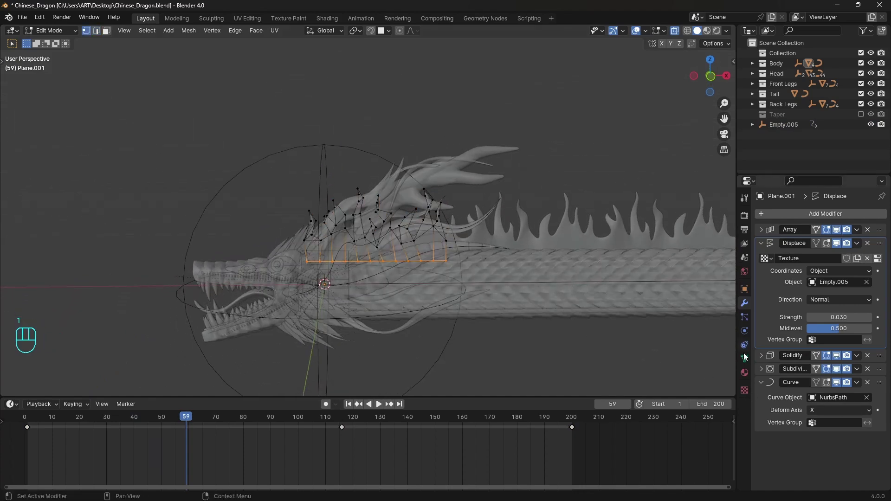
Create vertex group 'Group' from the crest's head vertices and set it as the inverted Displace Vertex Group.
{"action": "left_click", "coordinate": [747, 363]}
{"action": "left_click_drag", "start_coordinate": [839, 254], "coordinate": [736, 292]}
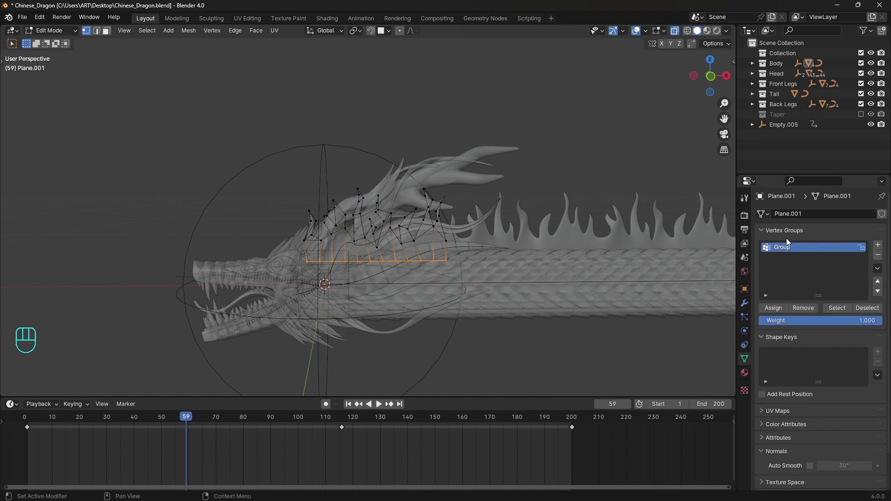
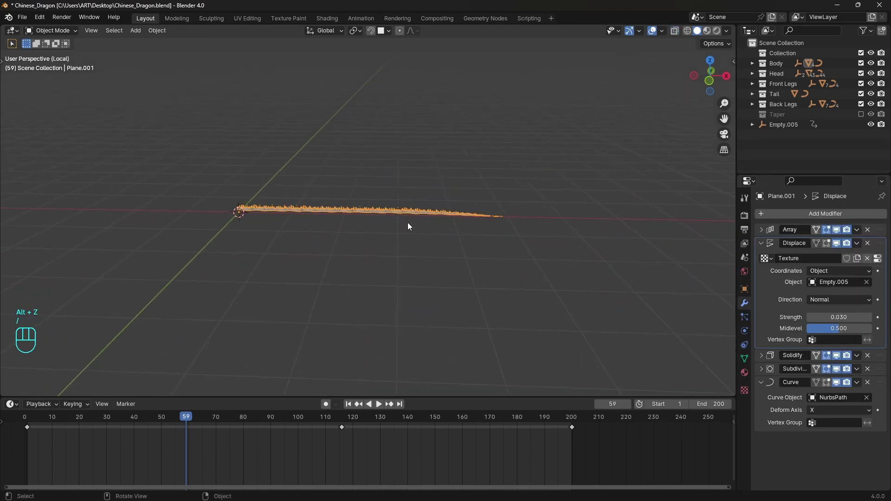
{"action": "left_click_drag", "start_coordinate": [397, 245], "coordinate": [439, 278]}
{"action": "left_click_drag", "start_coordinate": [437, 272], "coordinate": [495, 253]}
{"action": "middle_click", "coordinate": [493, 259]}
{"action": "middle_click", "coordinate": [531, 262]}
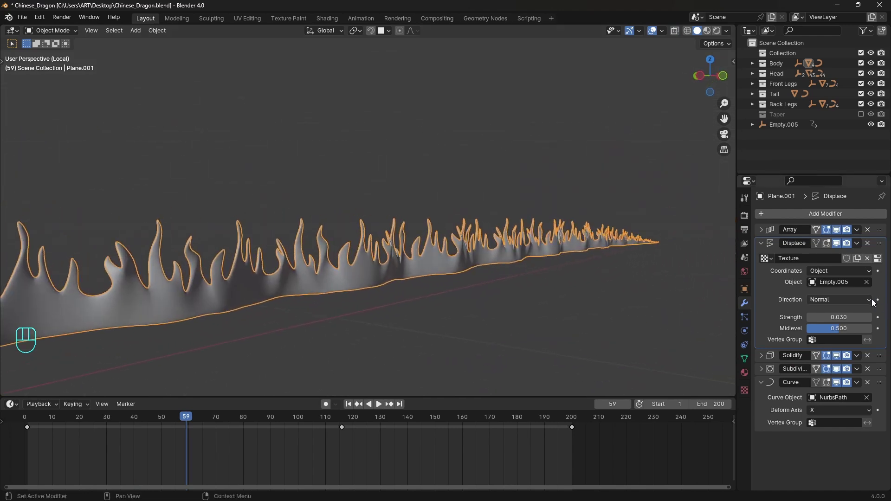
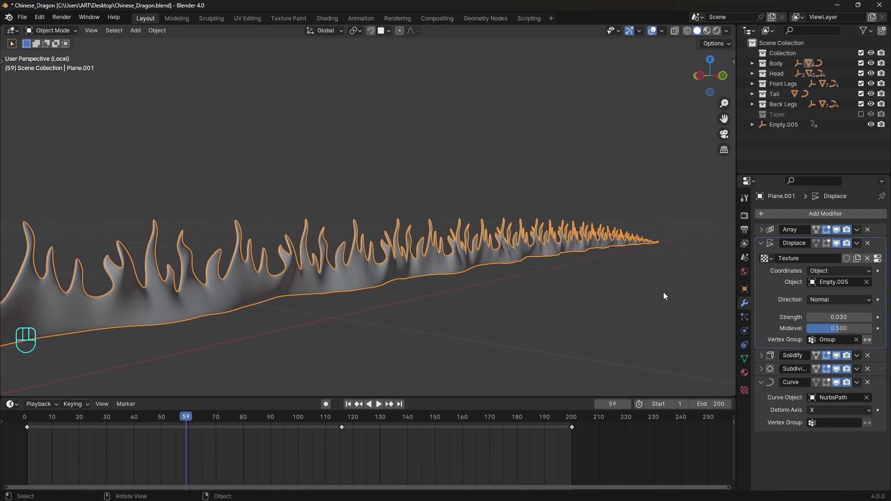
{"action": "middle_click", "coordinate": [551, 248]}
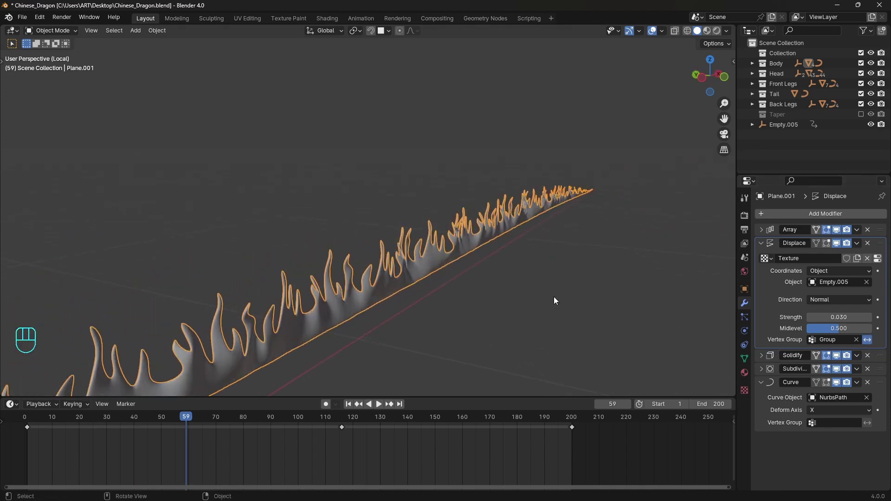
{"action": "left_click_drag", "start_coordinate": [530, 295], "coordinate": [482, 288]}
{"action": "left_click_drag", "start_coordinate": [482, 282], "coordinate": [564, 287]}
{"action": "left_click_drag", "start_coordinate": [554, 295], "coordinate": [548, 310]}
Leave the isolated view and scrub midway through the animation to check the still head flames.
{"action": "key", "text": "space"}
{"action": "left_click_drag", "start_coordinate": [532, 276], "coordinate": [554, 268]}
{"action": "middle_click", "coordinate": [553, 267]}
{"action": "left_click", "coordinate": [553, 268]}
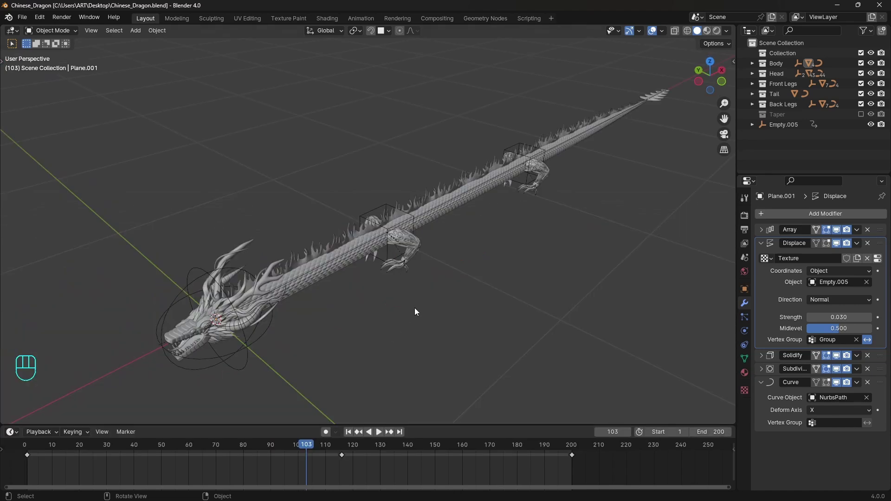
{"action": "left_click_drag", "start_coordinate": [497, 209], "coordinate": [481, 211]}
{"action": "left_click_drag", "start_coordinate": [469, 233], "coordinate": [453, 260]}
{"action": "left_click_drag", "start_coordinate": [458, 262], "coordinate": [459, 234]}
Add a NURBS path shaped into an S and add a Curve modifier aimed at NurbsPath.053.
{"action": "key", "text": "shift+a"}
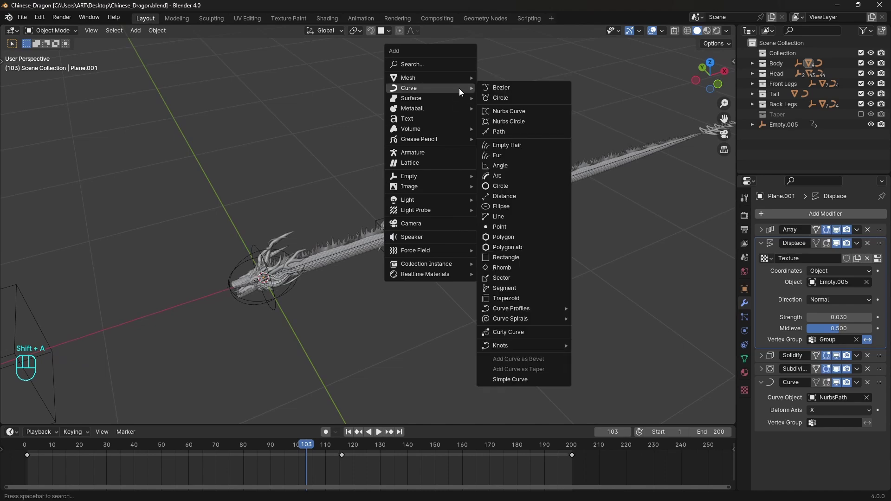
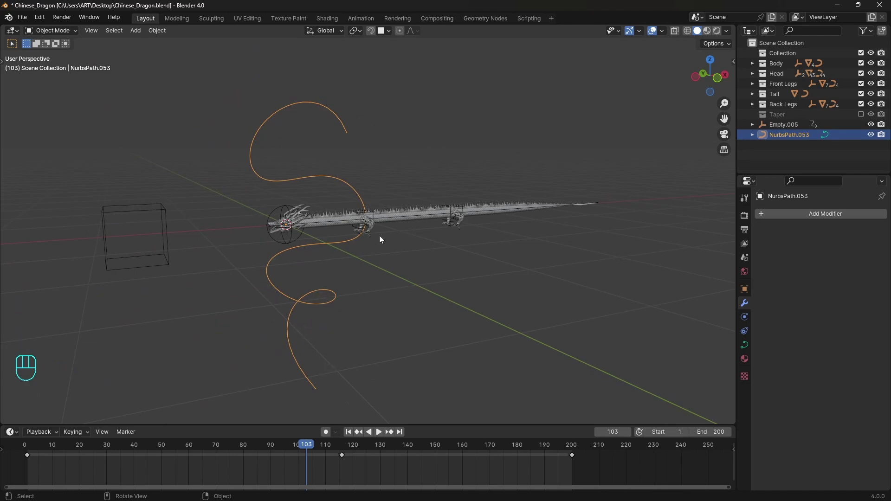
{"action": "middle_click", "coordinate": [396, 252]}
{"action": "left_click_drag", "start_coordinate": [393, 244], "coordinate": [464, 175]}
{"action": "left_click_drag", "start_coordinate": [450, 203], "coordinate": [442, 237]}
{"action": "left_click_drag", "start_coordinate": [435, 250], "coordinate": [428, 270]}
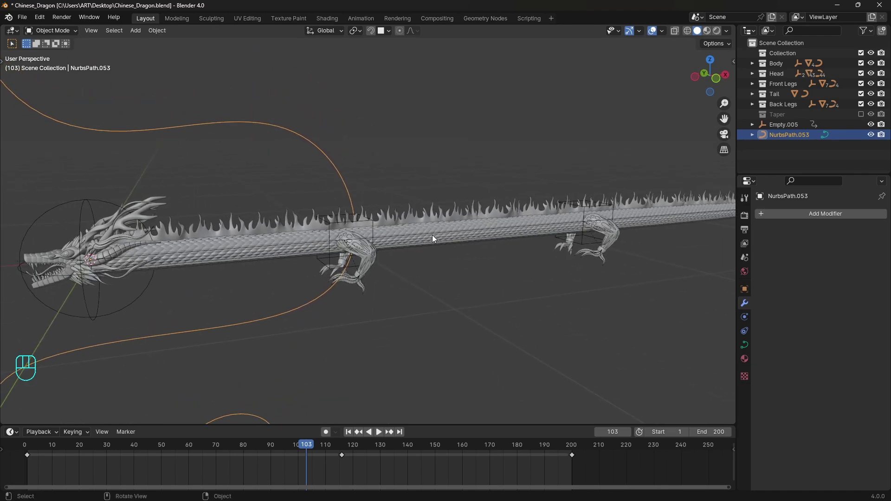
{"action": "left_click_drag", "start_coordinate": [819, 217], "coordinate": [879, 282]}
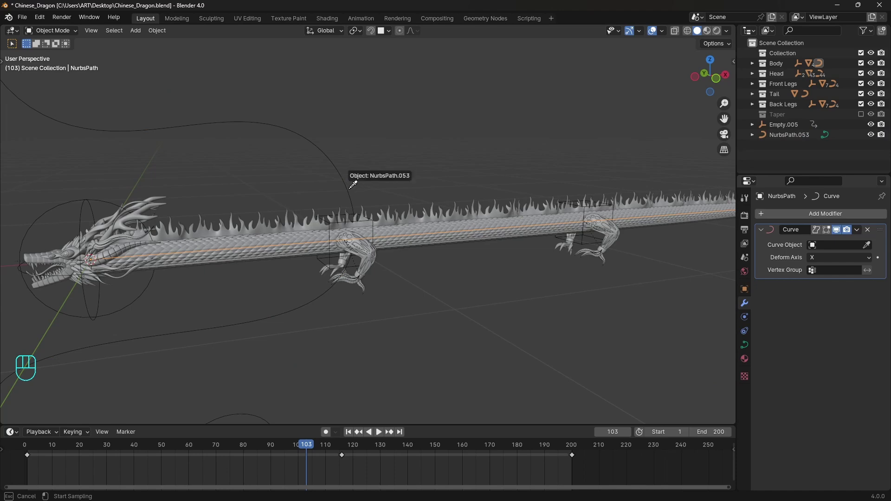
Duplicate the body's Curve modifier and set the copy's target to NurbsPath.053, bending it into an S.
{"action": "left_click_drag", "start_coordinate": [402, 221], "coordinate": [411, 242]}
{"action": "middle_click", "coordinate": [408, 256]}
{"action": "left_click_drag", "start_coordinate": [402, 250], "coordinate": [375, 260]}
{"action": "key", "text": "ctrl+z"}
{"action": "left_click", "coordinate": [332, 231]}
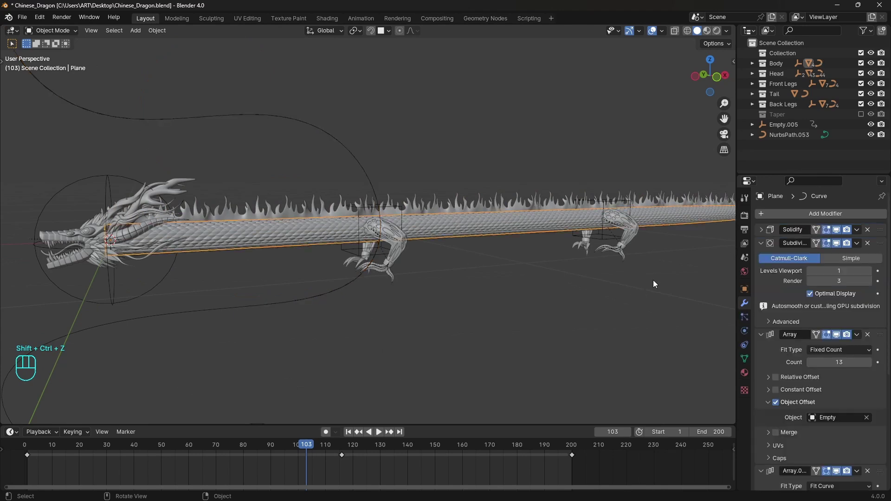
{"action": "left_click_drag", "start_coordinate": [764, 251], "coordinate": [767, 268]}
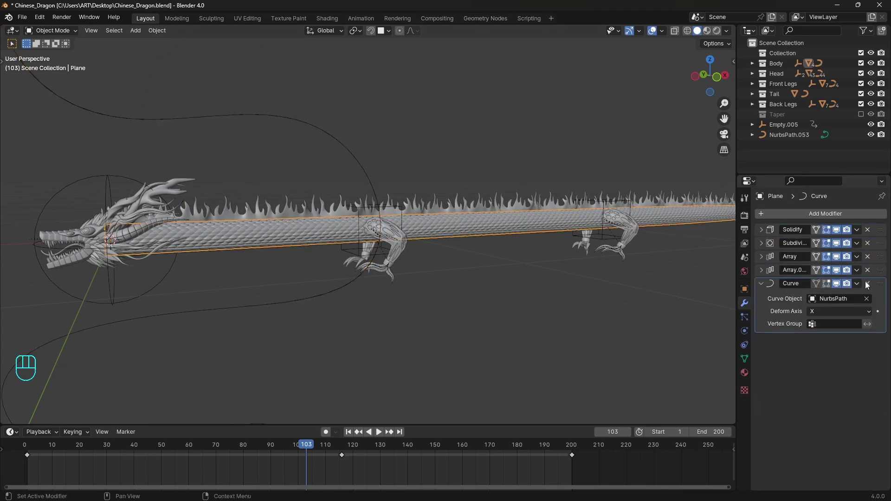
{"action": "left_click_drag", "start_coordinate": [861, 285], "coordinate": [853, 348]}
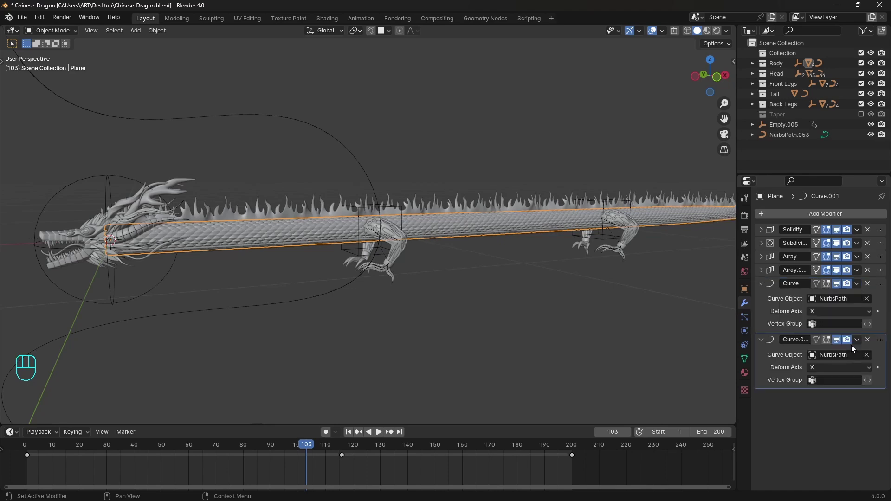
{"action": "left_click_drag", "start_coordinate": [871, 357], "coordinate": [860, 375]}
{"action": "left_click", "coordinate": [869, 359]}
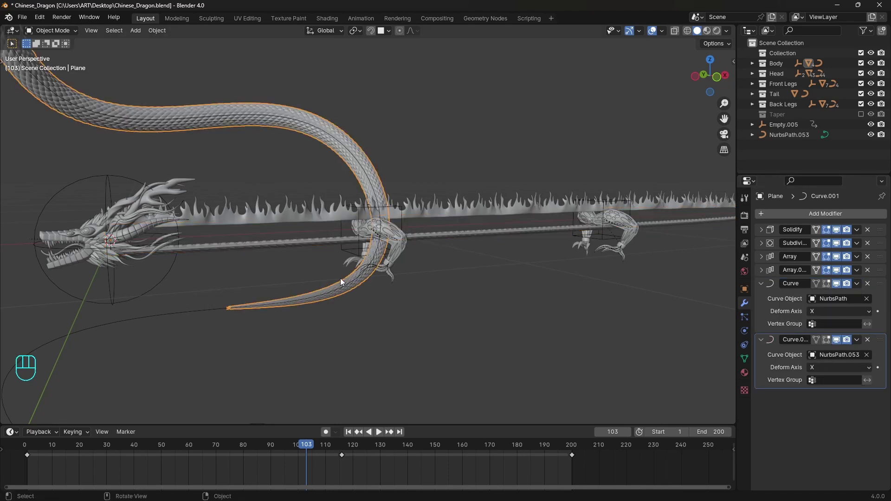
Give the flame crest a second Curve deform targeting the S path as well.
{"action": "middle_click", "coordinate": [360, 269]}
{"action": "middle_click", "coordinate": [367, 306]}
{"action": "middle_click", "coordinate": [330, 234]}
{"action": "middle_click", "coordinate": [382, 268]}
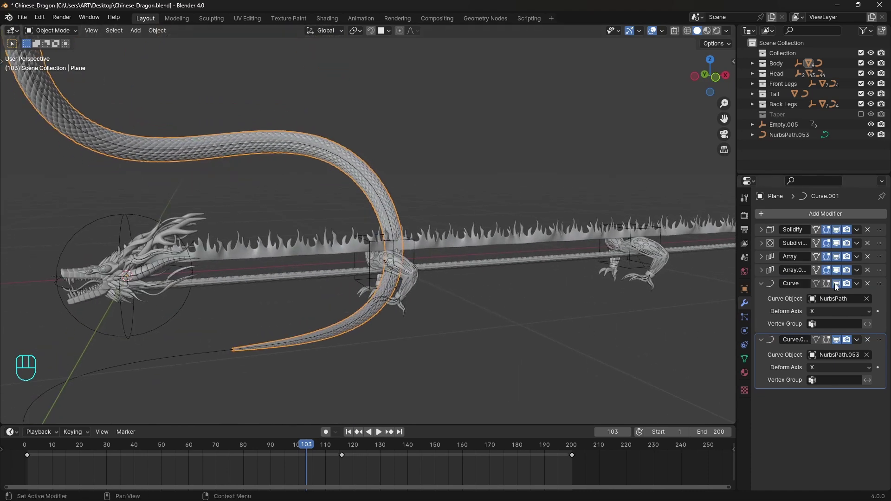
{"action": "left_click", "coordinate": [438, 240]}
{"action": "left_click", "coordinate": [761, 258]}
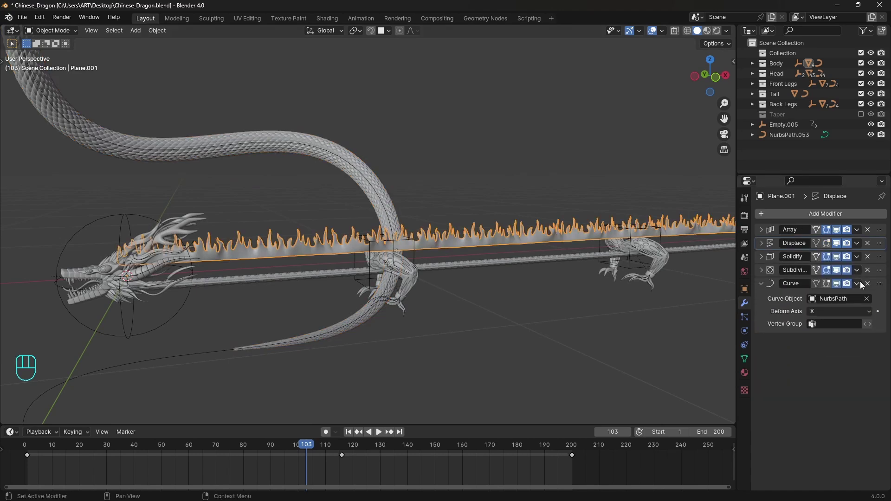
{"action": "left_click_drag", "start_coordinate": [861, 286], "coordinate": [867, 360]}
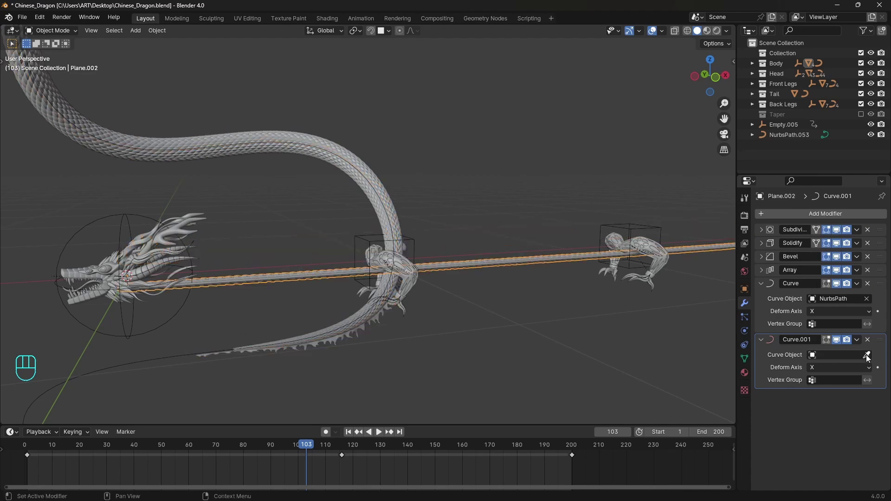
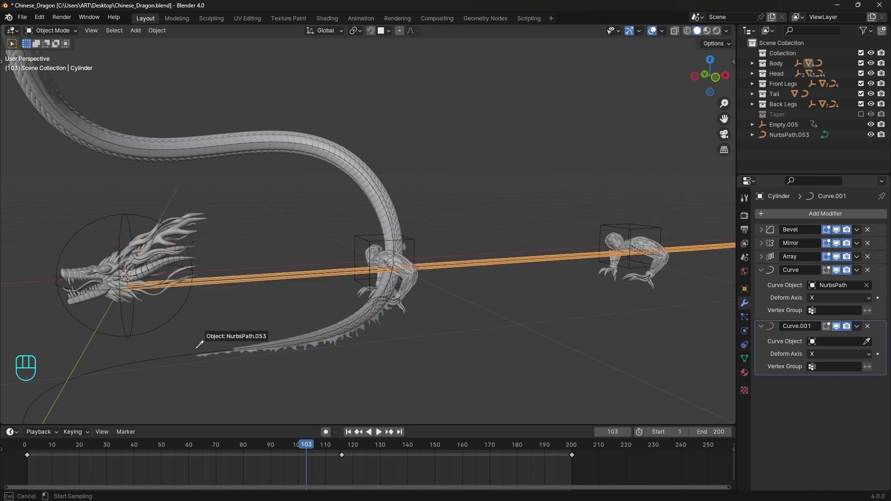
{"action": "left_click_drag", "start_coordinate": [412, 281], "coordinate": [395, 277]}
{"action": "left_click_drag", "start_coordinate": [434, 269], "coordinate": [459, 290]}
Select the small spiky tail piece and inspect how it sits against the bent body.
{"action": "middle_click", "coordinate": [484, 289]}
{"action": "left_click_drag", "start_coordinate": [462, 283], "coordinate": [440, 281]}
{"action": "middle_click", "coordinate": [454, 281]}
{"action": "middle_click", "coordinate": [455, 283]}
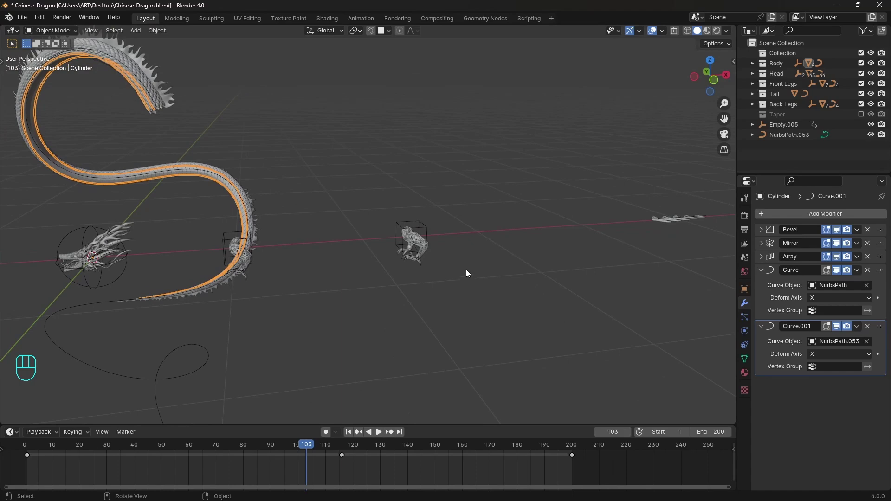
{"action": "left_click_drag", "start_coordinate": [644, 230], "coordinate": [652, 239]}
{"action": "left_click", "coordinate": [848, 217]}
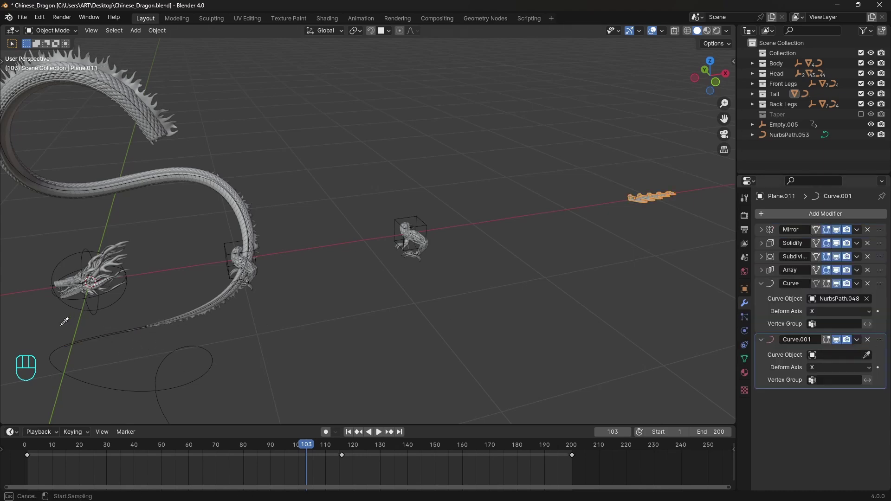
{"action": "middle_click", "coordinate": [318, 313]}
{"action": "left_click_drag", "start_coordinate": [302, 314], "coordinate": [357, 347]}
{"action": "middle_click", "coordinate": [362, 332]}
{"action": "middle_click", "coordinate": [377, 327]}
{"action": "middle_click", "coordinate": [406, 314]}
Slide the tail along X so it lines up where it meets the legs.
{"action": "left_click_drag", "start_coordinate": [410, 303], "coordinate": [435, 366]}
{"action": "left_click_drag", "start_coordinate": [425, 352], "coordinate": [296, 242]}
{"action": "left_click_drag", "start_coordinate": [282, 208], "coordinate": [382, 222]}
{"action": "middle_click", "coordinate": [358, 235]}
{"action": "middle_click", "coordinate": [374, 238]}
{"action": "middle_click", "coordinate": [381, 248]}
{"action": "left_click_drag", "start_coordinate": [386, 213], "coordinate": [385, 213]}
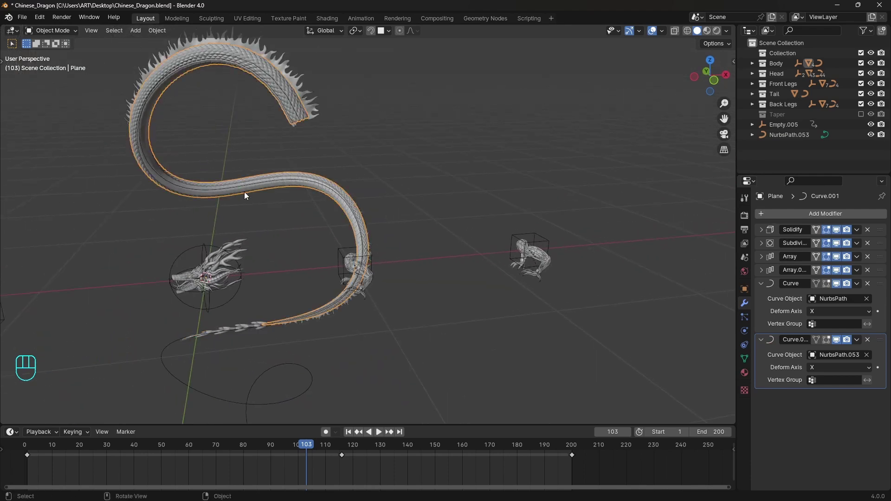
{"action": "key", "text": "g"}
{"action": "key", "text": "x"}
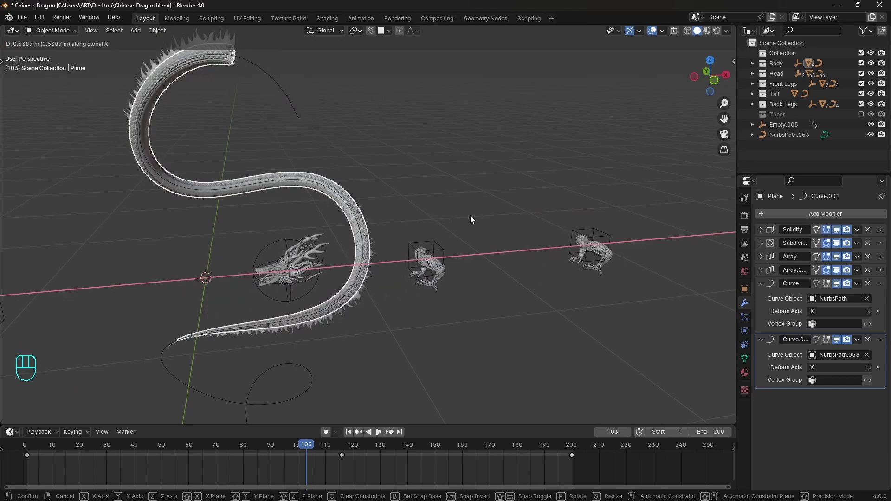
{"action": "left_click_drag", "start_coordinate": [232, 343], "coordinate": [280, 354]}
{"action": "left_click_drag", "start_coordinate": [372, 378], "coordinate": [329, 347]}
{"action": "left_click_drag", "start_coordinate": [349, 366], "coordinate": [344, 337]}
{"action": "left_click_drag", "start_coordinate": [338, 377], "coordinate": [366, 357]}
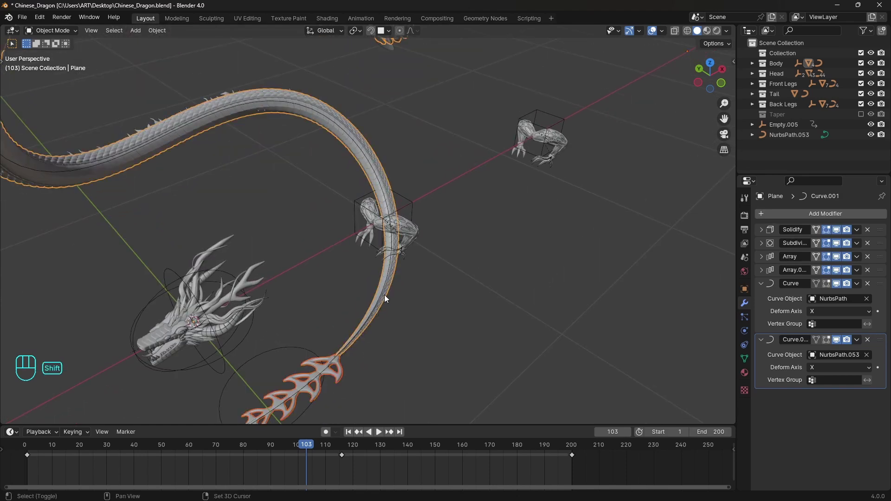
{"action": "key", "text": "ctrl+p"}
Settle the tail's X position and retarget the first empty's Follow Path to NurbsPath.053.
{"action": "key", "text": "g"}
{"action": "key", "text": "x"}
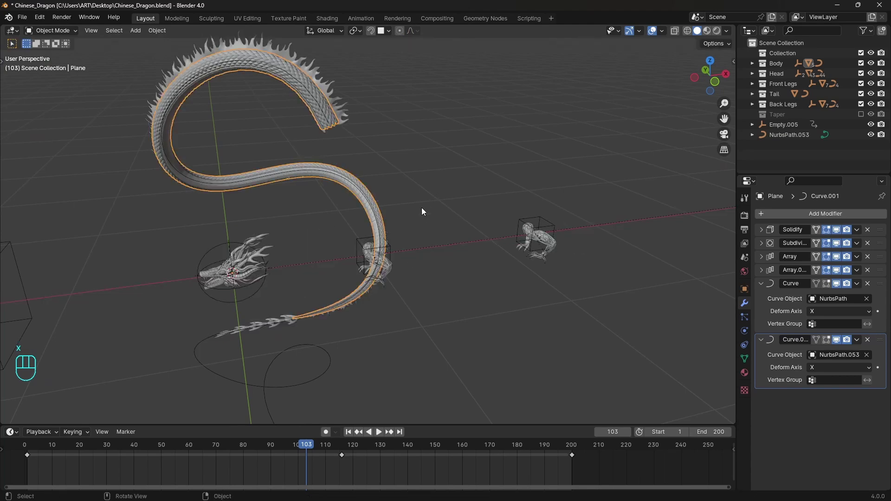
{"action": "left_click", "coordinate": [281, 251]}
{"action": "middle_click", "coordinate": [282, 245]}
{"action": "left_click", "coordinate": [282, 238]}
{"action": "left_click_drag", "start_coordinate": [406, 253], "coordinate": [442, 266]}
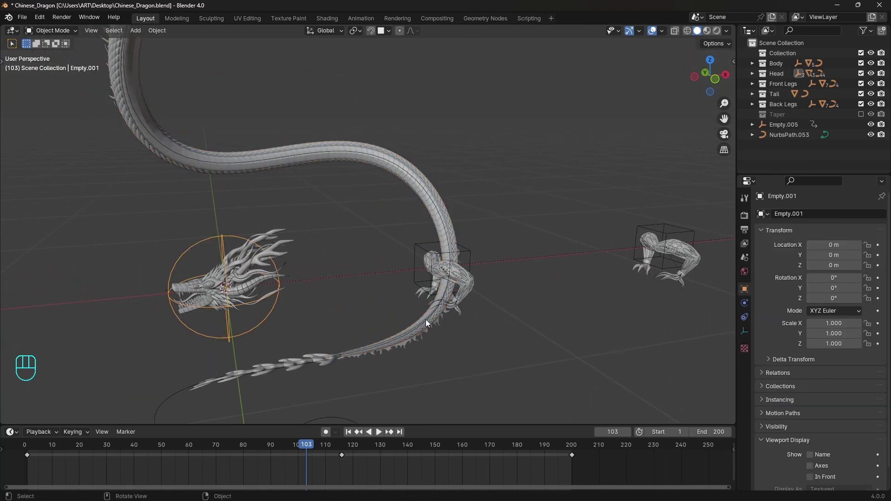
{"action": "middle_click", "coordinate": [427, 335]}
{"action": "middle_click", "coordinate": [429, 316]}
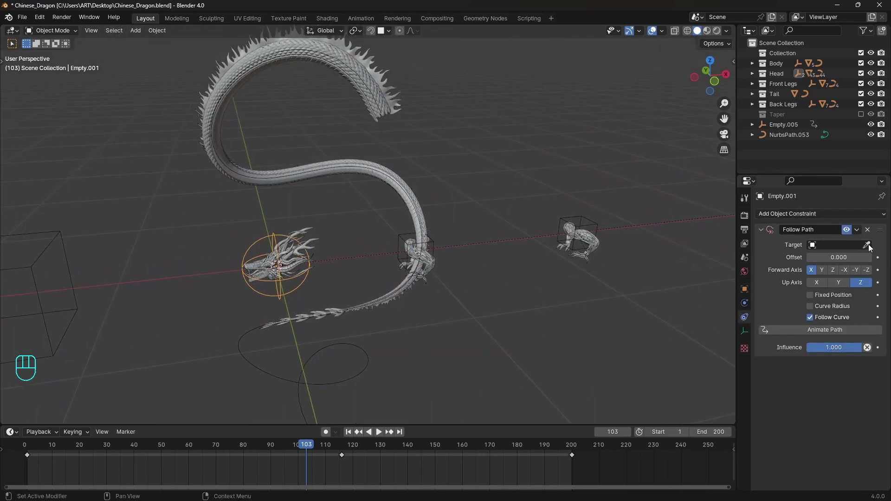
Retarget the head and back-leg empties' Follow Path constraints to NurbsPath.053.
{"action": "left_click", "coordinate": [870, 248]}
{"action": "middle_click", "coordinate": [476, 313]}
{"action": "middle_click", "coordinate": [458, 313]}
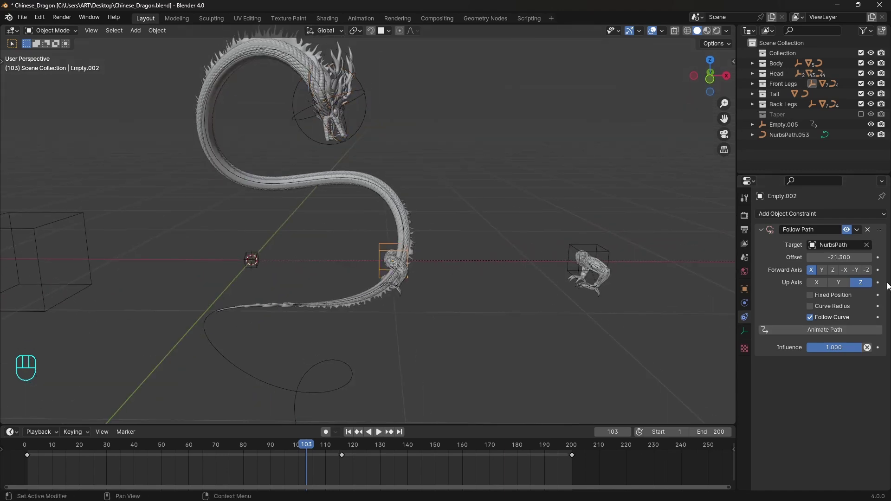
{"action": "left_click", "coordinate": [870, 250]}
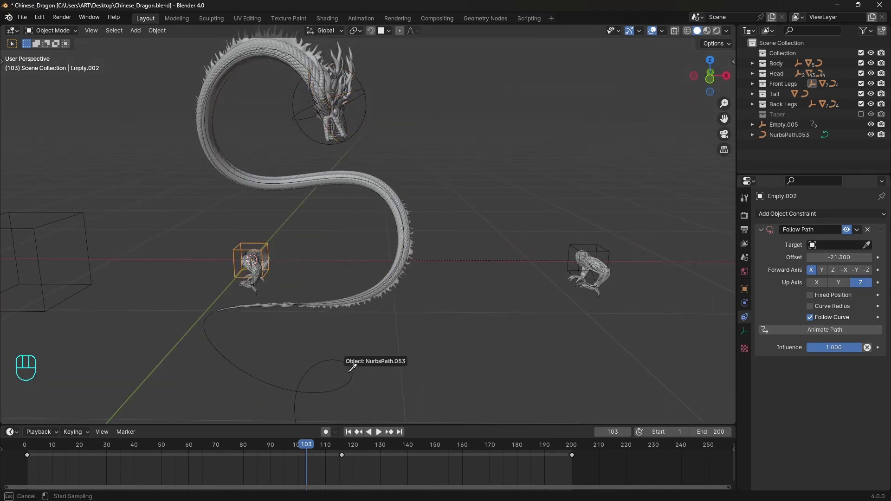
{"action": "left_click", "coordinate": [609, 256]}
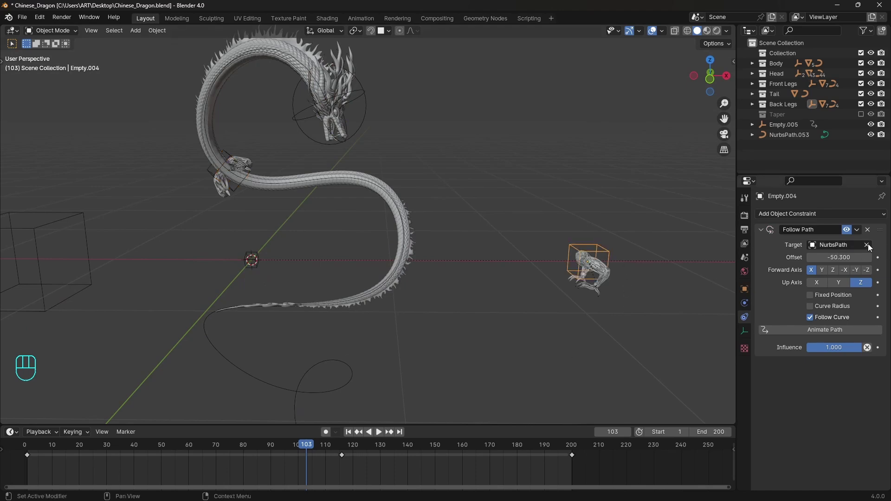
{"action": "left_click", "coordinate": [870, 247]}
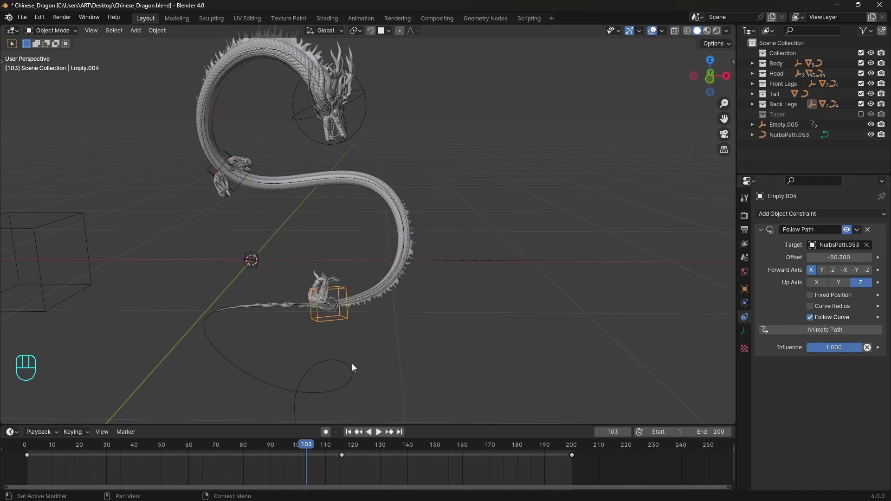
Orbit and zoom in on the head to check it sits along the S-curved body.
{"action": "middle_click", "coordinate": [419, 312]}
{"action": "left_click_drag", "start_coordinate": [435, 310], "coordinate": [459, 333]}
{"action": "left_click_drag", "start_coordinate": [464, 340], "coordinate": [482, 372]}
{"action": "left_click_drag", "start_coordinate": [471, 351], "coordinate": [453, 301]}
{"action": "left_click_drag", "start_coordinate": [459, 315], "coordinate": [475, 349]}
{"action": "middle_click", "coordinate": [472, 347]}
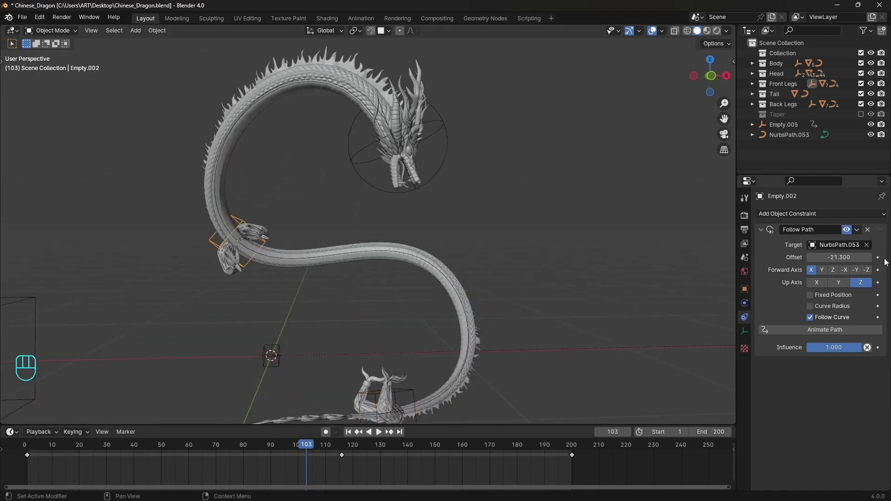
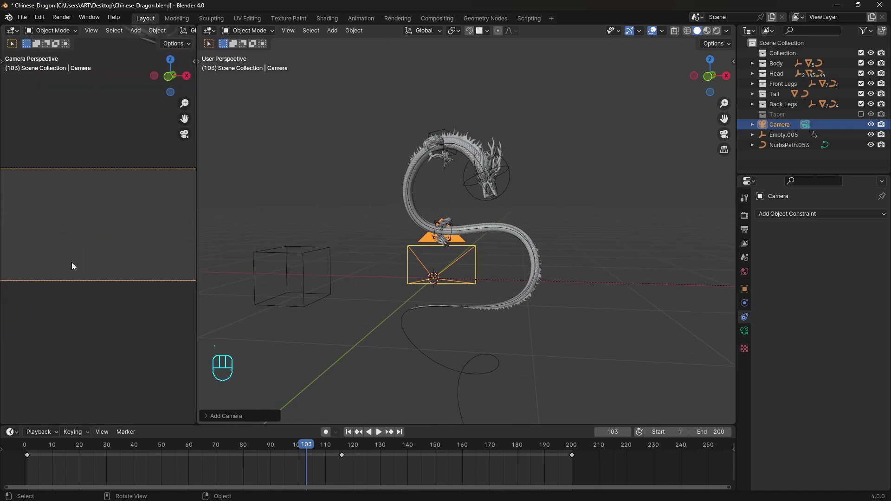
Pan the new left area showing the Camera view beside the main viewport.
{"action": "middle_click", "coordinate": [104, 235]}
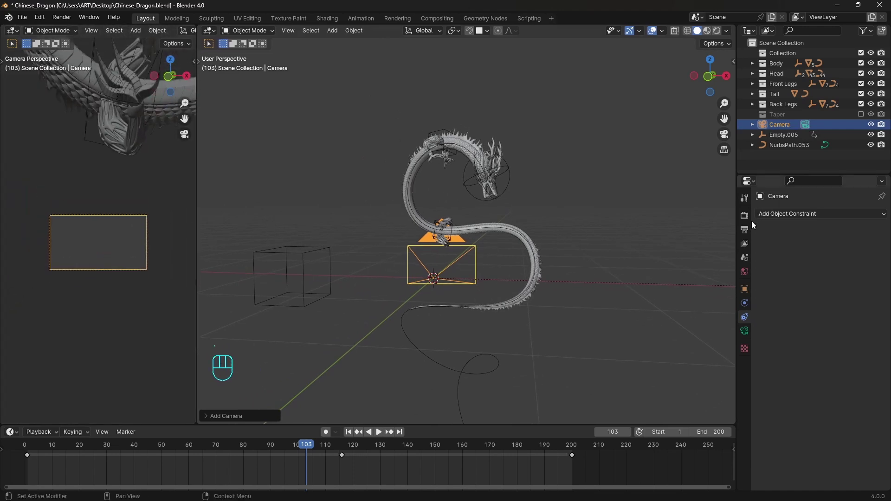
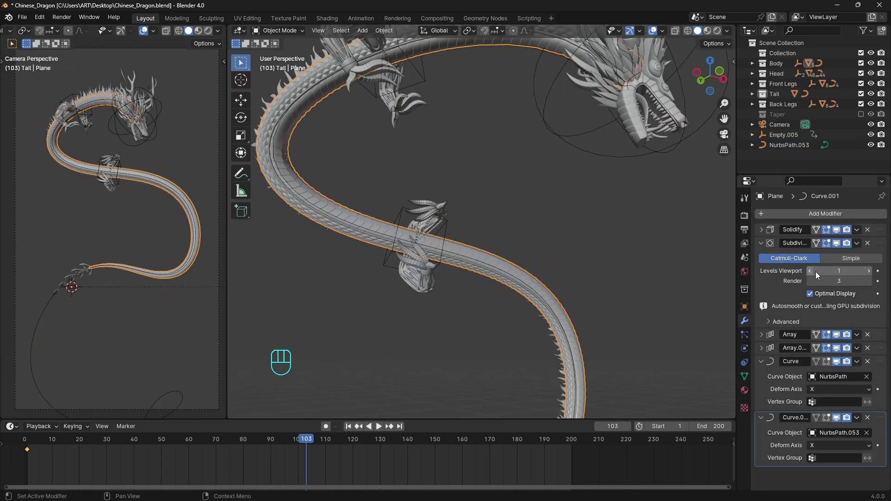
Lower the tail's viewport subdivision, then enable Simplify in Render Properties and expand it.
{"action": "left_click", "coordinate": [836, 246]}
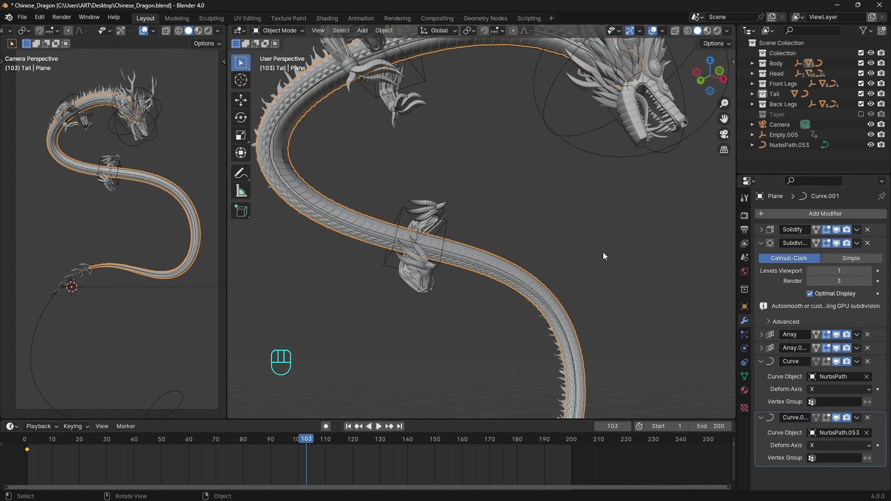
{"action": "left_click", "coordinate": [747, 218]}
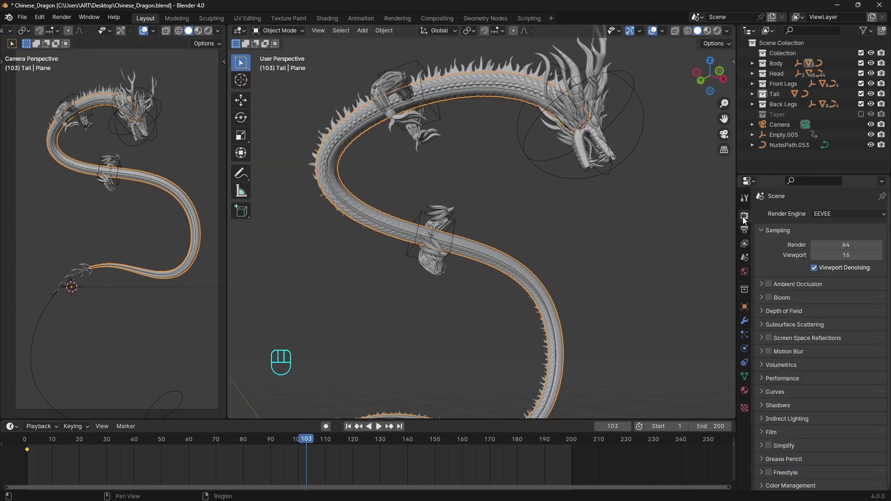
{"action": "left_click_drag", "start_coordinate": [845, 213], "coordinate": [799, 208]}
{"action": "left_click", "coordinate": [796, 207]}
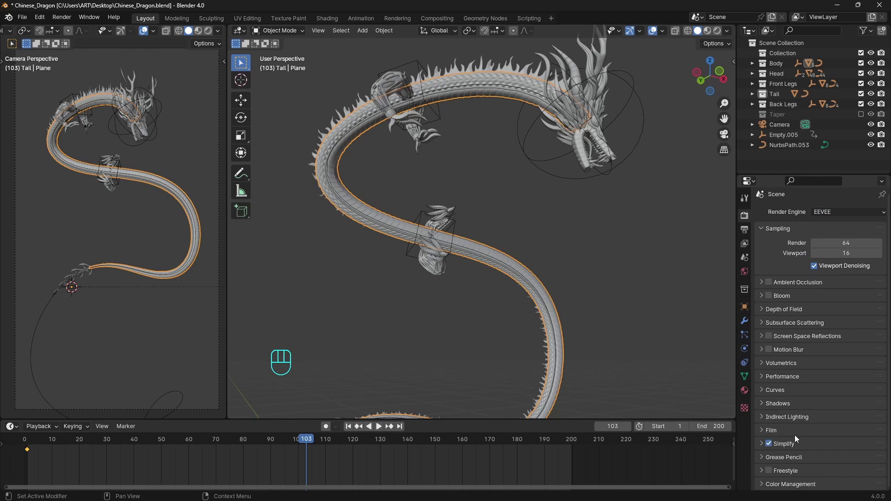
{"action": "left_click", "coordinate": [763, 445]}
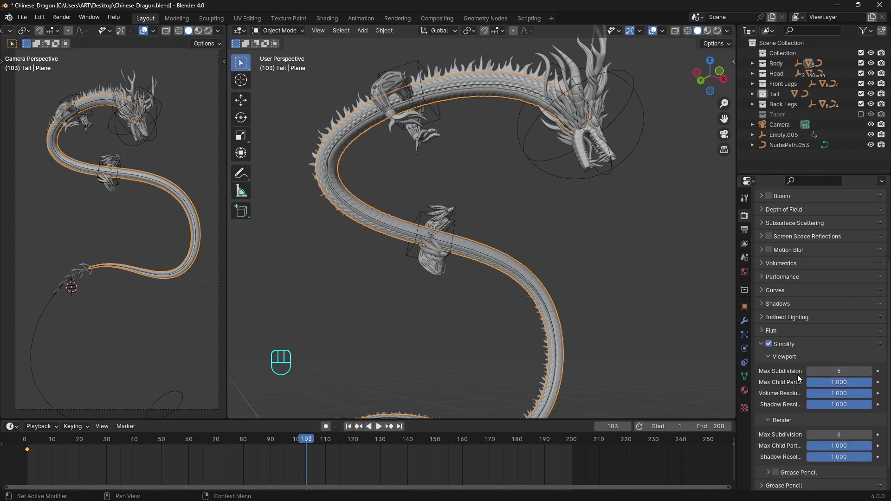
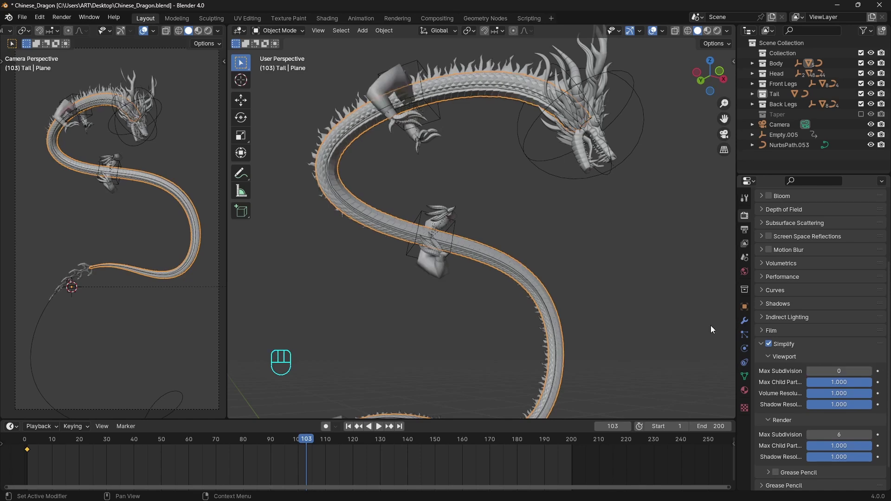
Reduce Simplify's viewport child particles, volume and shadow resolution to 0.
{"action": "left_click_drag", "start_coordinate": [478, 129], "coordinate": [469, 161]}
{"action": "middle_click", "coordinate": [476, 147]}
{"action": "middle_click", "coordinate": [538, 239]}
{"action": "middle_click", "coordinate": [535, 228]}
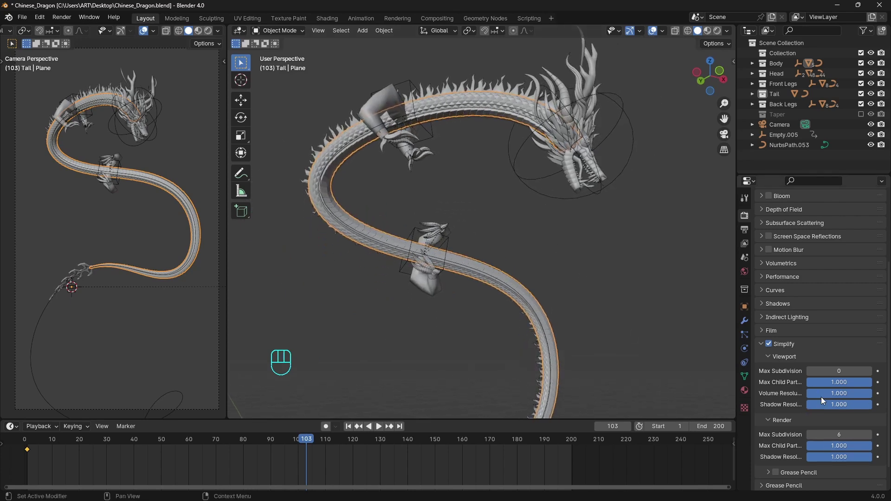
{"action": "left_click_drag", "start_coordinate": [830, 386], "coordinate": [831, 386]}
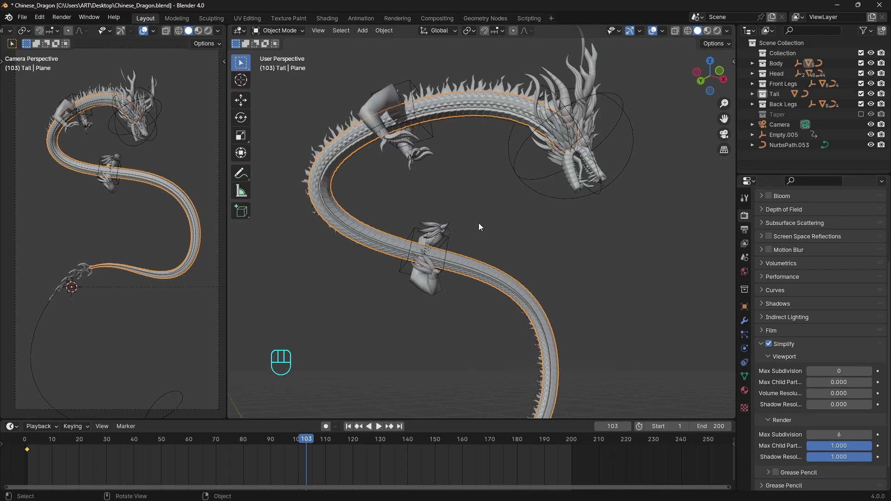
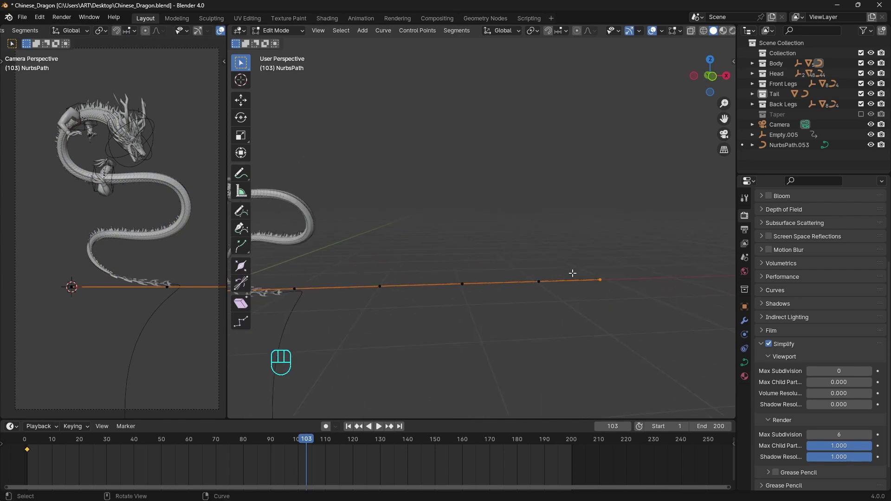
Extrude a new control point from the path's end along X and shift the tail along X.
{"action": "key", "text": "e"}
{"action": "key", "text": "x"}
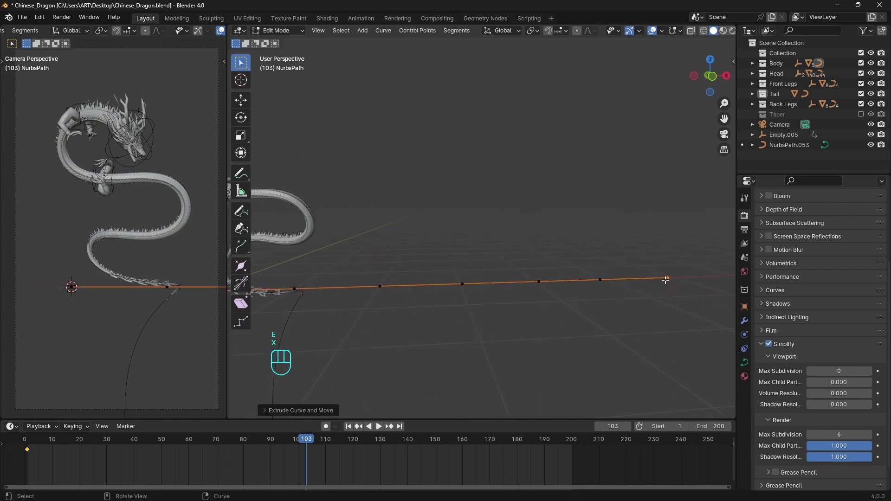
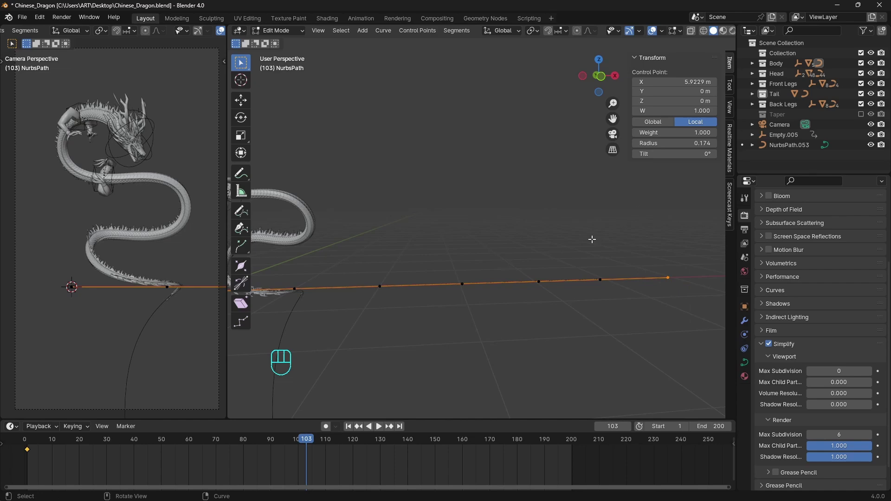
{"action": "key", "text": "g"}
{"action": "key", "text": "x"}
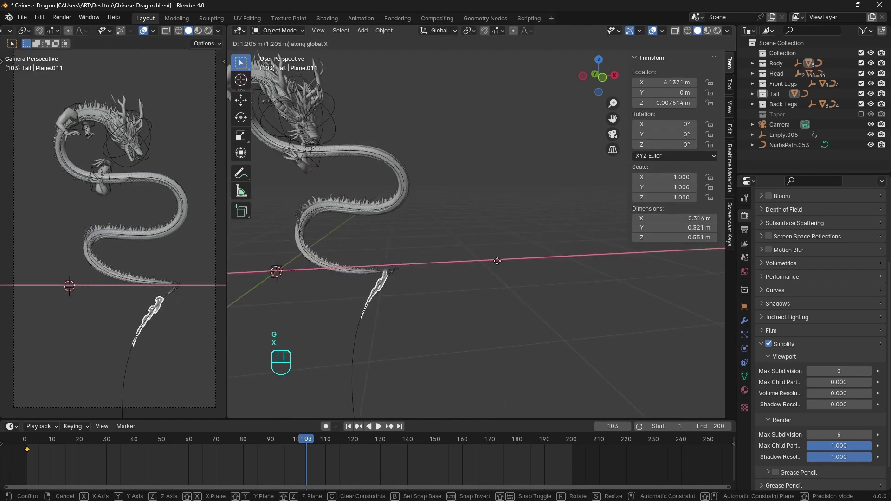
{"action": "key", "text": "`"}
Select all the path's control points and enlarge their radius with Alt+S.
{"action": "left_click_drag", "start_coordinate": [437, 289], "coordinate": [465, 264]}
{"action": "left_click_drag", "start_coordinate": [528, 247], "coordinate": [512, 270]}
{"action": "left_click_drag", "start_coordinate": [516, 264], "coordinate": [476, 149]}
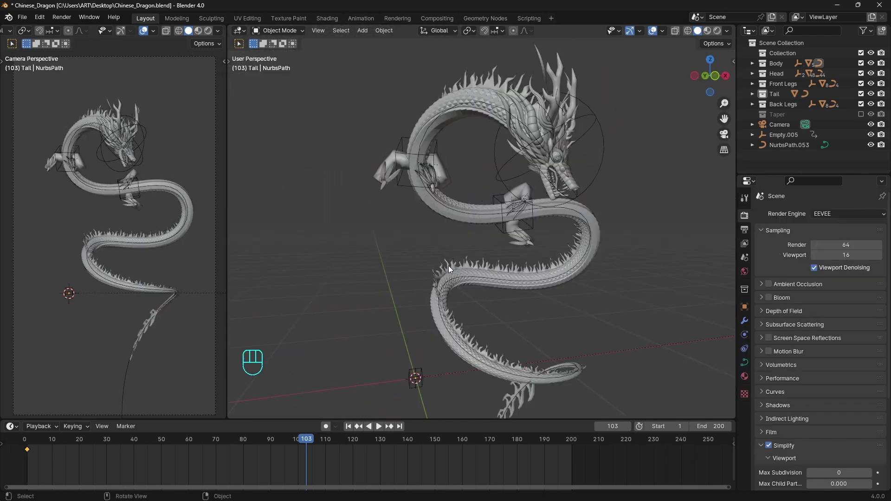
{"action": "middle_click", "coordinate": [490, 234]}
{"action": "middle_click", "coordinate": [522, 231]}
{"action": "key", "text": "Tab"}
{"action": "key", "text": "a"}
{"action": "key", "text": "alt+s"}
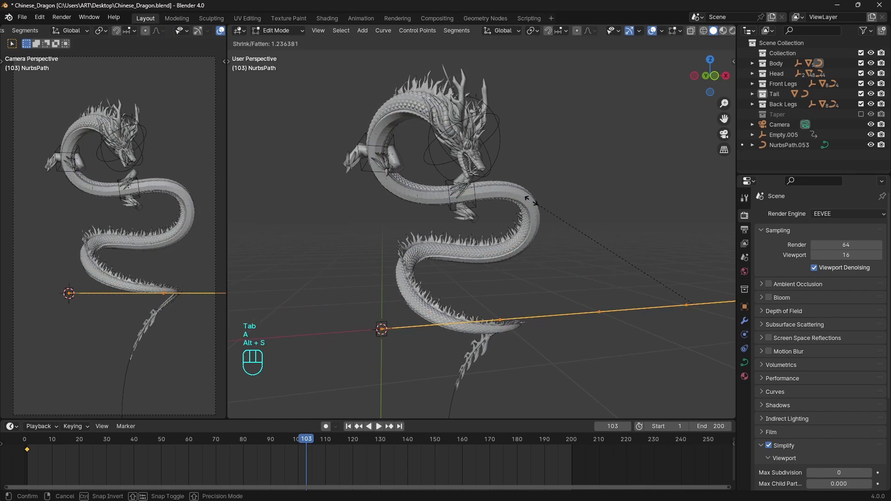
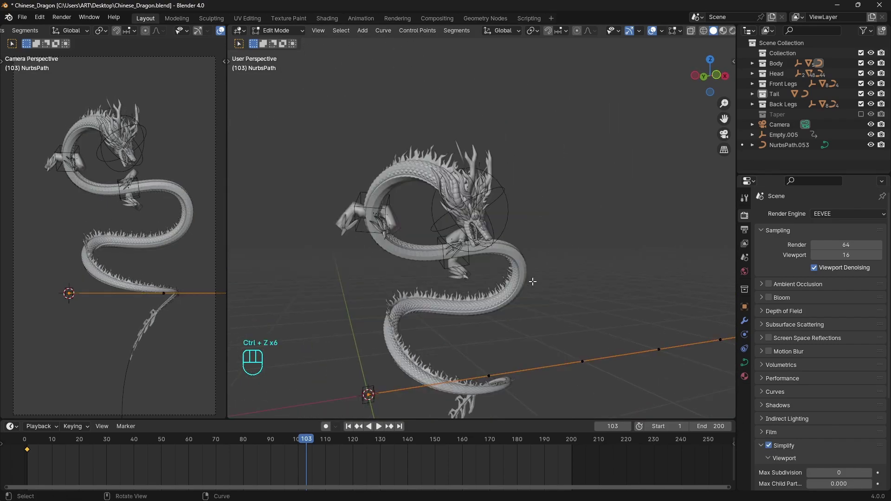
{"action": "key", "text": "Tab"}
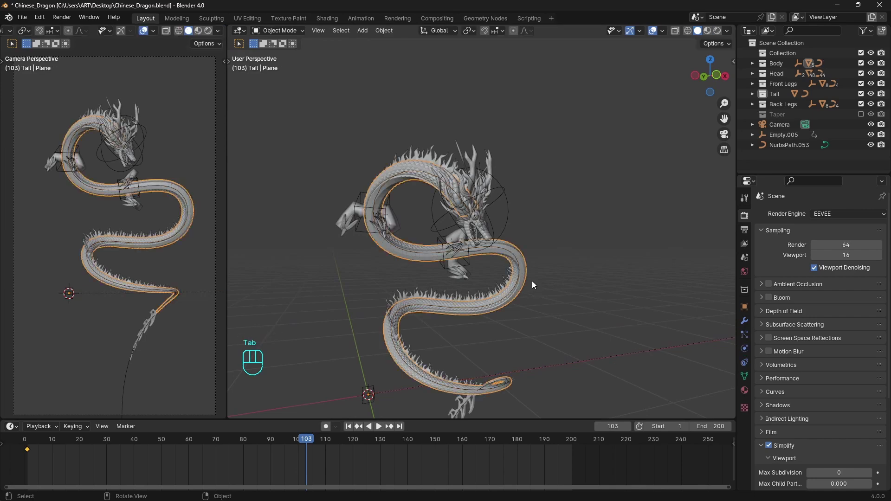
Enter edit mode on the tail mesh Plane and view it straight from the front.
{"action": "key", "text": "Tab"}
{"action": "key", "text": "a"}
{"action": "key", "text": "`"}
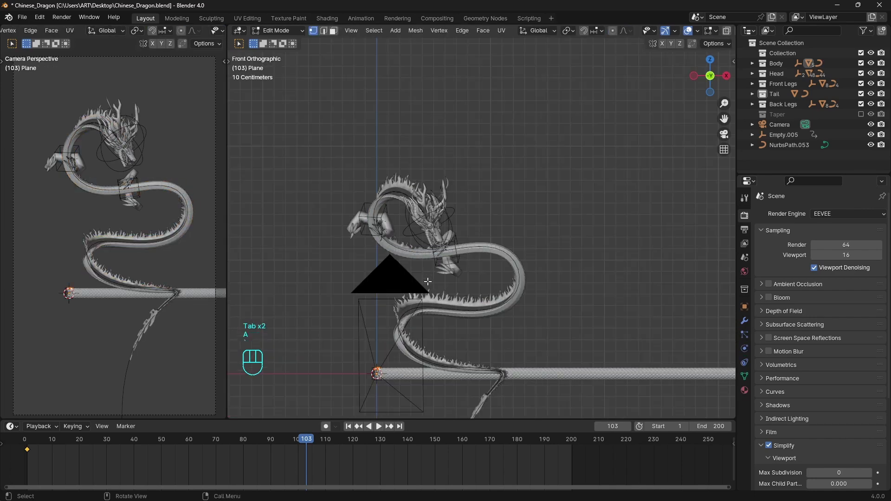
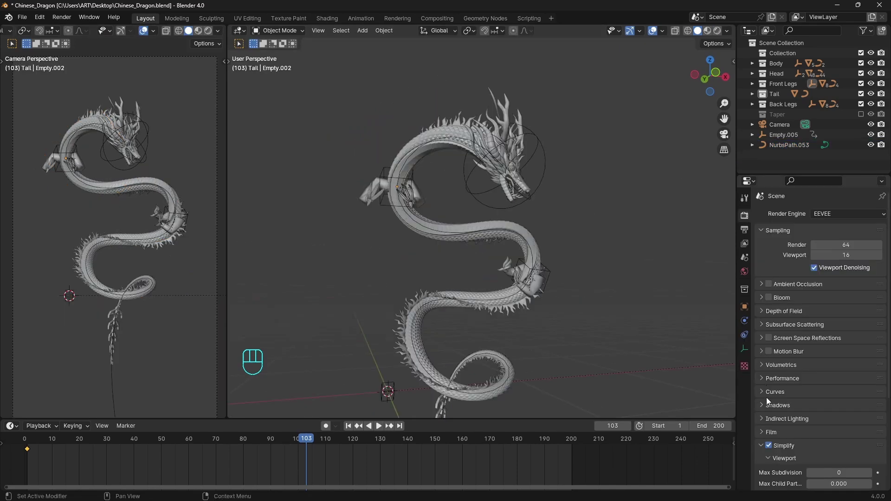
Select the back legs' Empty.004 and set its Follow Path offset to -32.5 at frame 200.
{"action": "left_click_drag", "start_coordinate": [560, 185], "coordinate": [471, 204]}
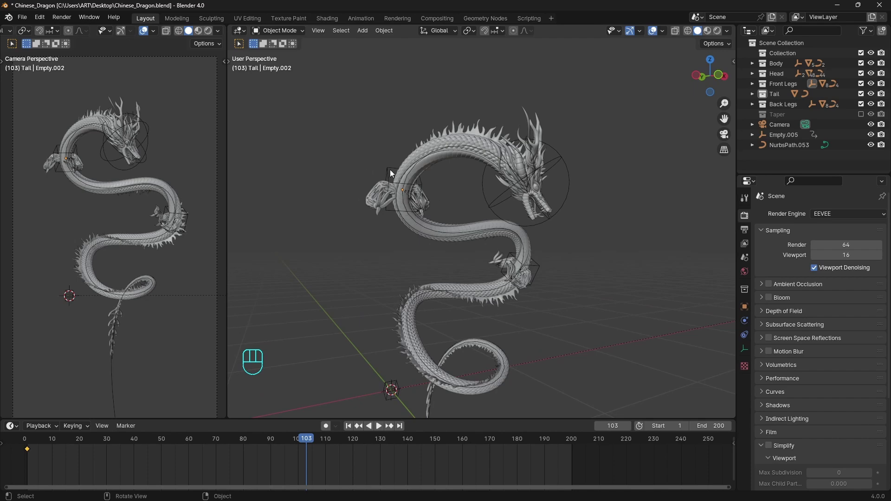
{"action": "left_click", "coordinate": [390, 170]}
{"action": "left_click", "coordinate": [747, 341]}
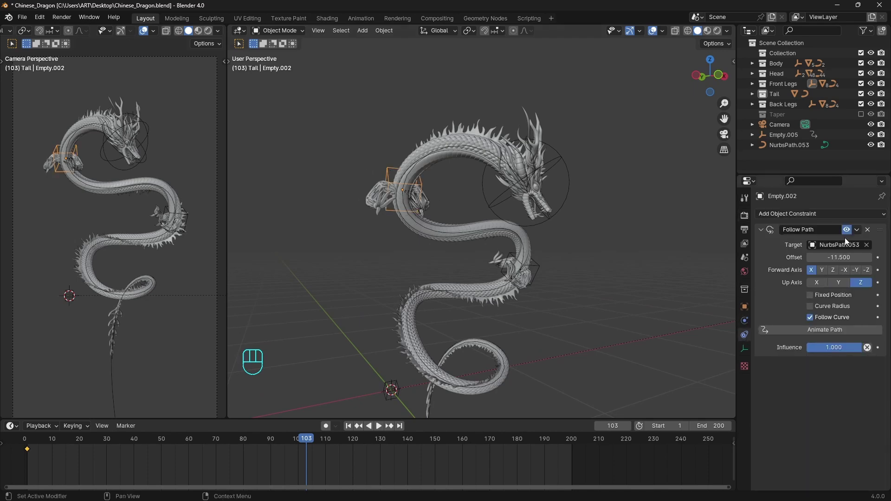
{"action": "left_click", "coordinate": [850, 232]}
{"action": "left_click_drag", "start_coordinate": [505, 264], "coordinate": [589, 273]}
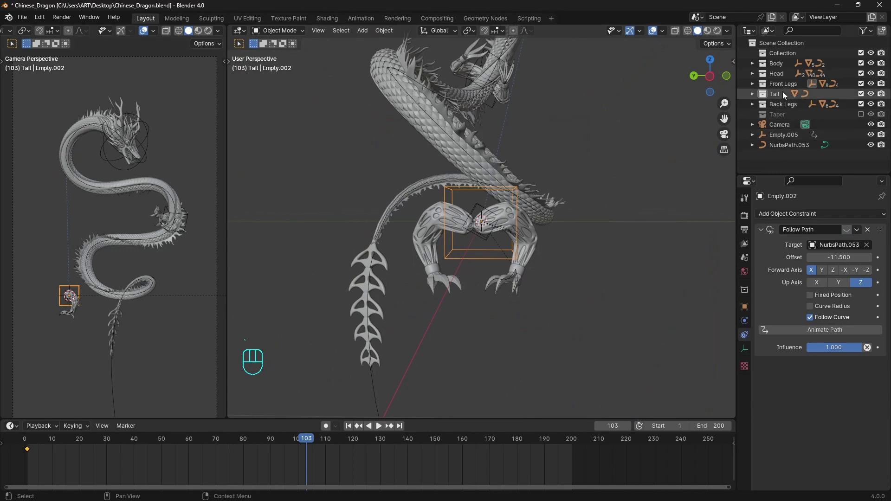
{"action": "left_click_drag", "start_coordinate": [785, 92], "coordinate": [740, 117]}
Select a leg part and scale it by 1.1.
{"action": "left_click", "coordinate": [489, 261]}
{"action": "left_click_drag", "start_coordinate": [566, 245], "coordinate": [523, 234]}
{"action": "middle_click", "coordinate": [524, 251]}
{"action": "key", "text": "s"}
{"action": "key", "text": "1"}
{"action": "key", "text": "."}
{"action": "key", "text": "1"}
{"action": "key", "text": "Return"}
Select the other leg part, apply its transforms and scale it by 1.1 as well.
{"action": "left_click_drag", "start_coordinate": [507, 340], "coordinate": [527, 284]}
{"action": "middle_click", "coordinate": [574, 231]}
{"action": "left_click", "coordinate": [504, 197]}
{"action": "key", "text": "ctrl+a"}
{"action": "left_click", "coordinate": [848, 235]}
{"action": "key", "text": "s"}
{"action": "key", "text": "1"}
{"action": "key", "text": "."}
{"action": "key", "text": "1"}
{"action": "key", "text": "Return"}
Apply the transforms on the remaining part and orbit around the dragon to check the legs.
{"action": "key", "text": "`"}
{"action": "left_click_drag", "start_coordinate": [418, 125], "coordinate": [452, 130]}
{"action": "left_click", "coordinate": [379, 176]}
{"action": "key", "text": "ctrl+a"}
{"action": "left_click_drag", "start_coordinate": [581, 207], "coordinate": [488, 225]}
{"action": "left_click_drag", "start_coordinate": [562, 267], "coordinate": [559, 256]}
{"action": "middle_click", "coordinate": [549, 272]}
{"action": "left_click_drag", "start_coordinate": [552, 286], "coordinate": [558, 267]}
{"action": "left_click_drag", "start_coordinate": [573, 283], "coordinate": [566, 310]}
{"action": "left_click_drag", "start_coordinate": [560, 304], "coordinate": [650, 294]}
{"action": "left_click_drag", "start_coordinate": [630, 288], "coordinate": [601, 321]}
{"action": "left_click_drag", "start_coordinate": [595, 294], "coordinate": [583, 268]}
{"action": "left_click_drag", "start_coordinate": [588, 280], "coordinate": [601, 273]}
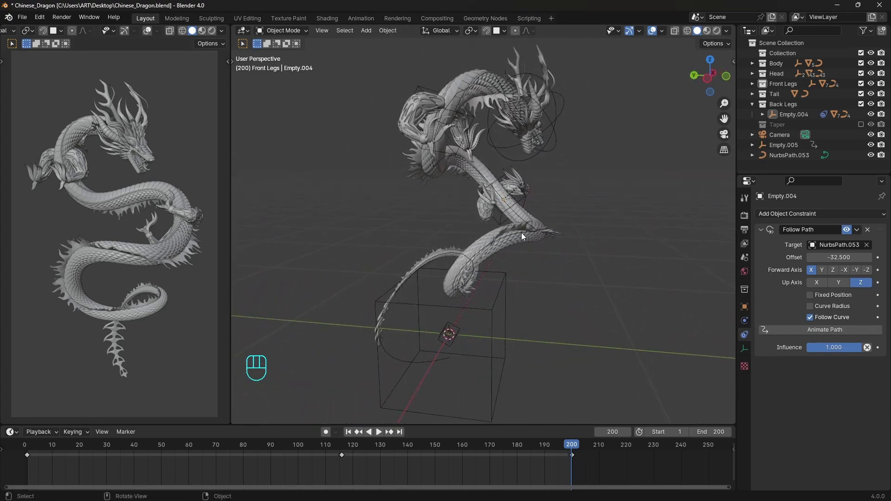
Raise NurbsPath.053's preview resolution from 12 to 32 and bring up the dragon body's Object Data.
{"action": "left_click_drag", "start_coordinate": [566, 265], "coordinate": [523, 280]}
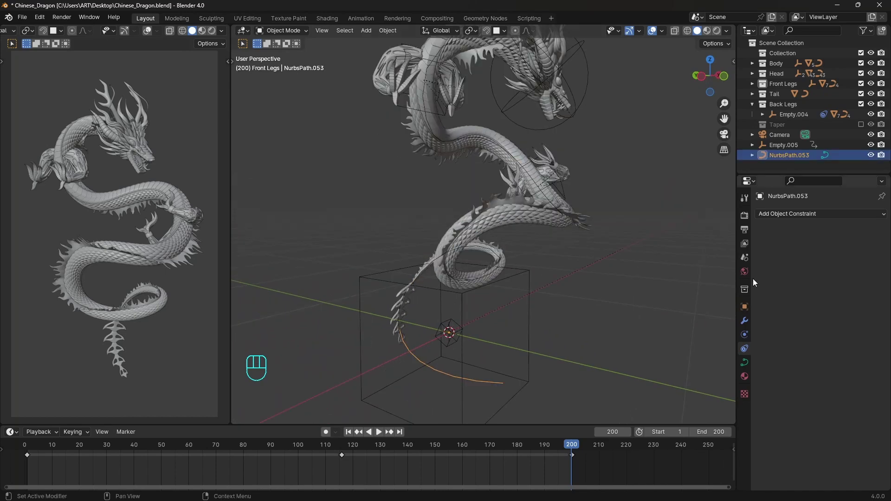
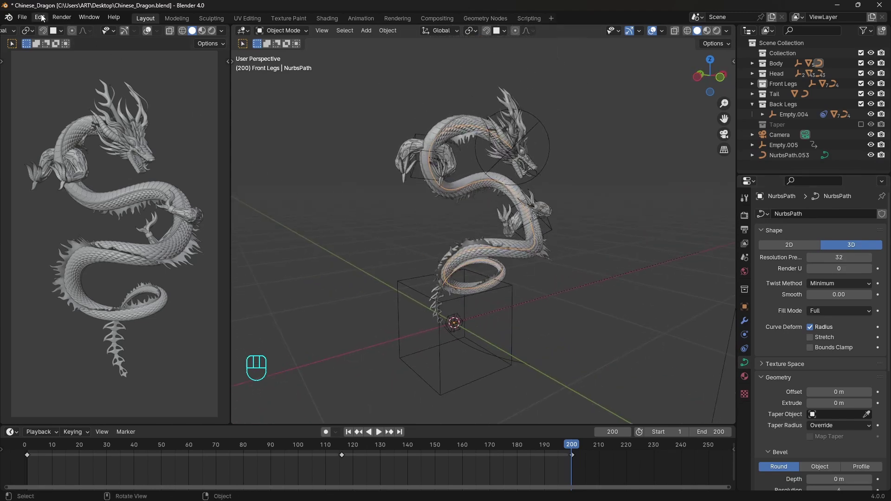
{"action": "left_click_drag", "start_coordinate": [43, 20], "coordinate": [108, 151]}
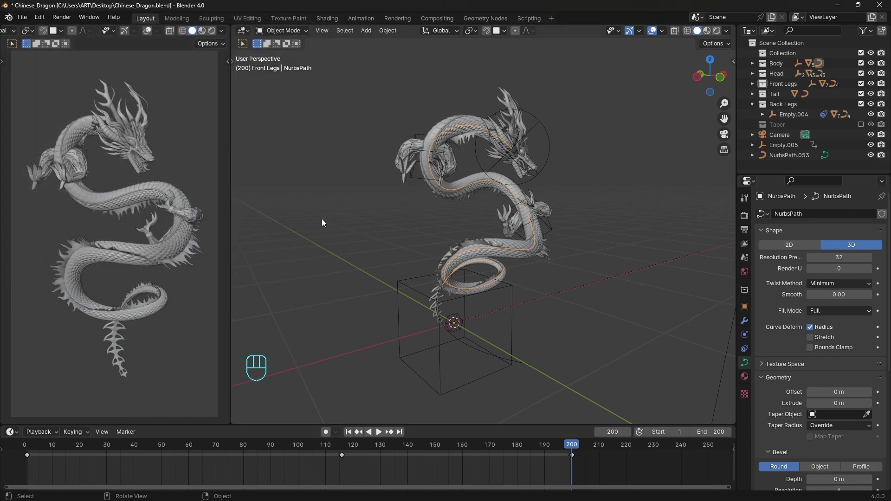
{"action": "key", "text": "d"}
{"action": "key", "text": "e"}
{"action": "left_click_drag", "start_coordinate": [266, 232], "coordinate": [365, 285]}
{"action": "key", "text": "d"}
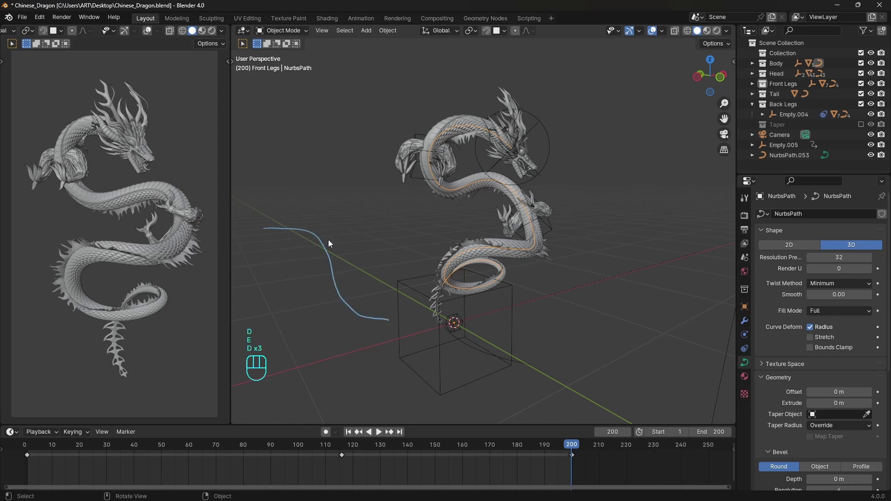
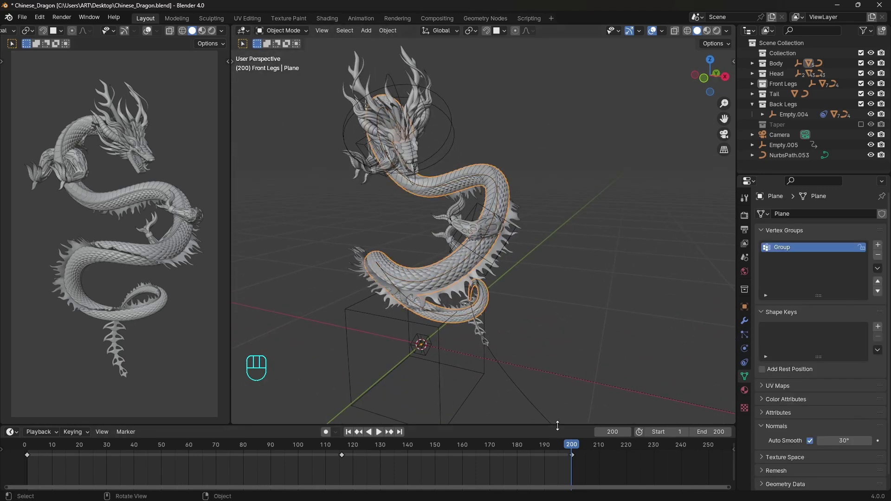
Keyframe the body at frame 200, then slide it about 1.5 m along X at frame 1 and keyframe it.
{"action": "left_click_drag", "start_coordinate": [560, 419], "coordinate": [562, 411]}
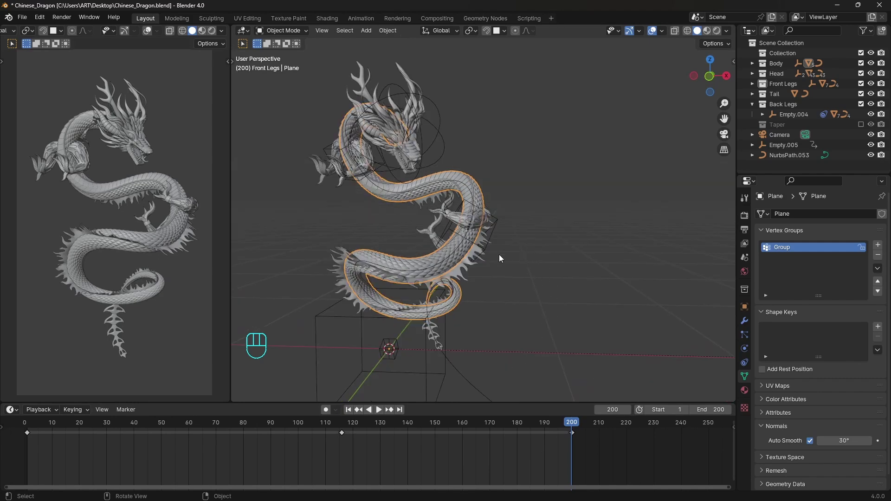
{"action": "key", "text": "i"}
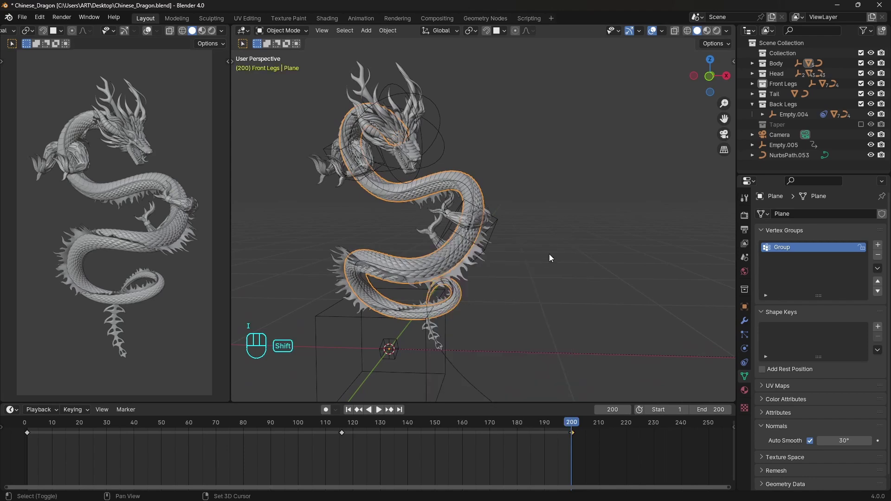
{"action": "key", "text": "shift+Left"}
{"action": "left_click_drag", "start_coordinate": [551, 253], "coordinate": [534, 263]}
{"action": "key", "text": "g"}
{"action": "key", "text": "x"}
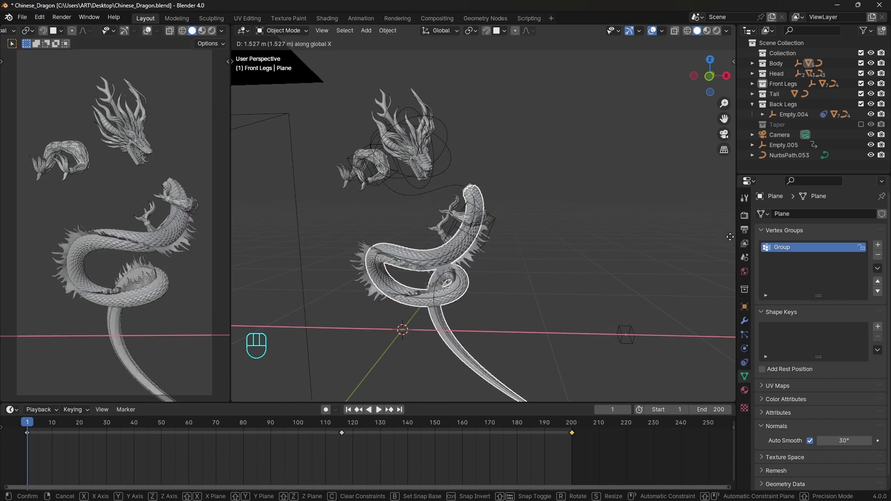
{"action": "key", "text": "i"}
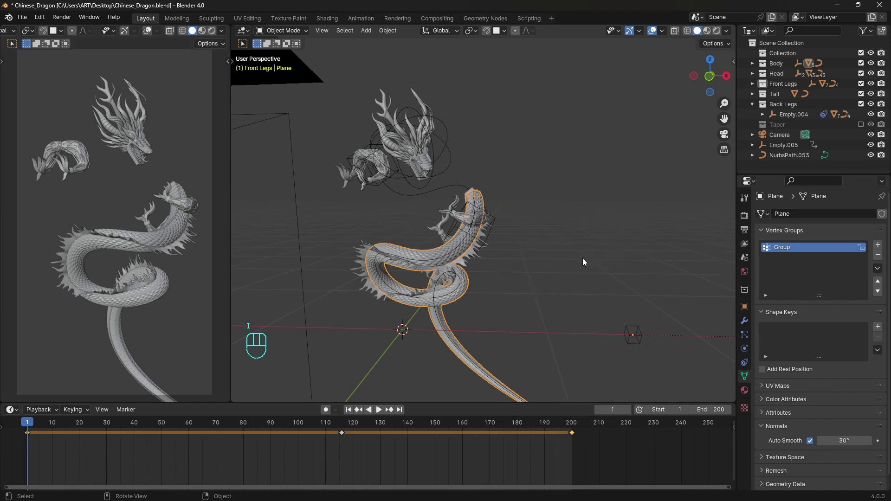
Play the animation briefly and orbit to inspect the dragon's motion.
{"action": "key", "text": "space"}
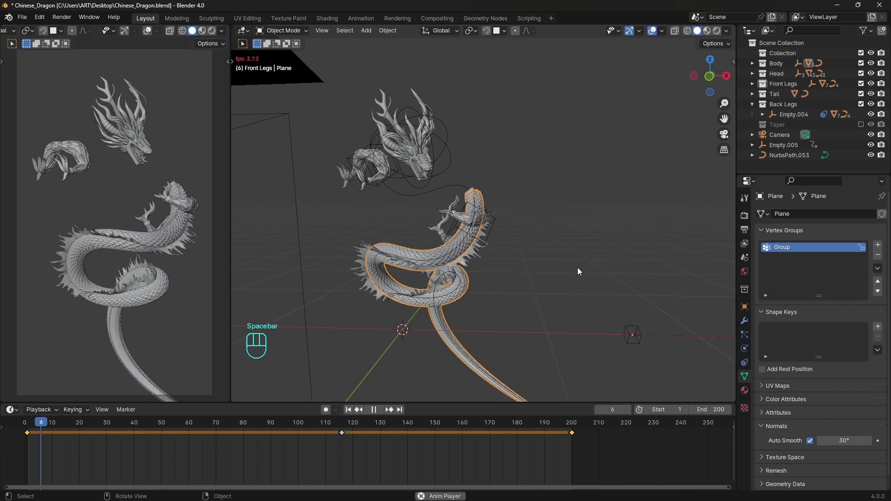
{"action": "key", "text": "space"}
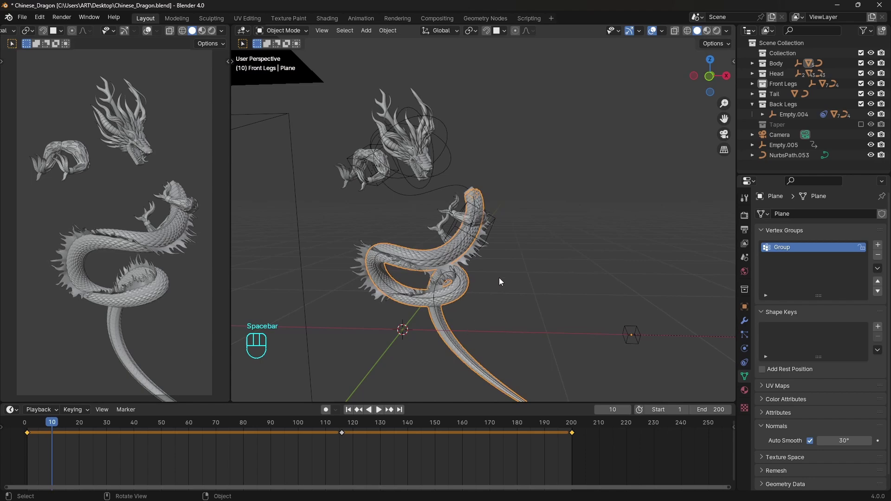
{"action": "left_click_drag", "start_coordinate": [502, 301], "coordinate": [511, 281]}
{"action": "left_click_drag", "start_coordinate": [524, 261], "coordinate": [517, 278]}
{"action": "middle_click", "coordinate": [504, 282]}
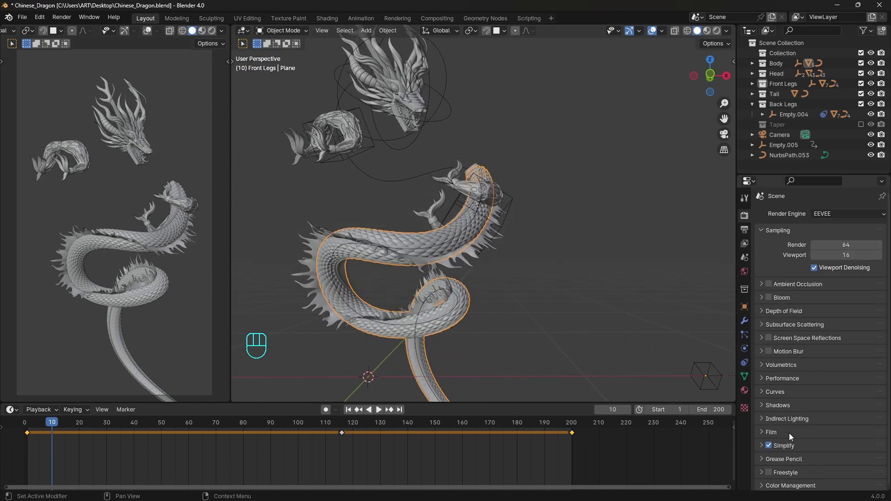
Preview the animation, then change the timeline's playback sync for smoother playback.
{"action": "key", "text": "space"}
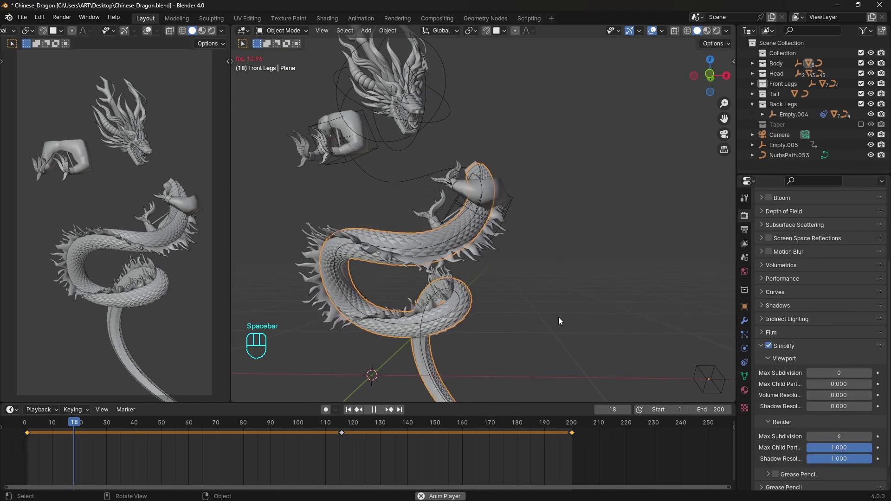
{"action": "middle_click", "coordinate": [530, 305]}
{"action": "middle_click", "coordinate": [546, 308]}
{"action": "middle_click", "coordinate": [544, 298]}
{"action": "key", "text": "space"}
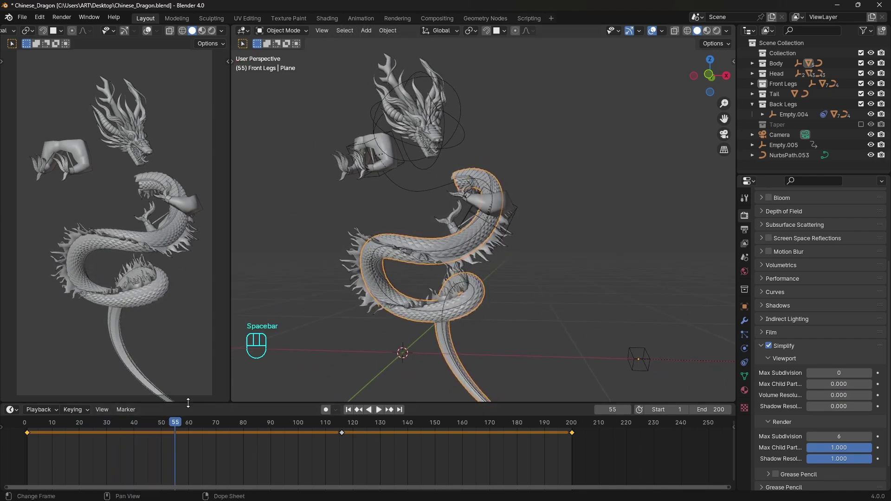
{"action": "left_click_drag", "start_coordinate": [51, 412], "coordinate": [705, 288]}
Play the animation again, jump to frame 200 and orbit to check the result.
{"action": "key", "text": "space"}
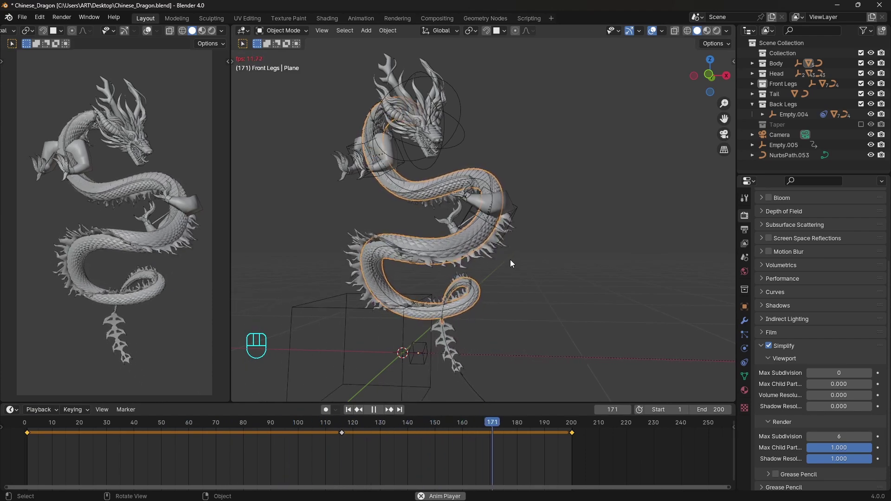
{"action": "key", "text": "space"}
{"action": "key", "text": "shift+Right"}
{"action": "left_click_drag", "start_coordinate": [465, 132], "coordinate": [473, 192]}
{"action": "left_click_drag", "start_coordinate": [477, 192], "coordinate": [521, 241]}
{"action": "left_click_drag", "start_coordinate": [519, 239], "coordinate": [508, 228]}
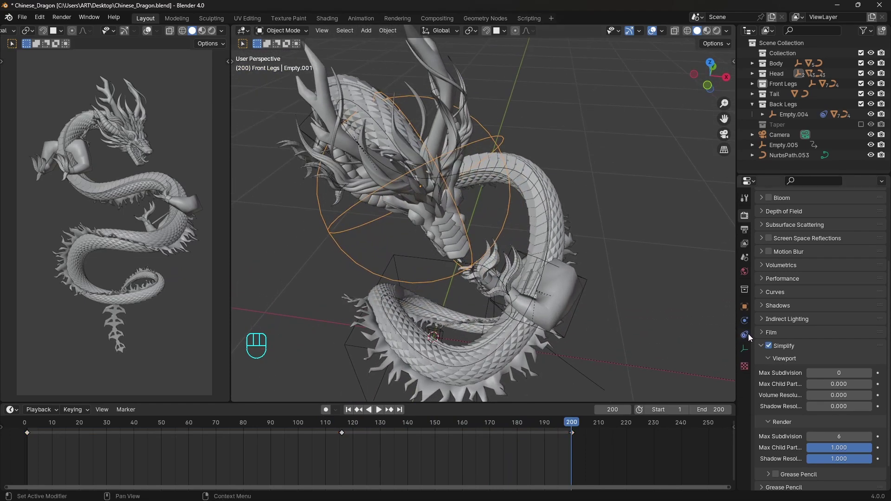
Keyframe Empty.001's Follow Path offset of 0.000 at frame 200 in its Constraints.
{"action": "left_click", "coordinate": [747, 338]}
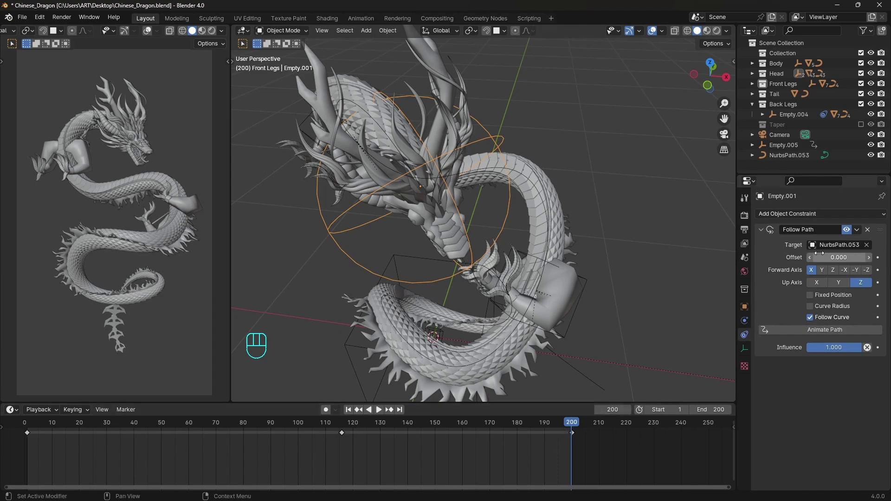
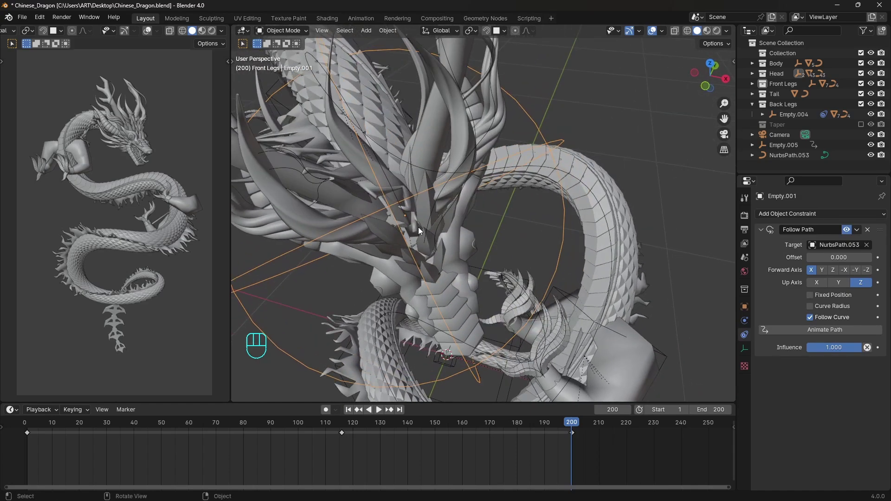
{"action": "middle_click", "coordinate": [484, 262]}
{"action": "middle_click", "coordinate": [482, 271]}
{"action": "key", "text": "i"}
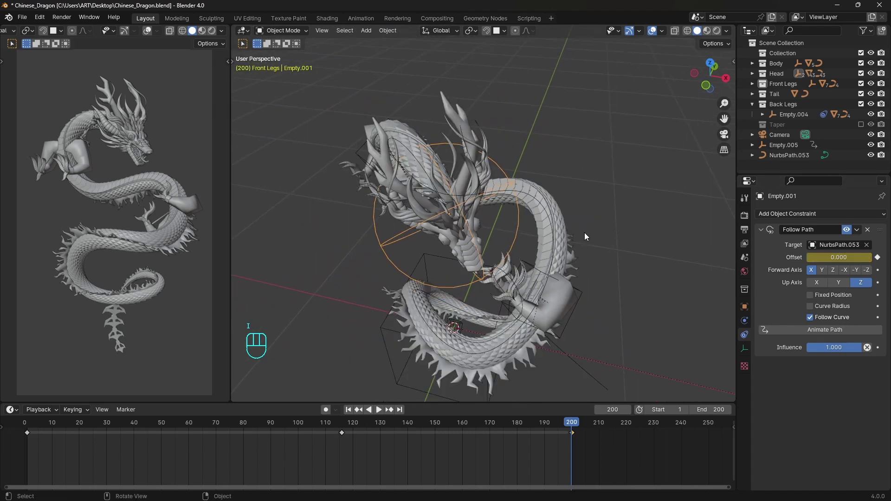
Return to frame 1 and orbit around the dragon's head on the S-curve.
{"action": "key", "text": "shift+Left"}
{"action": "left_click_drag", "start_coordinate": [534, 274], "coordinate": [557, 232]}
{"action": "middle_click", "coordinate": [574, 277]}
{"action": "left_click_drag", "start_coordinate": [579, 268], "coordinate": [487, 276]}
{"action": "left_click_drag", "start_coordinate": [531, 265], "coordinate": [582, 290]}
{"action": "left_click_drag", "start_coordinate": [560, 278], "coordinate": [554, 276]}
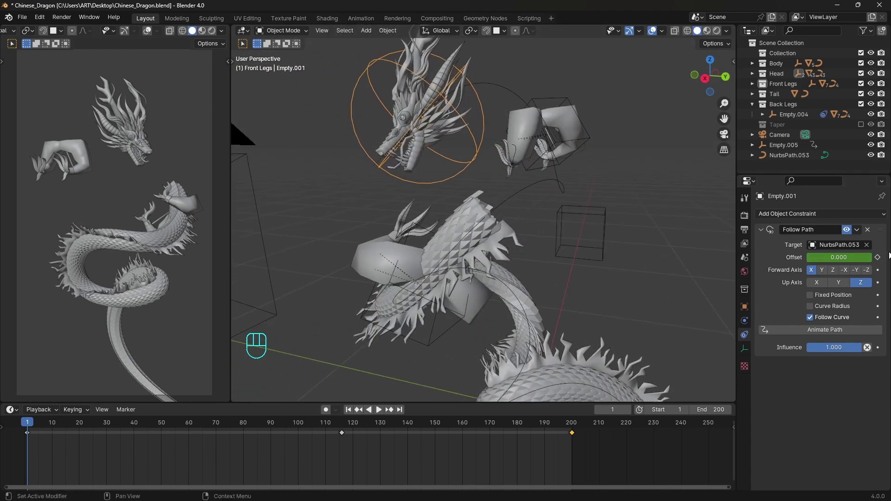
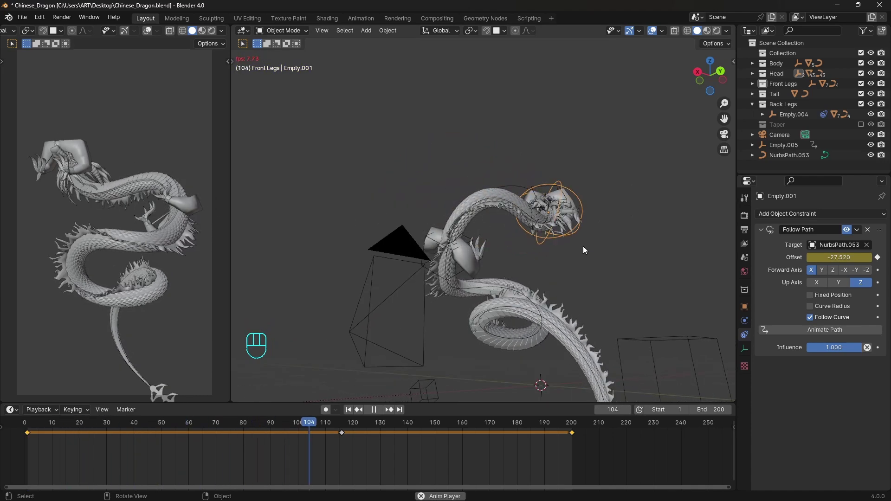
Keyframe the front legs' Follow Path offset at frame 200 and return to frame 1.
{"action": "key", "text": "space"}
{"action": "key", "text": "shift+Right"}
{"action": "left_click_drag", "start_coordinate": [582, 237], "coordinate": [602, 251]}
{"action": "left_click_drag", "start_coordinate": [570, 221], "coordinate": [695, 213]}
{"action": "left_click_drag", "start_coordinate": [498, 202], "coordinate": [557, 204]}
{"action": "left_click_drag", "start_coordinate": [512, 207], "coordinate": [530, 231]}
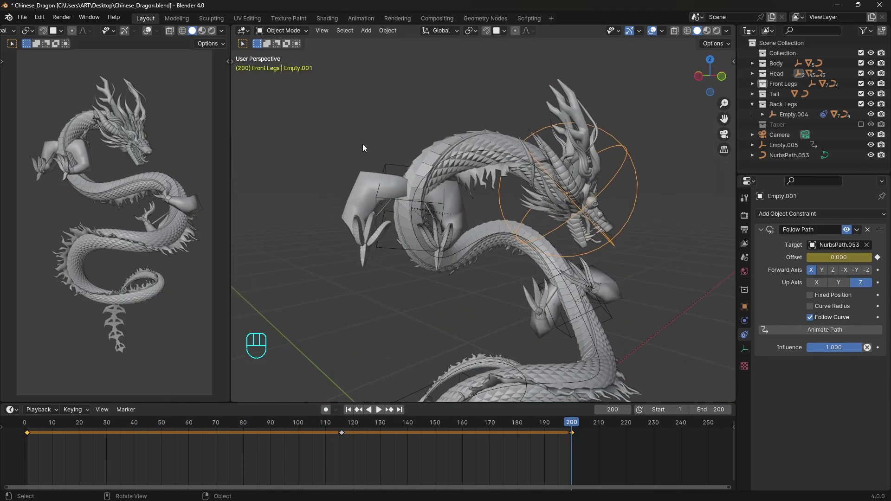
{"action": "key", "text": "i"}
{"action": "key", "text": "shift+Left"}
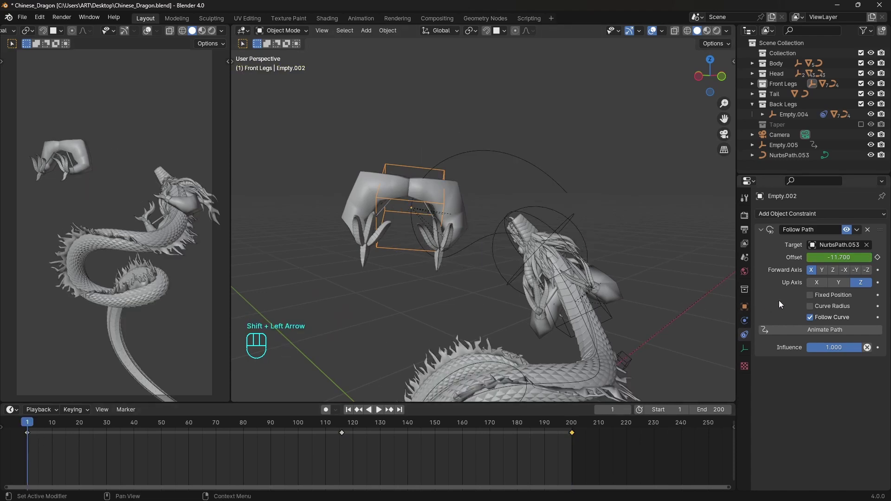
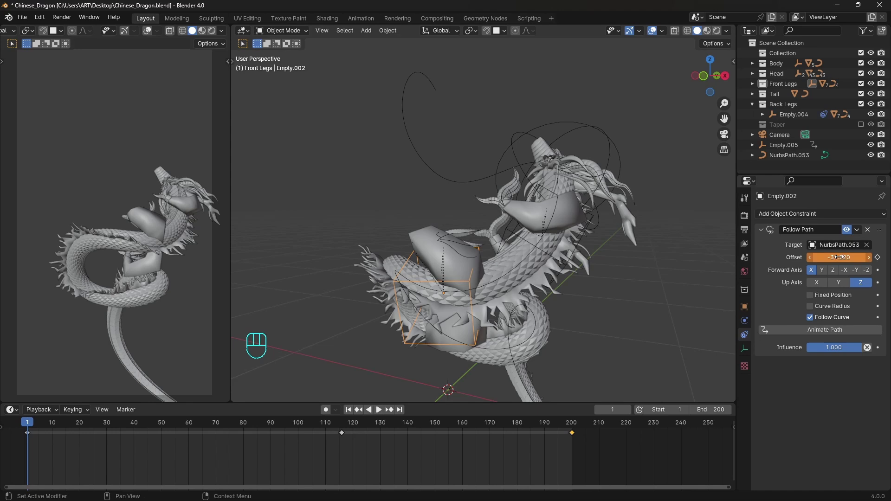
Key front legs at -39.22 and back legs at -60.02 on frame 1, back legs at 200, then play.
{"action": "key", "text": "i"}
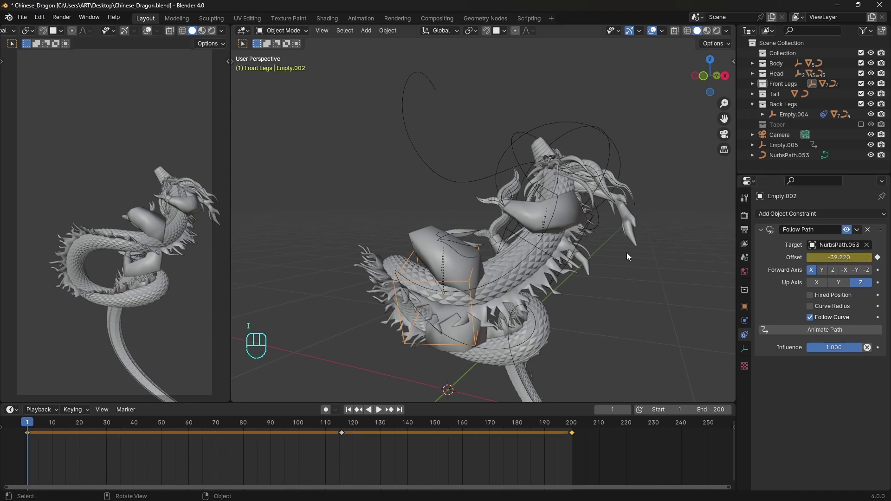
{"action": "key", "text": "shift+Right"}
{"action": "key", "text": "i"}
{"action": "key", "text": "shift+Left"}
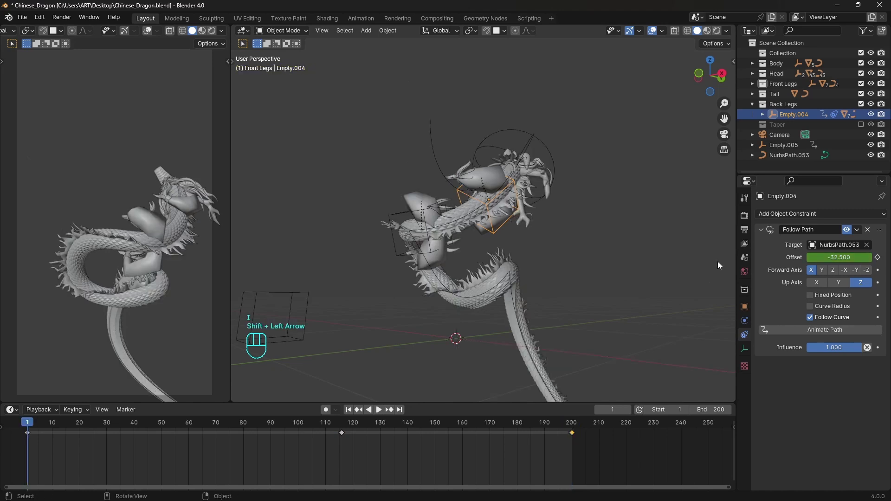
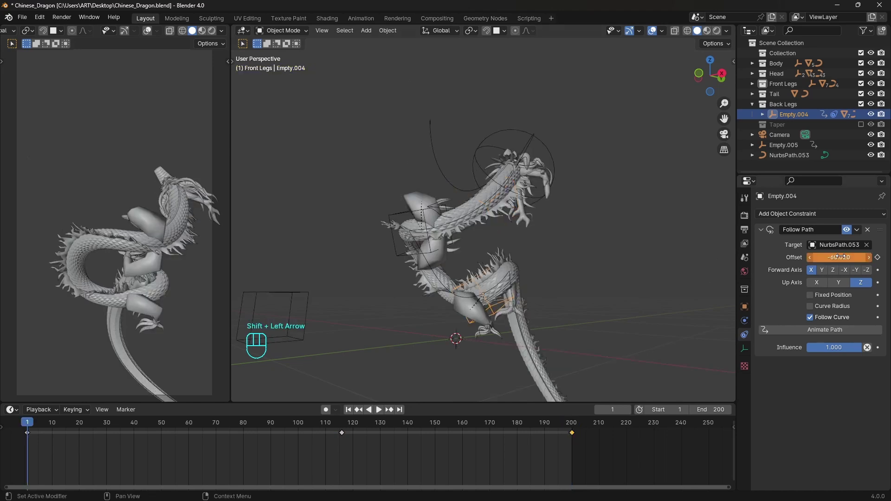
{"action": "key", "text": "i"}
{"action": "middle_click", "coordinate": [629, 250]}
{"action": "key", "text": "space"}
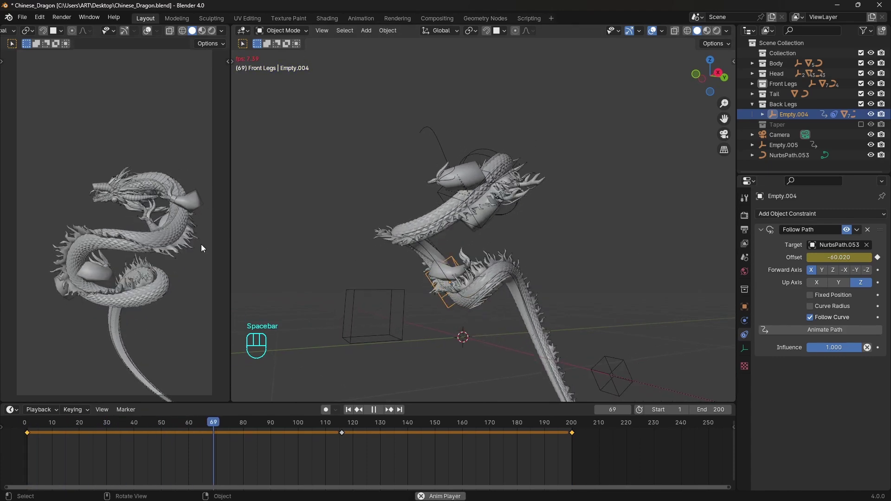